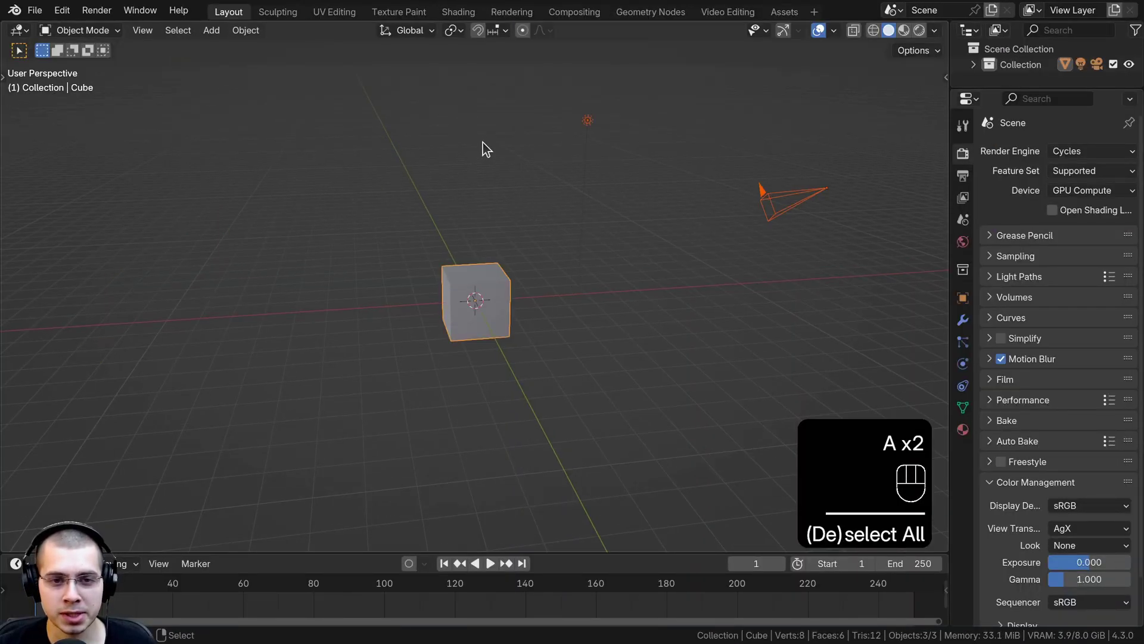
Step: Delete the default cube, camera and light, then add a fresh cube at the origin
{"action": "key", "text": "x"}
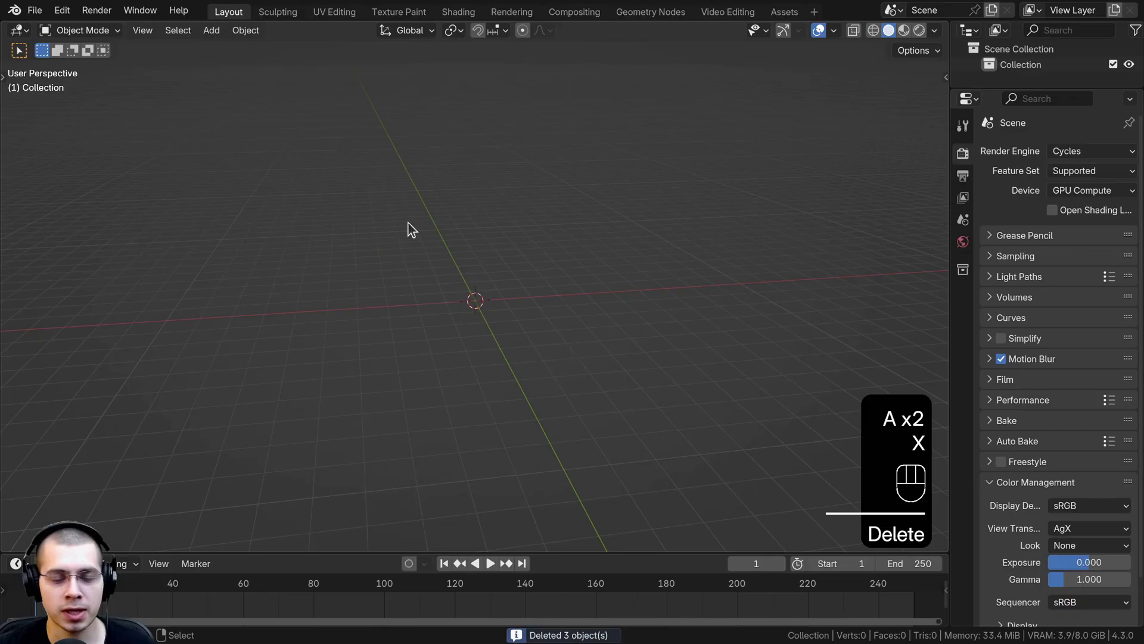
{"action": "middle_click", "coordinate": [438, 277]}
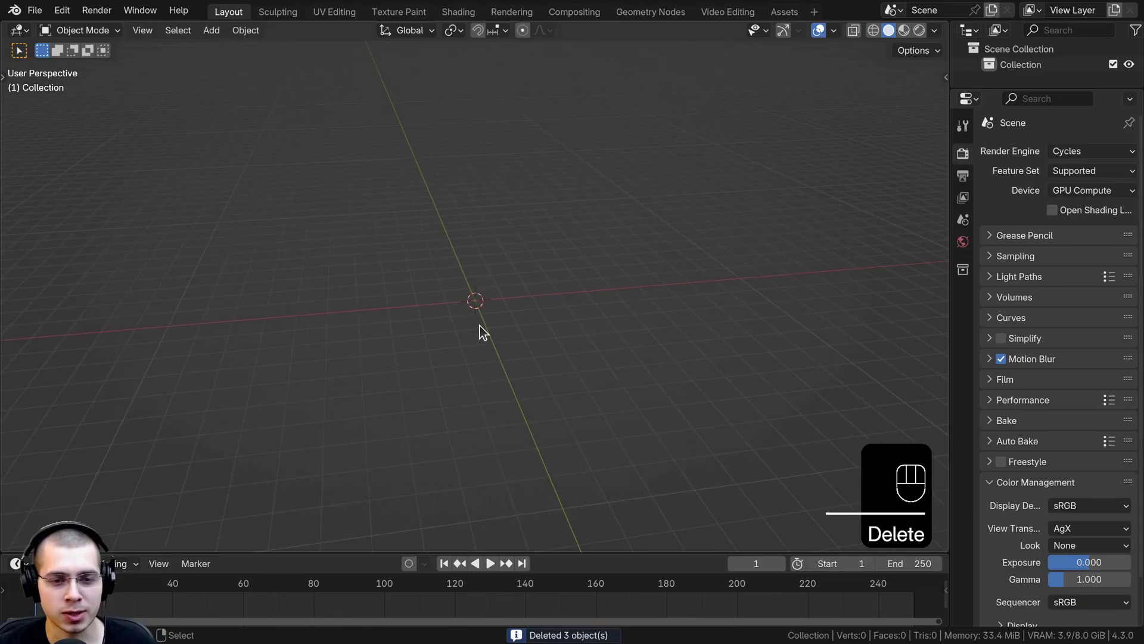
{"action": "key", "text": "shift+a"}
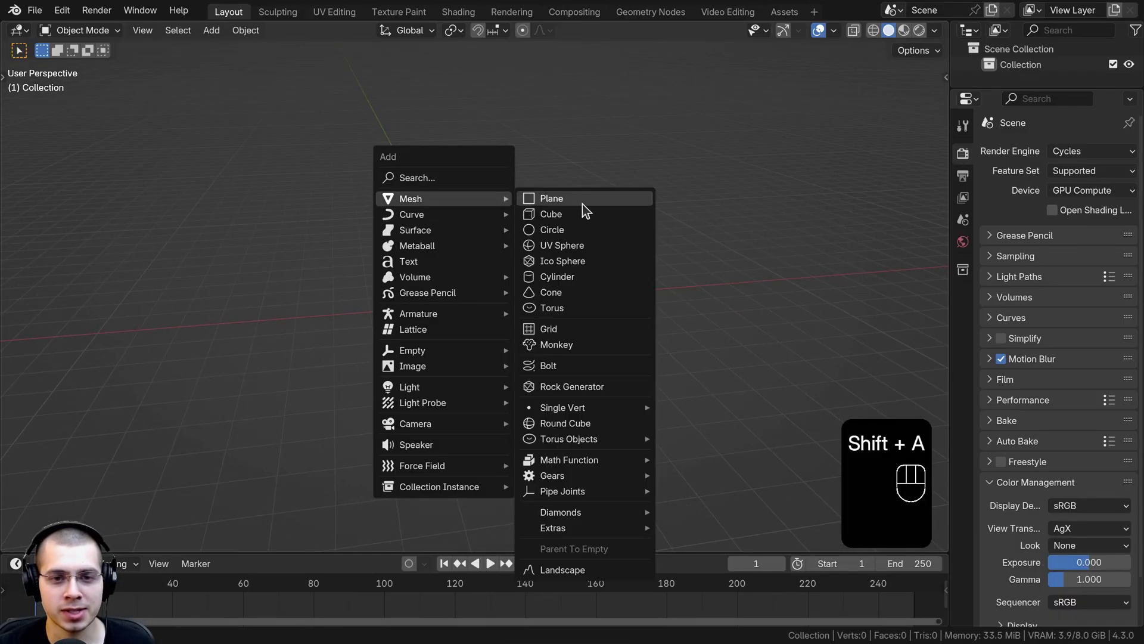
{"action": "middle_click", "coordinate": [562, 265]}
Step: Scale the new cube down to 0.1 and apply its scale
{"action": "key", "text": "s"}
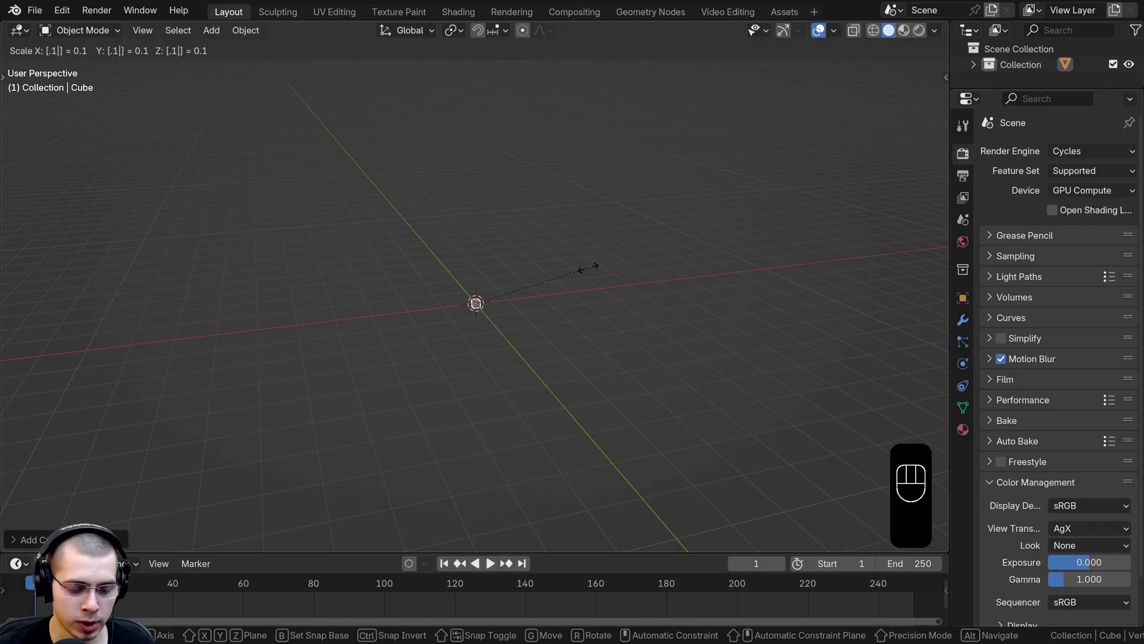
{"action": "left_click_drag", "start_coordinate": [530, 299], "coordinate": [499, 249]}
{"action": "key", "text": "ctrl+a"}
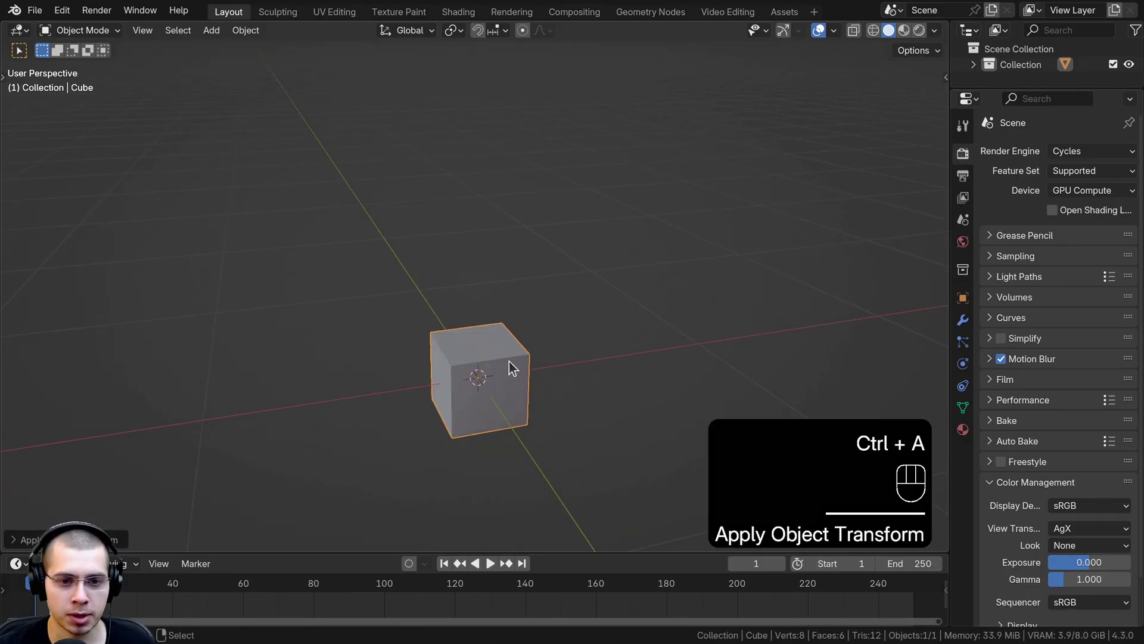
Step: Stretch the cube into a long thin tapering needle and add two edge loops across it
{"action": "left_click_drag", "start_coordinate": [516, 364], "coordinate": [522, 299]}
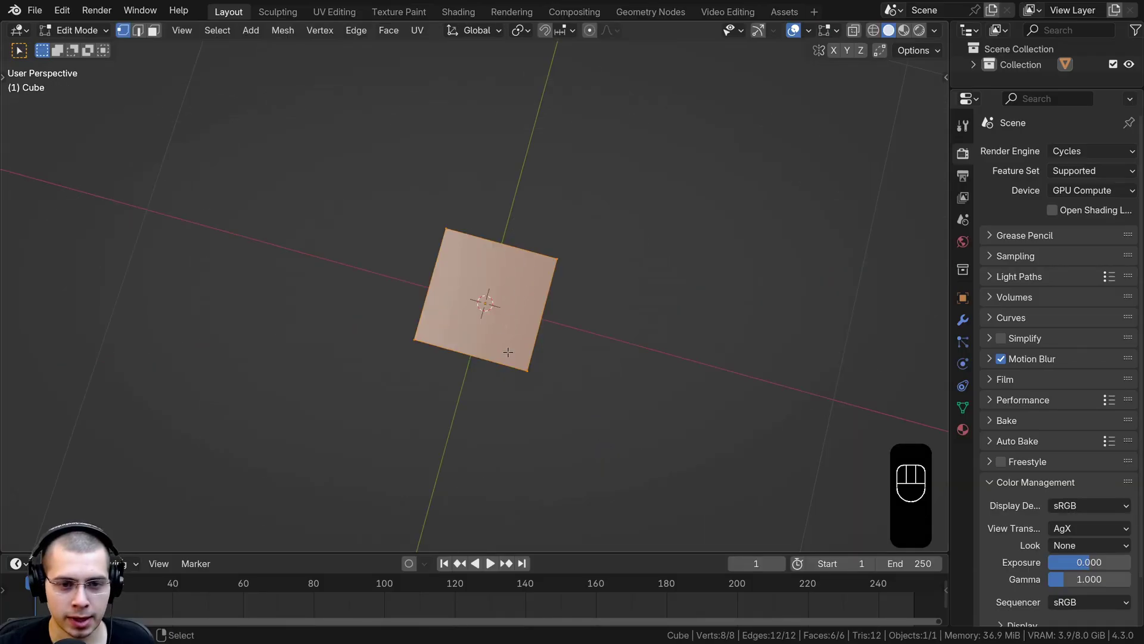
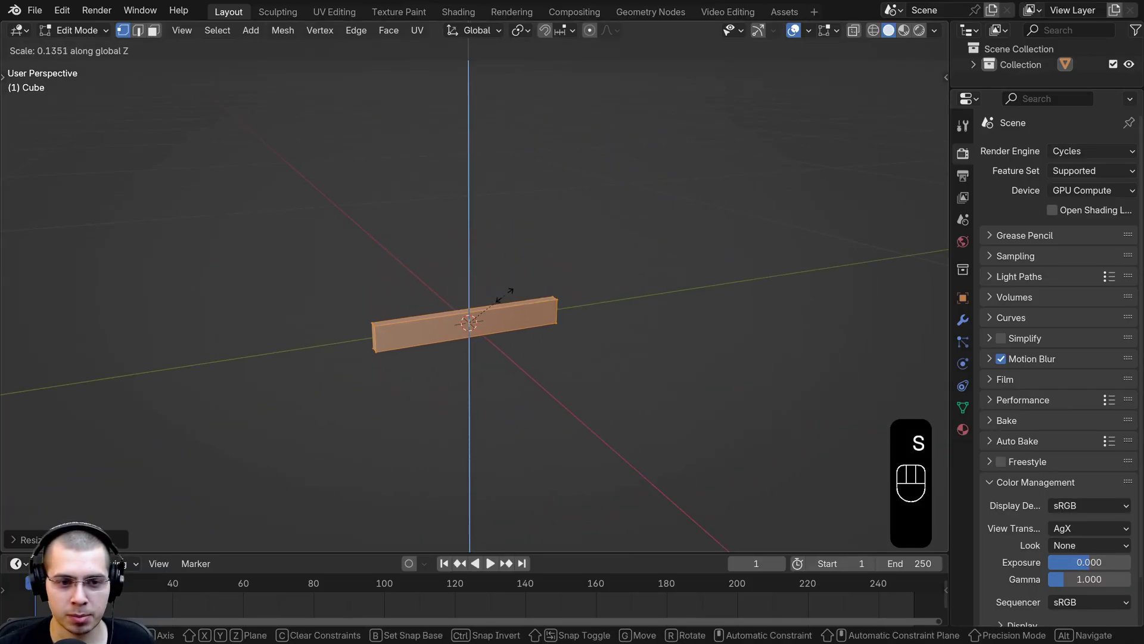
{"action": "key", "text": "s"}
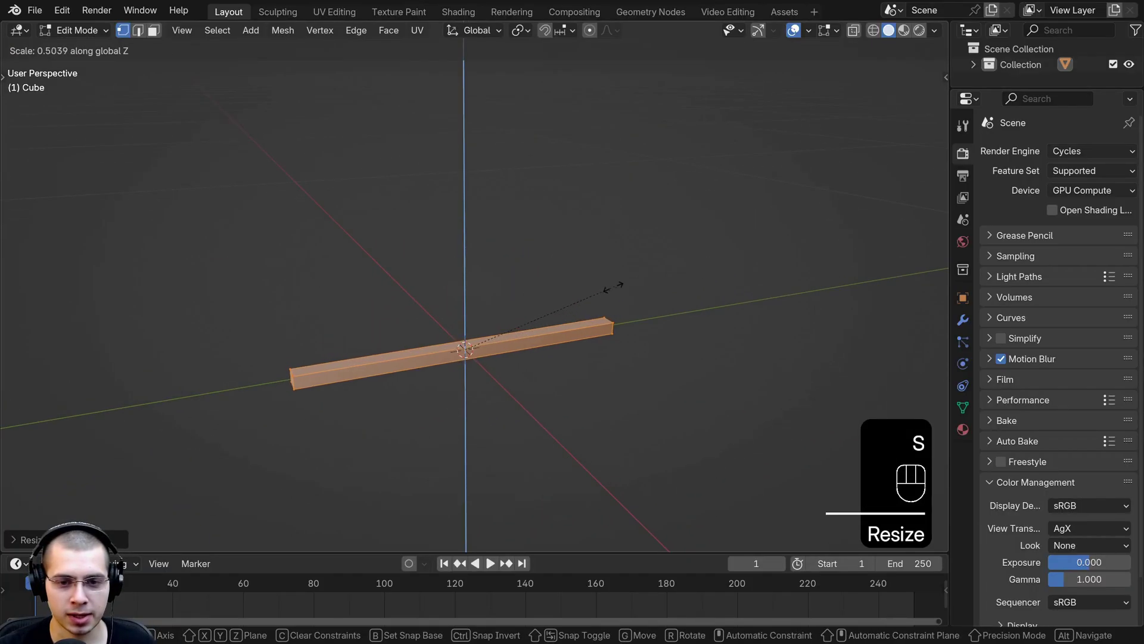
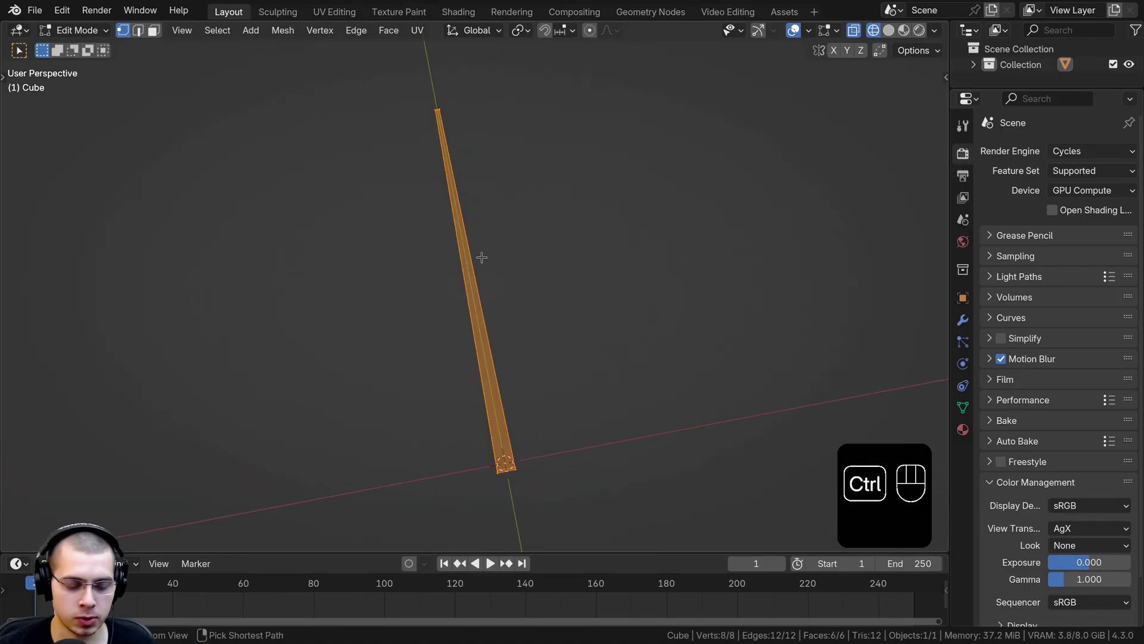
{"action": "key", "text": "ctrl+r"}
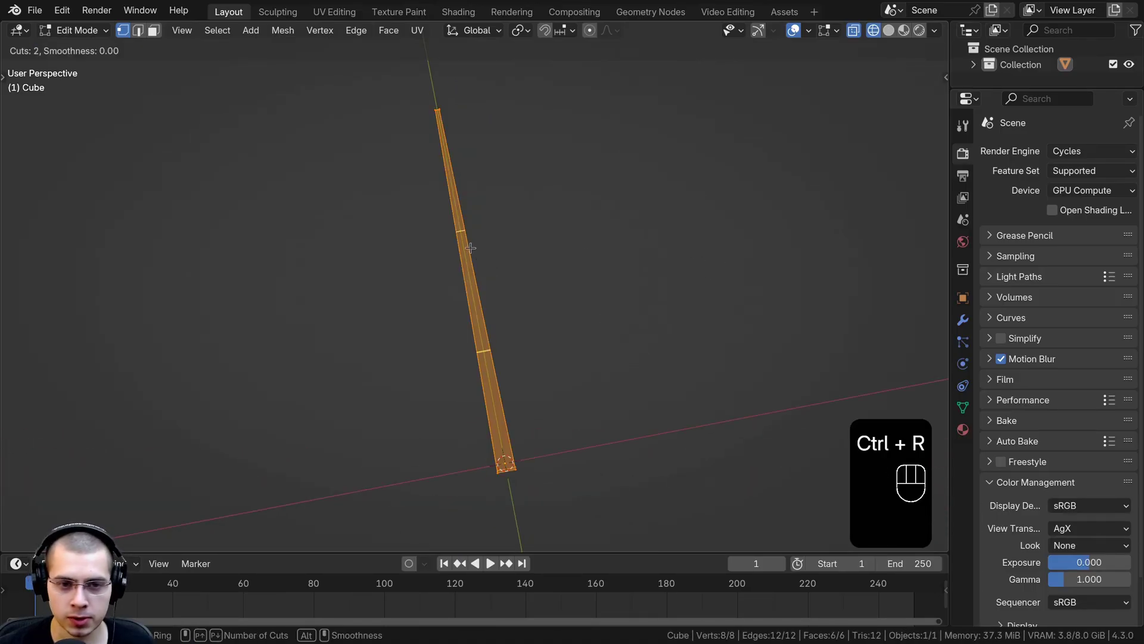
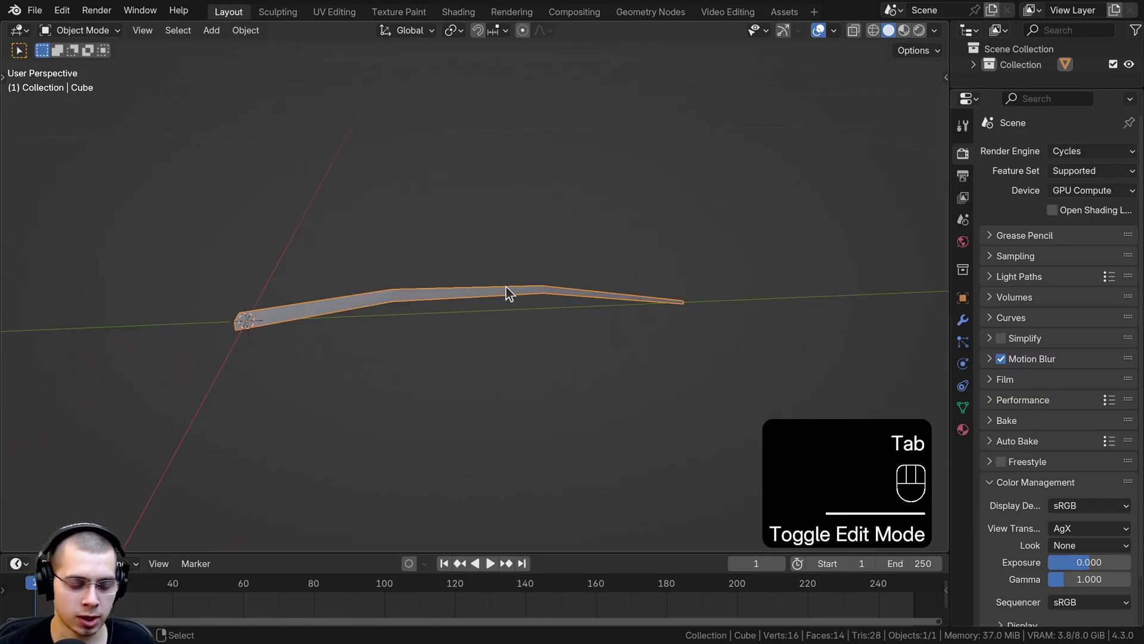
Step: Add a Subdivision Surface to the needle and give it smooth shading
{"action": "key", "text": "ctrl+1"}
{"action": "left_click_drag", "start_coordinate": [491, 287], "coordinate": [509, 275]}
{"action": "middle_click", "coordinate": [565, 280]}
{"action": "middle_click", "coordinate": [497, 194]}
{"action": "key", "text": "w"}
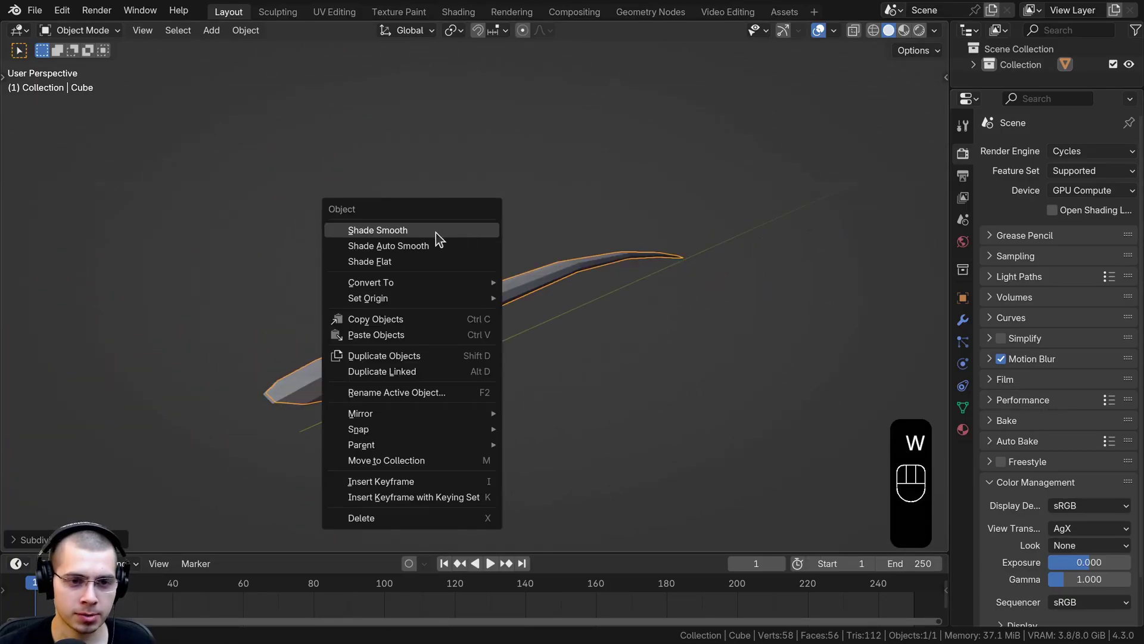
{"action": "middle_click", "coordinate": [471, 268]}
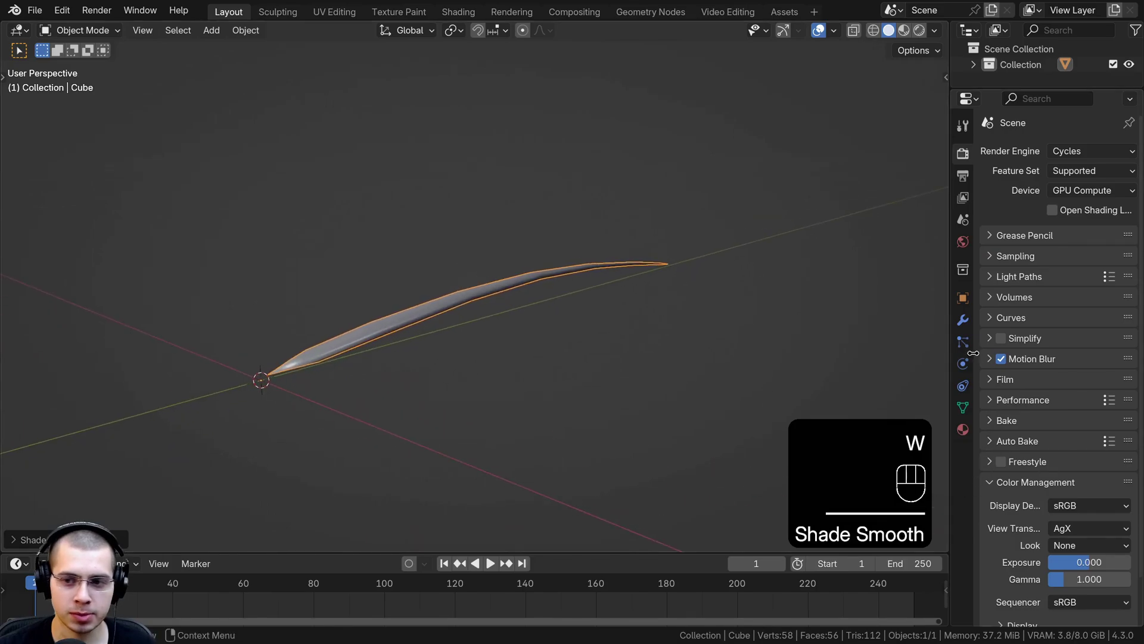
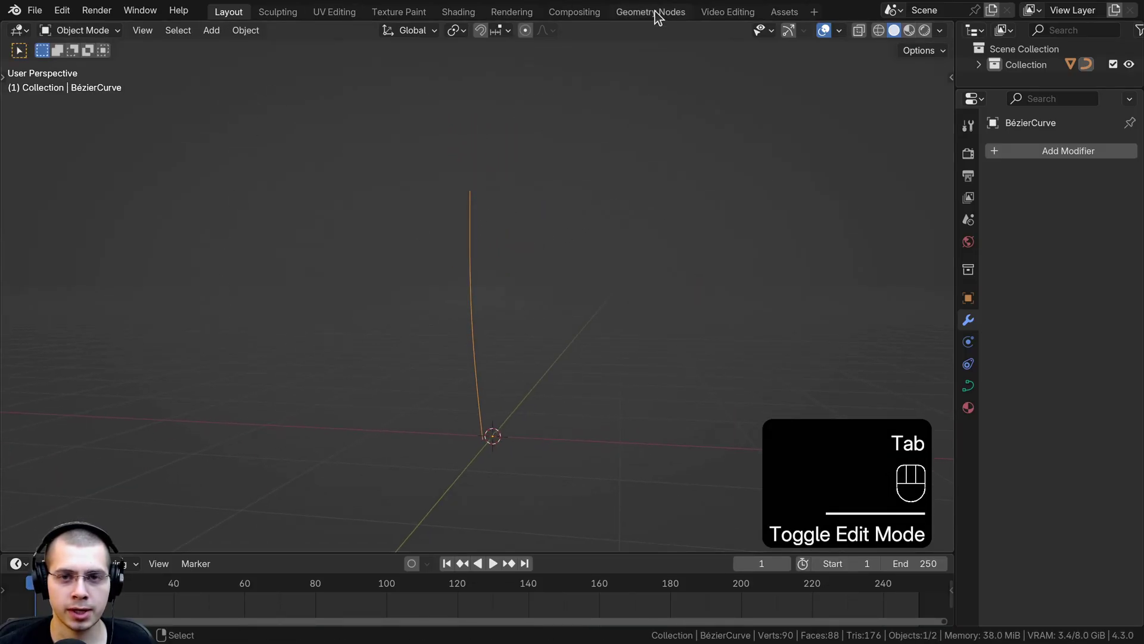
Step: Leave Edit Mode and switch to the Geometry Nodes workspace for the stem curve
{"action": "key", "text": "Tab"}
{"action": "middle_click", "coordinate": [429, 350]}
{"action": "middle_click", "coordinate": [384, 344]}
{"action": "left_click", "coordinate": [823, 34]}
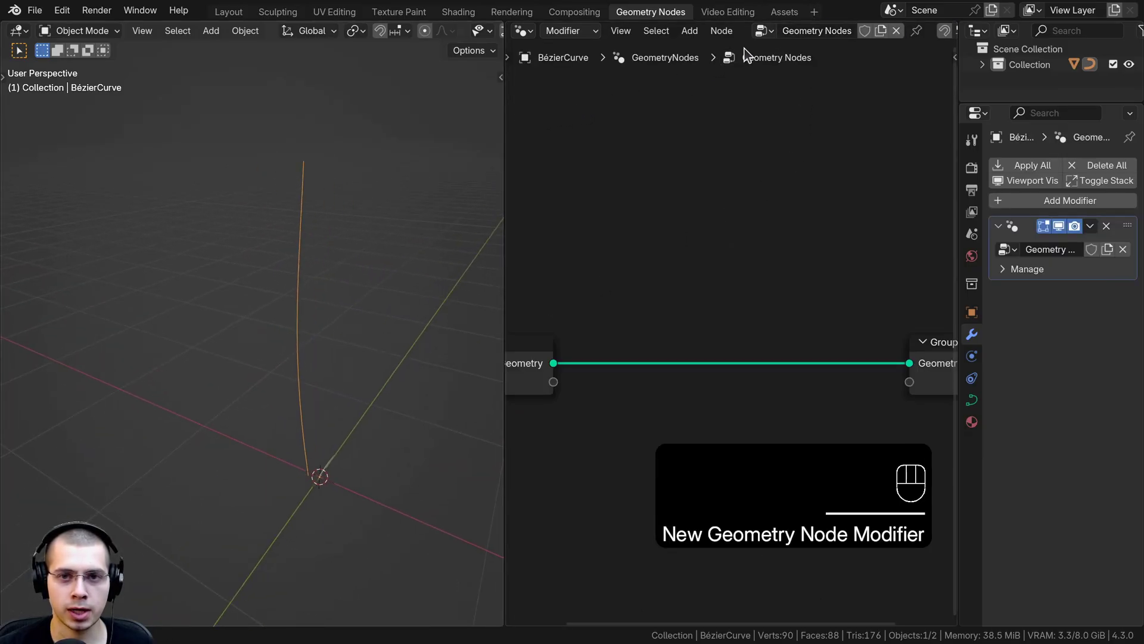
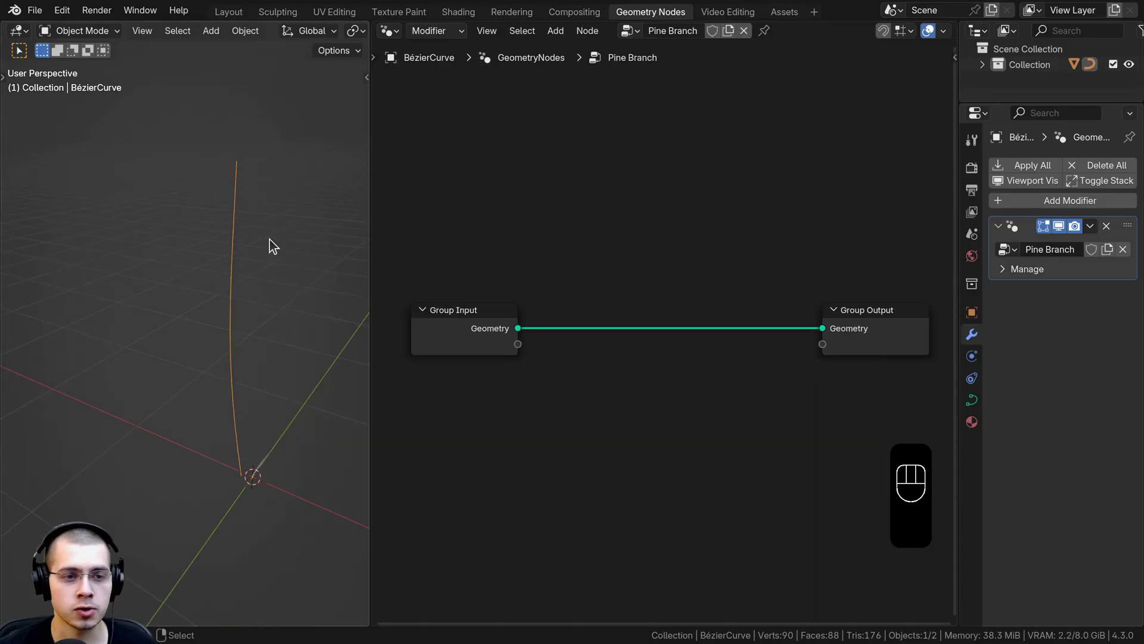
Step: Create the new Pine Branch geometry node tree on the stem curve
{"action": "middle_click", "coordinate": [268, 237]}
{"action": "middle_click", "coordinate": [250, 233]}
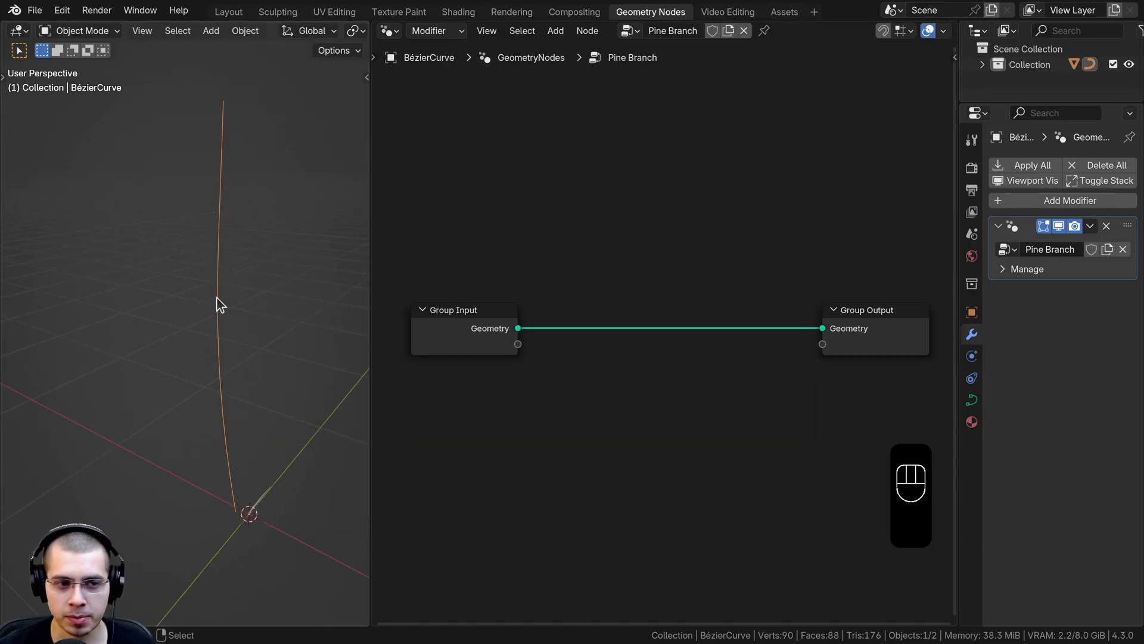
{"action": "key", "text": "a"}
{"action": "left_click", "coordinate": [230, 149]}
{"action": "key", "text": "a"}
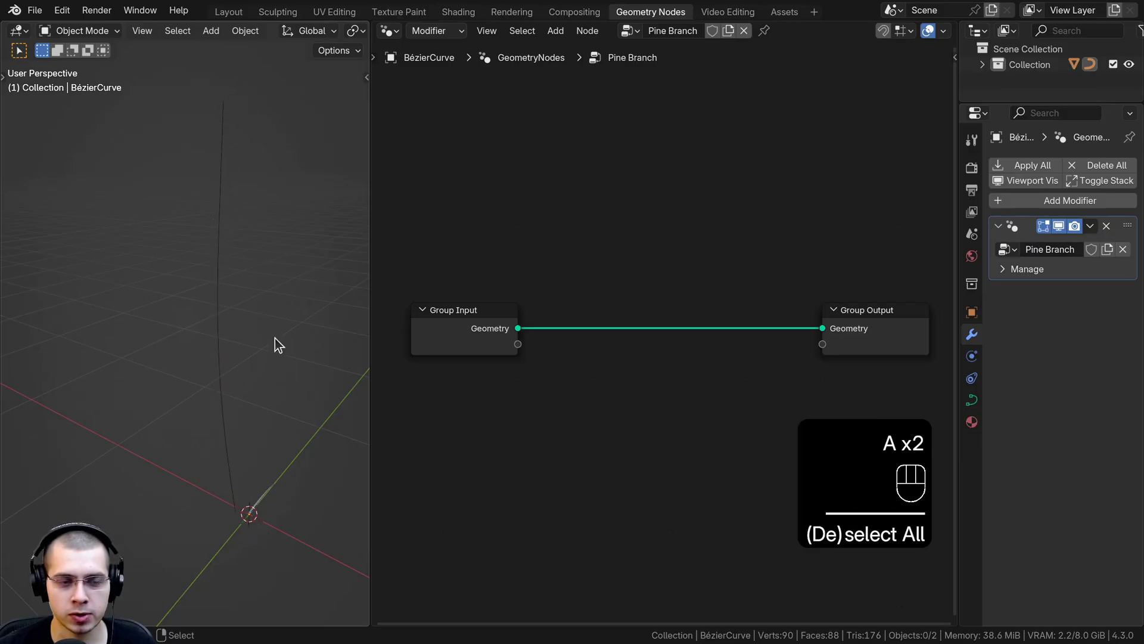
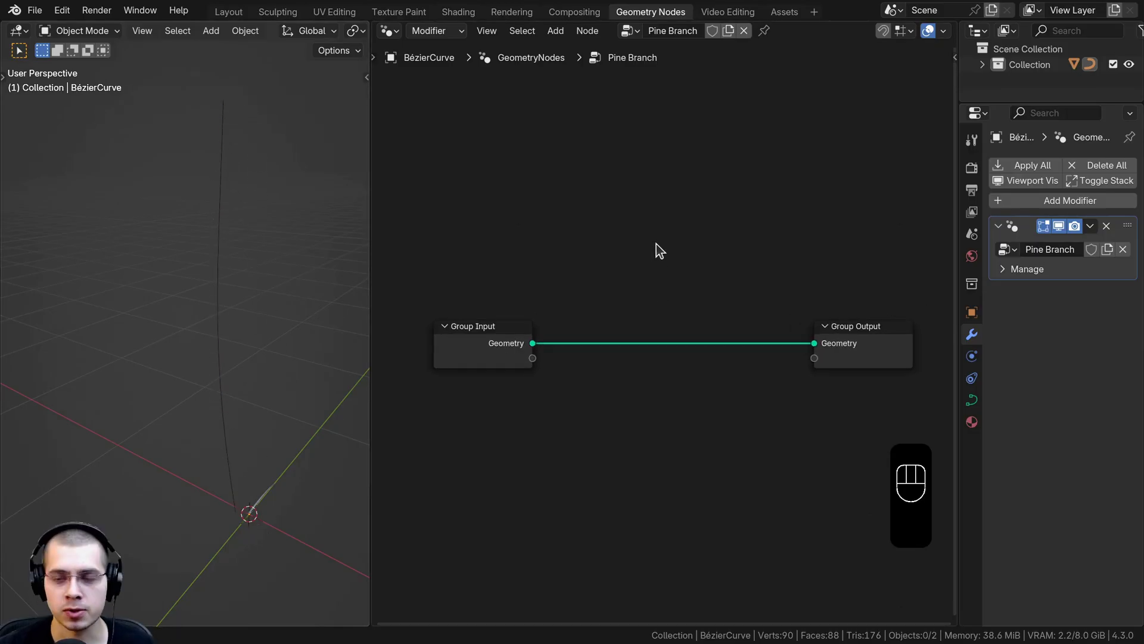
Step: Add Curve to Mesh with a Curve Circle profile and Set Curve Radius at 0.125 m
{"action": "key", "text": "shift+a"}
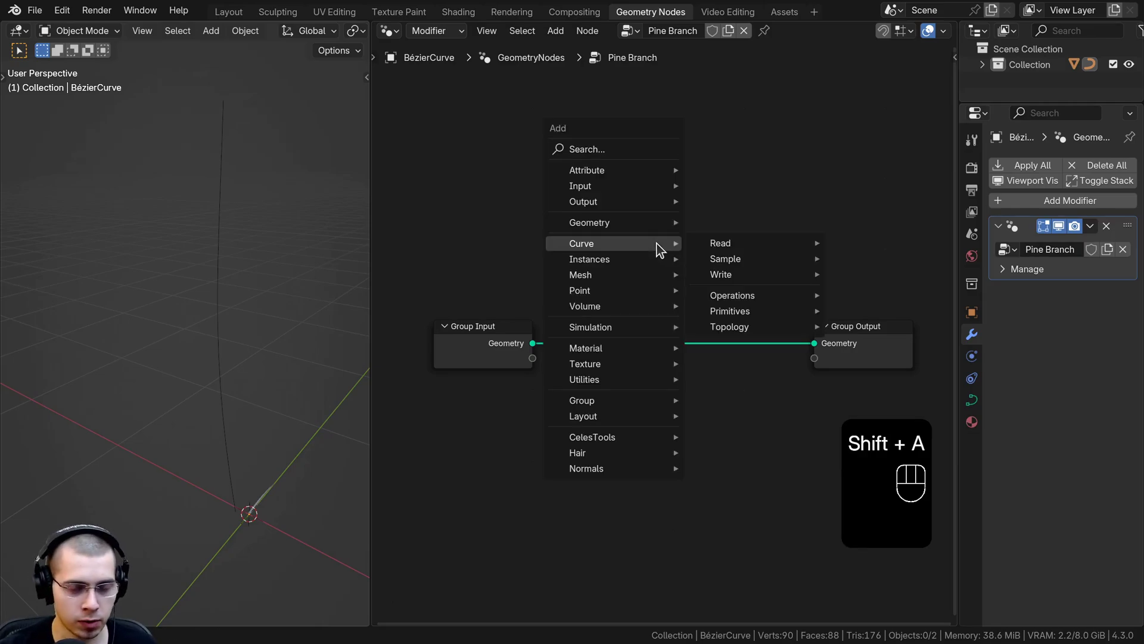
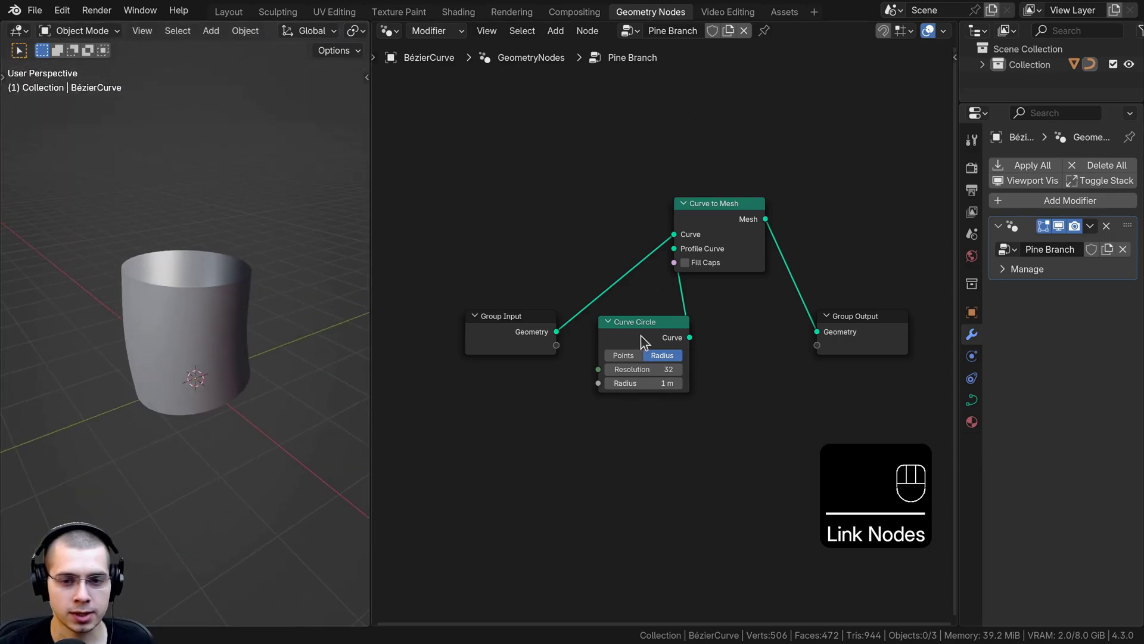
{"action": "left_click", "coordinate": [645, 341]}
{"action": "middle_click", "coordinate": [184, 345]}
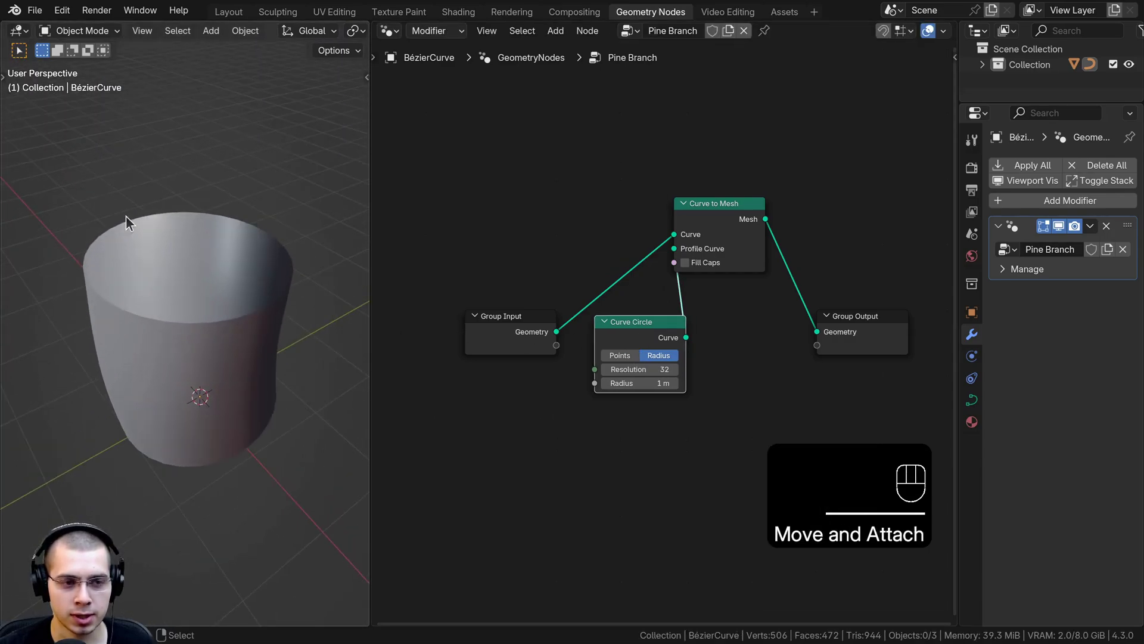
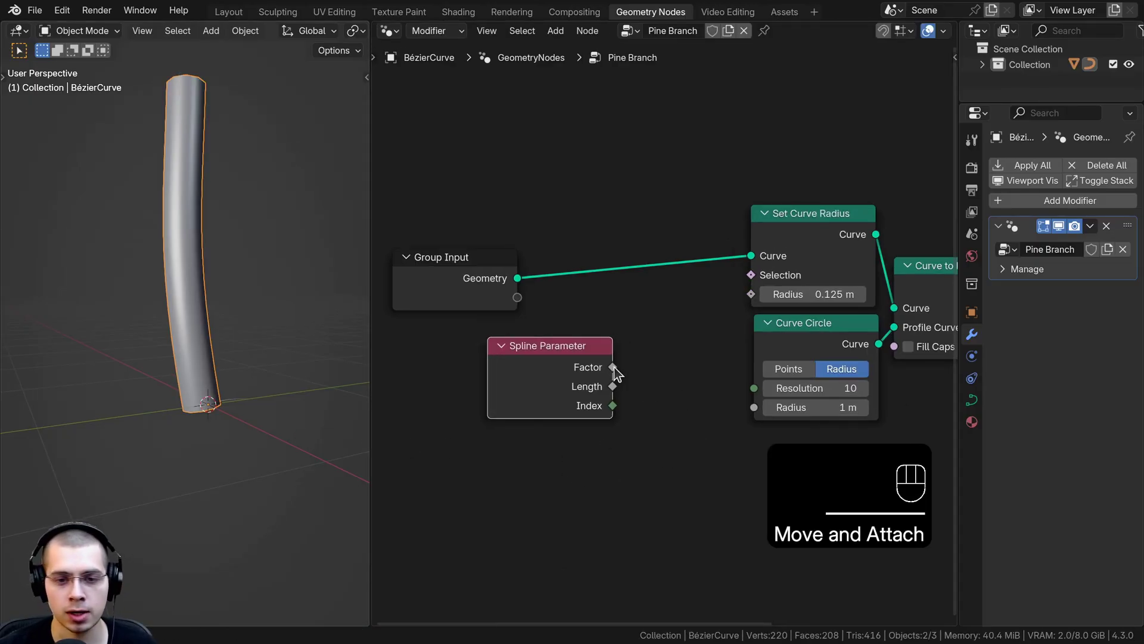
Step: Link the Spline Parameter factor into the Set Curve Radius so the stem tapers
{"action": "left_click_drag", "start_coordinate": [608, 347], "coordinate": [755, 311]}
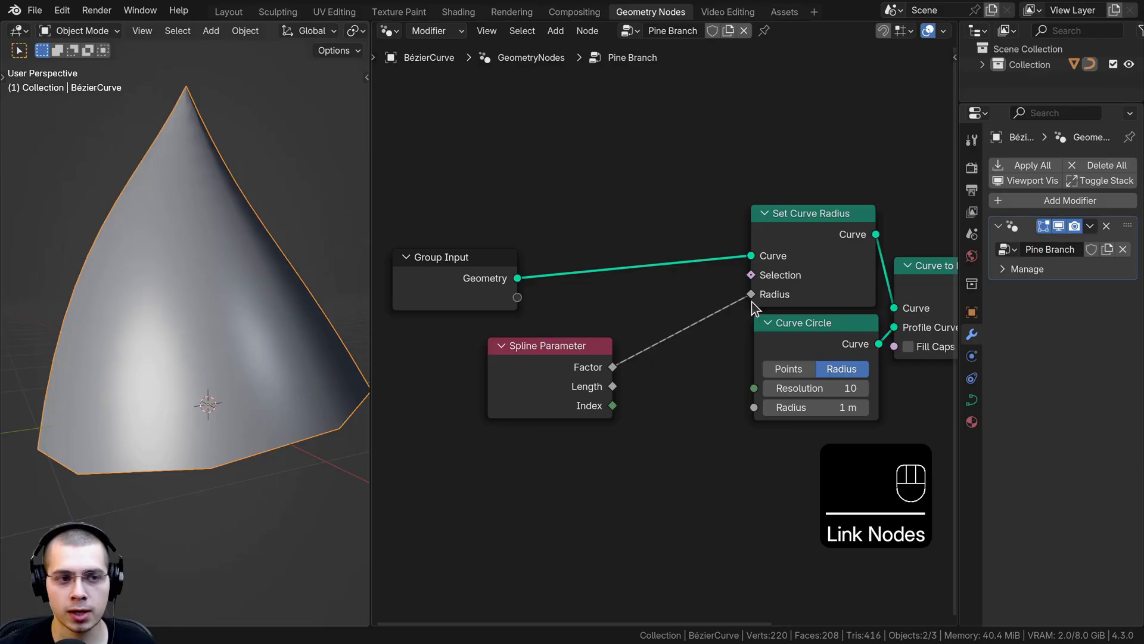
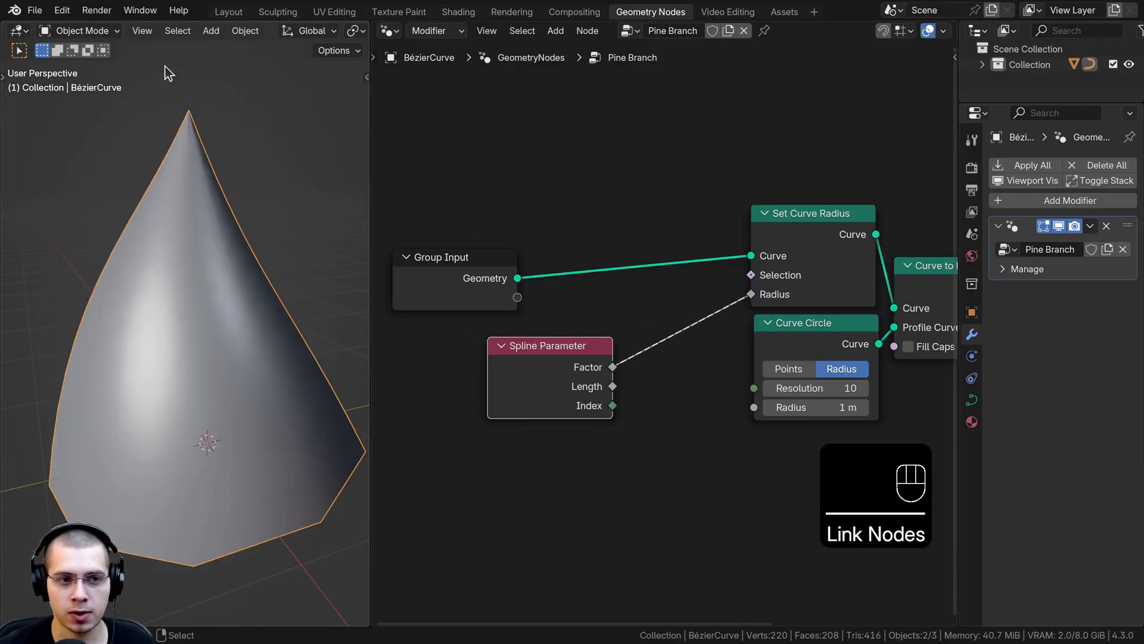
{"action": "left_click_drag", "start_coordinate": [188, 266], "coordinate": [187, 340]}
{"action": "middle_click", "coordinate": [314, 384]}
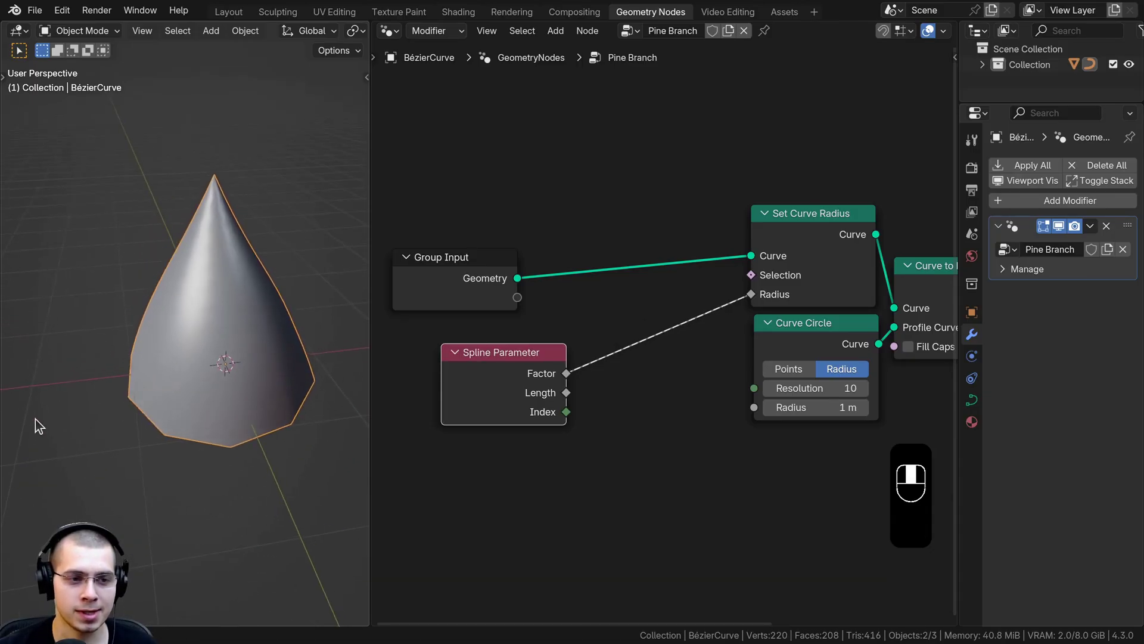
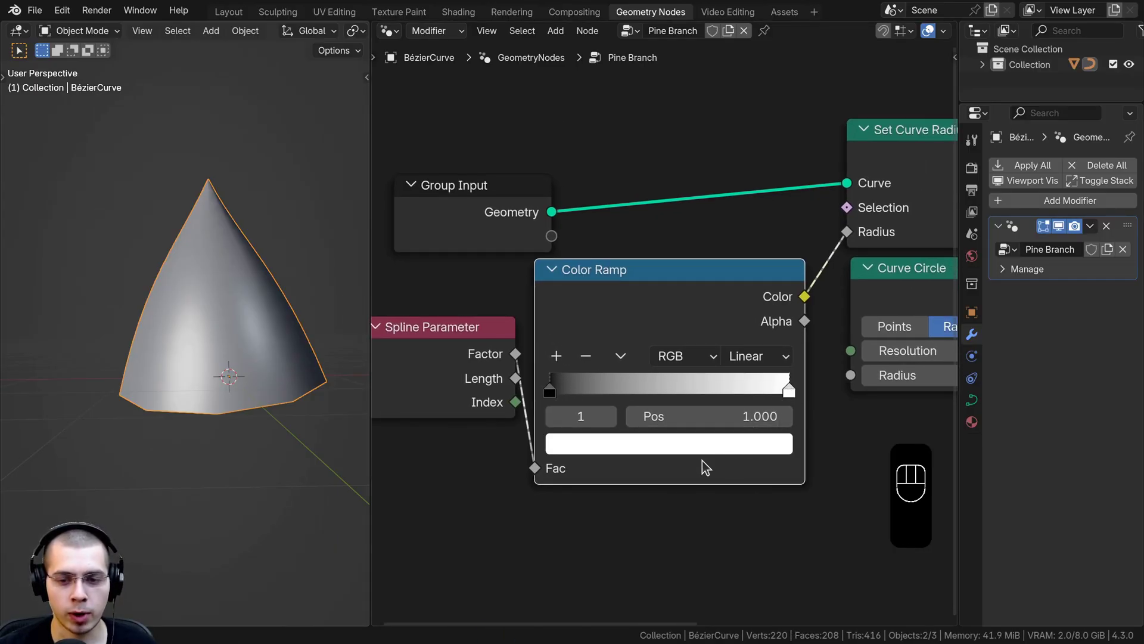
Step: Flip the Color Ramp stops and set the dark stop's value to about 0.021 for a slender stem
{"action": "left_click", "coordinate": [711, 453]}
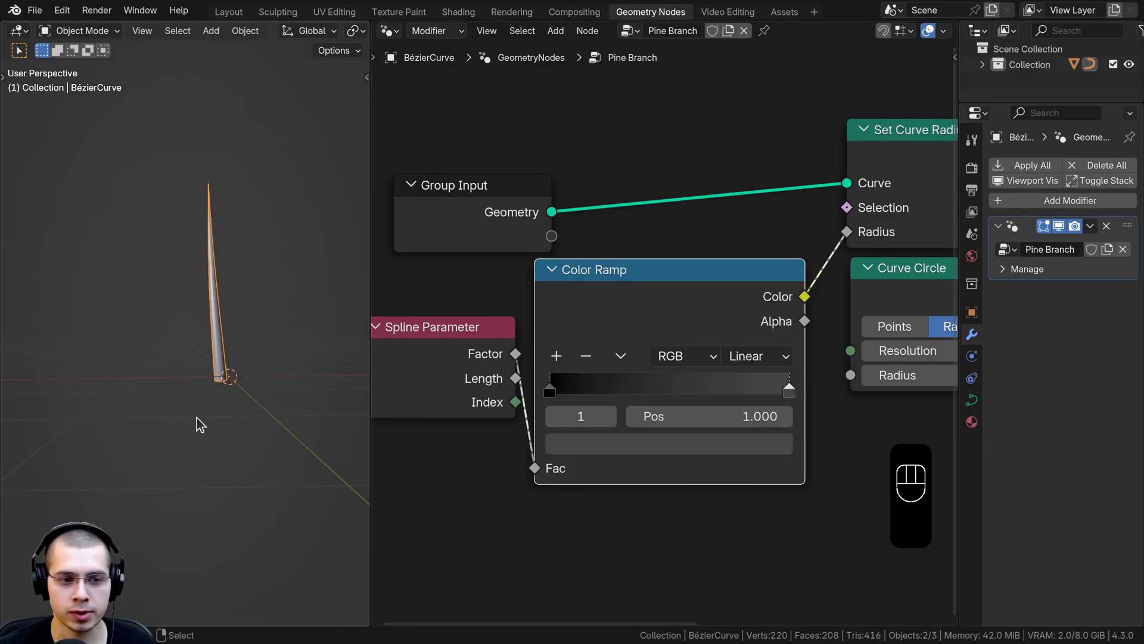
{"action": "left_click", "coordinate": [546, 398]}
{"action": "left_click", "coordinate": [572, 465]}
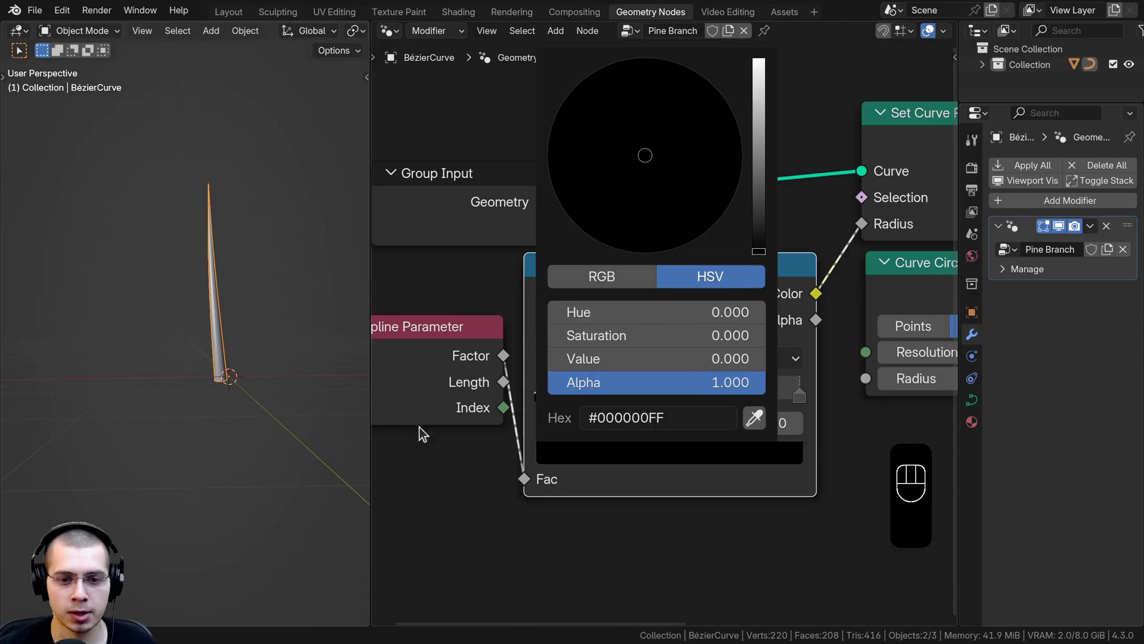
{"action": "left_click", "coordinate": [543, 395]}
{"action": "left_click", "coordinate": [799, 395]}
{"action": "left_click", "coordinate": [781, 457]}
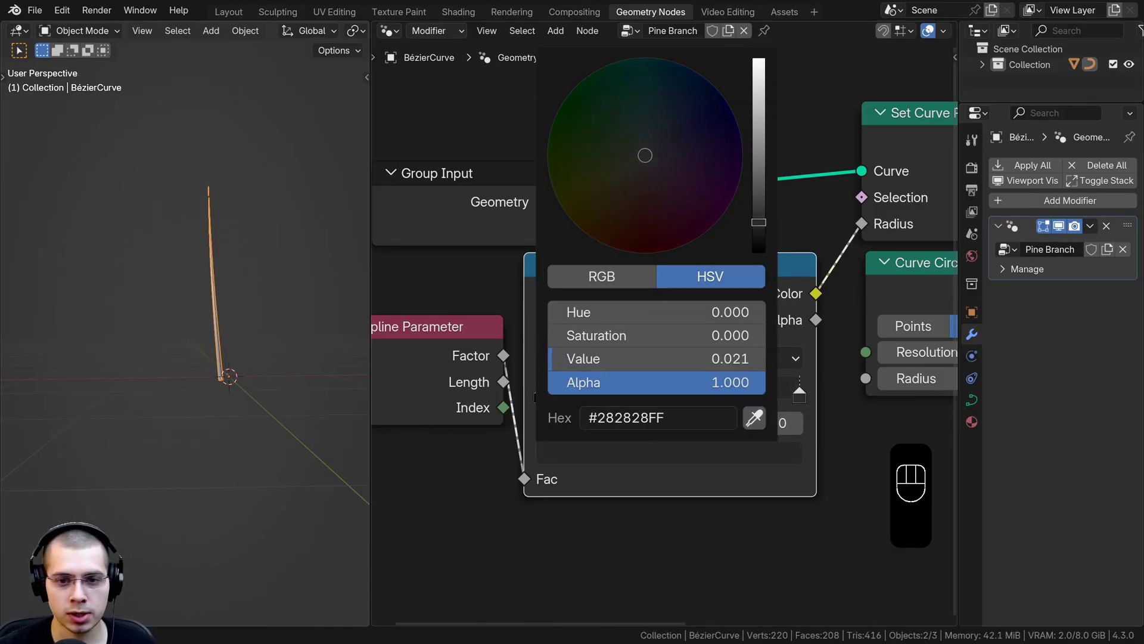
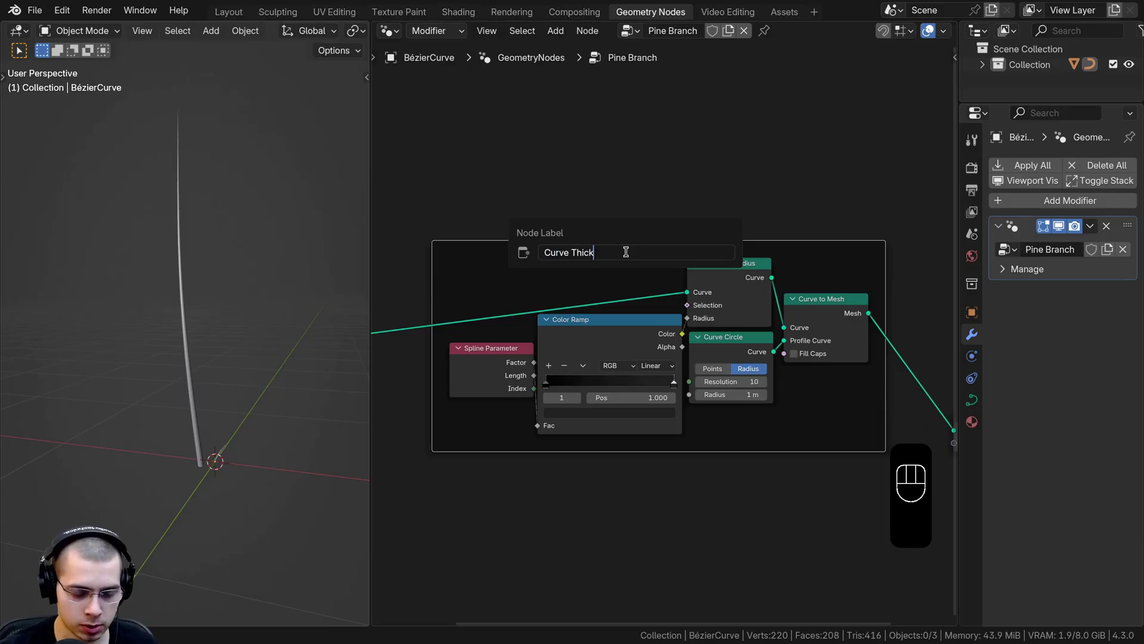
Step: Label the frame Curve Thickness and add a reroute point above the nodes on the geometry link
{"action": "key", "text": "s"}
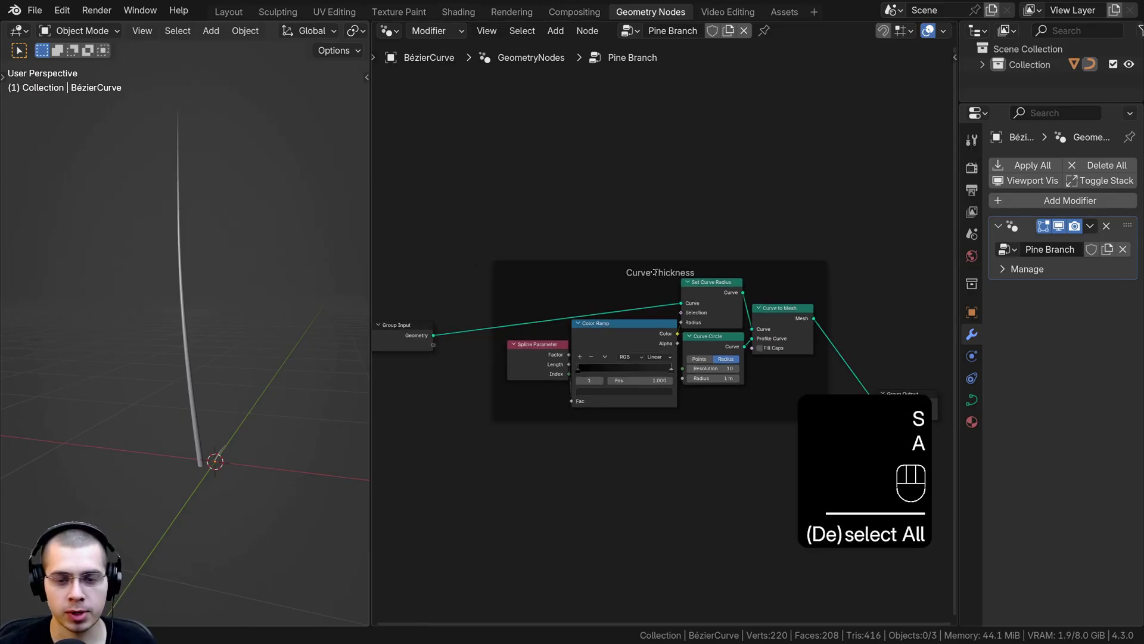
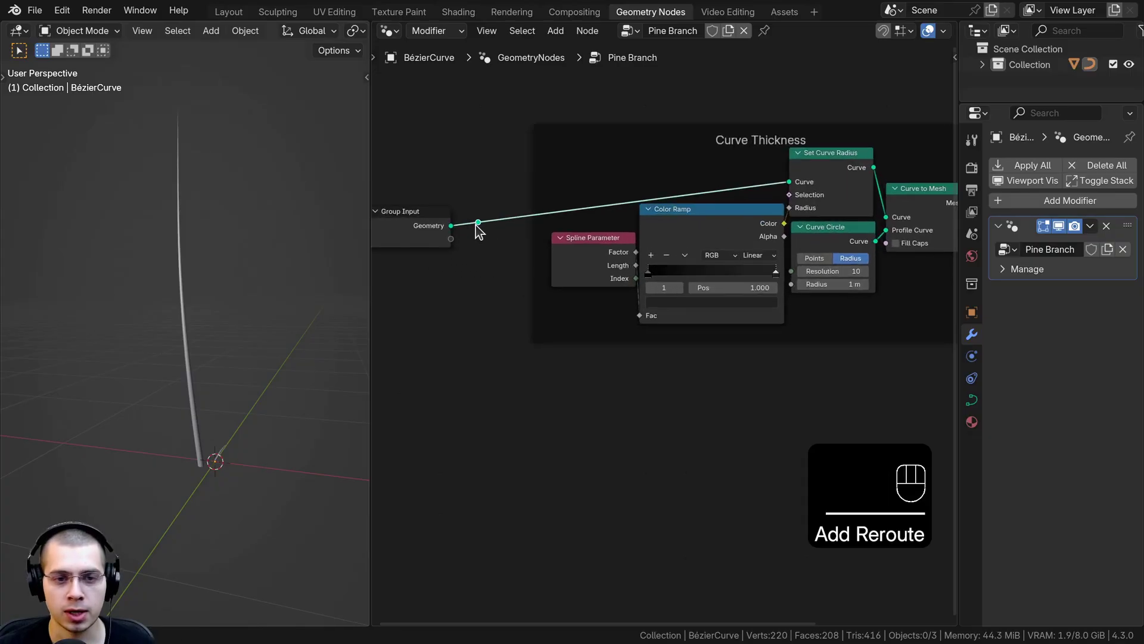
{"action": "key", "text": "g"}
{"action": "key", "text": "g"}
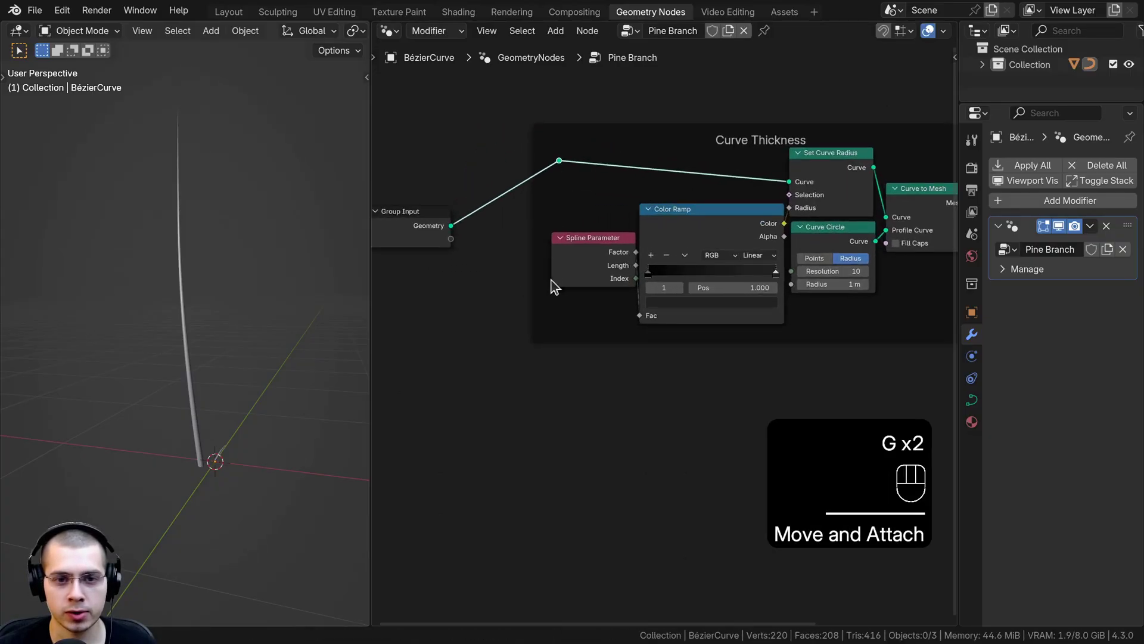
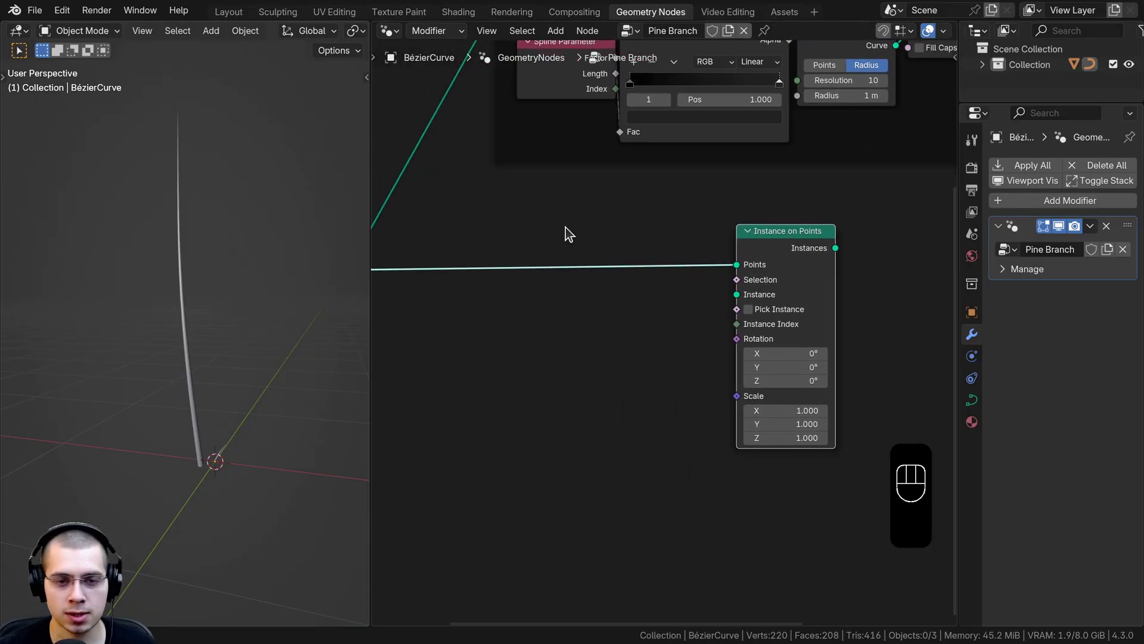
Step: Search the add menu for an Object Info node to reference the Needle object
{"action": "key", "text": "shift+a"}
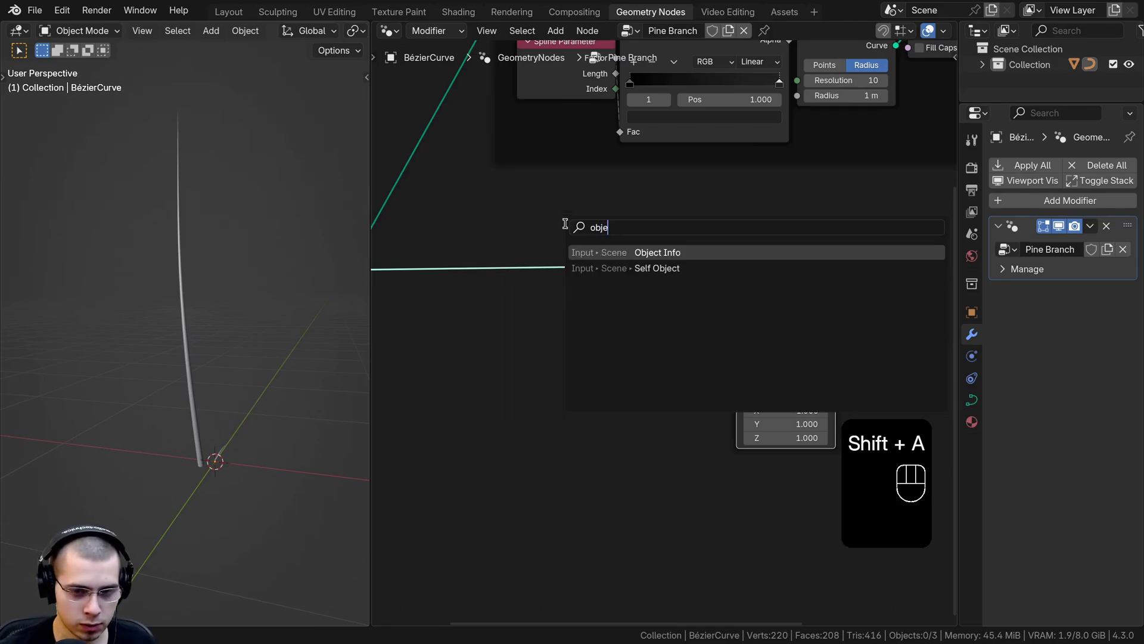
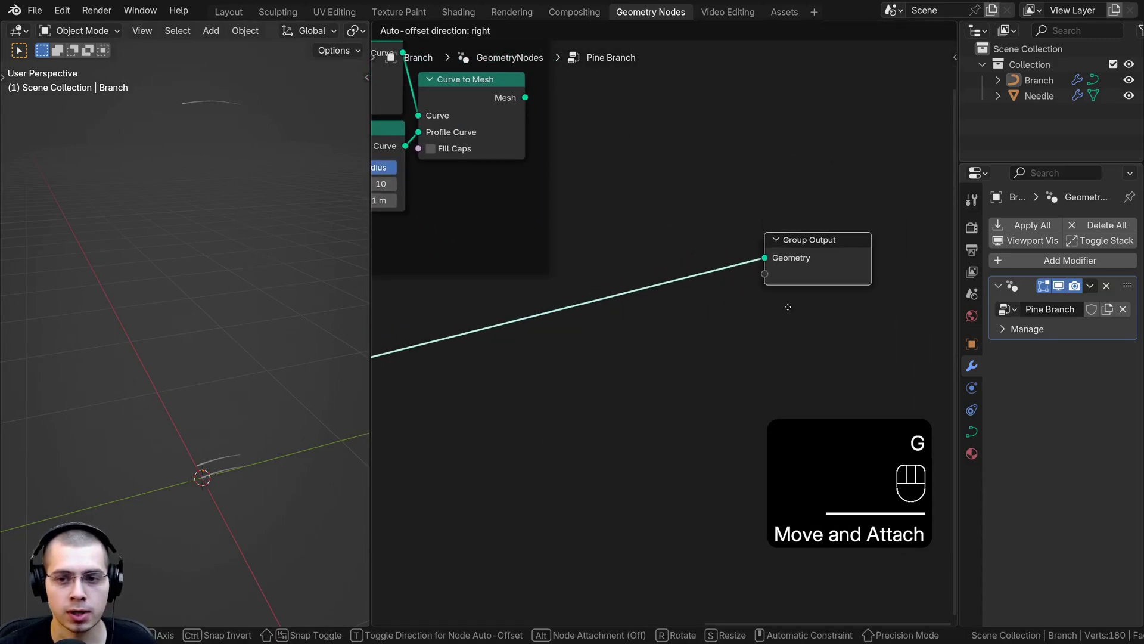
Step: Add Join Geometry and Resample Curve (Count 30) so Needle instances scatter along the Branch curve
{"action": "middle_click", "coordinate": [199, 324]}
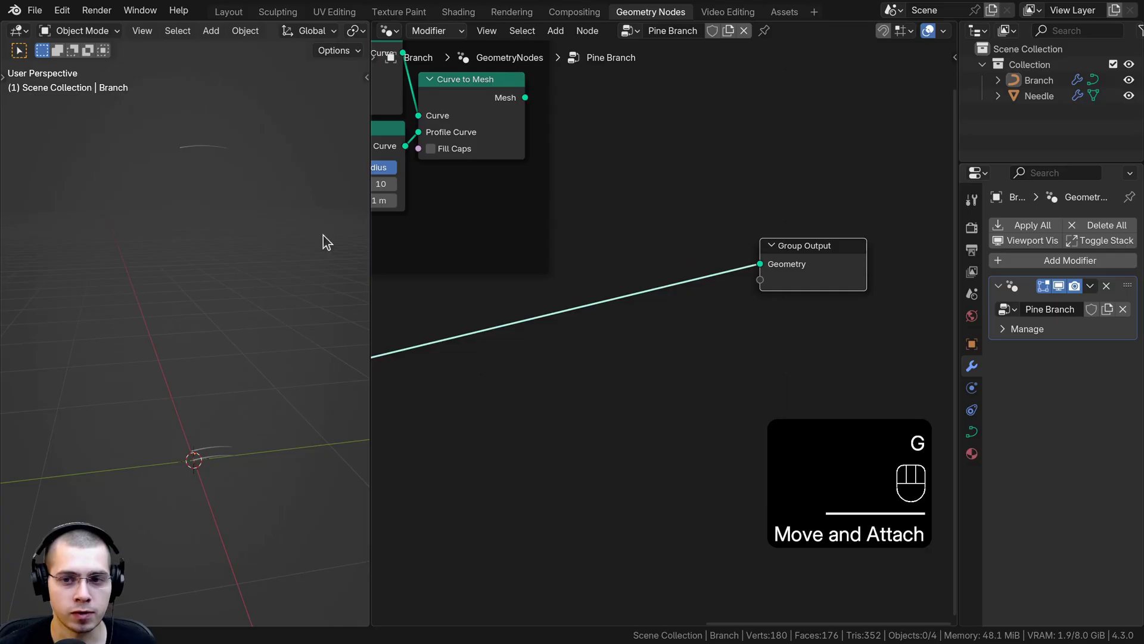
{"action": "left_click", "coordinate": [208, 155]}
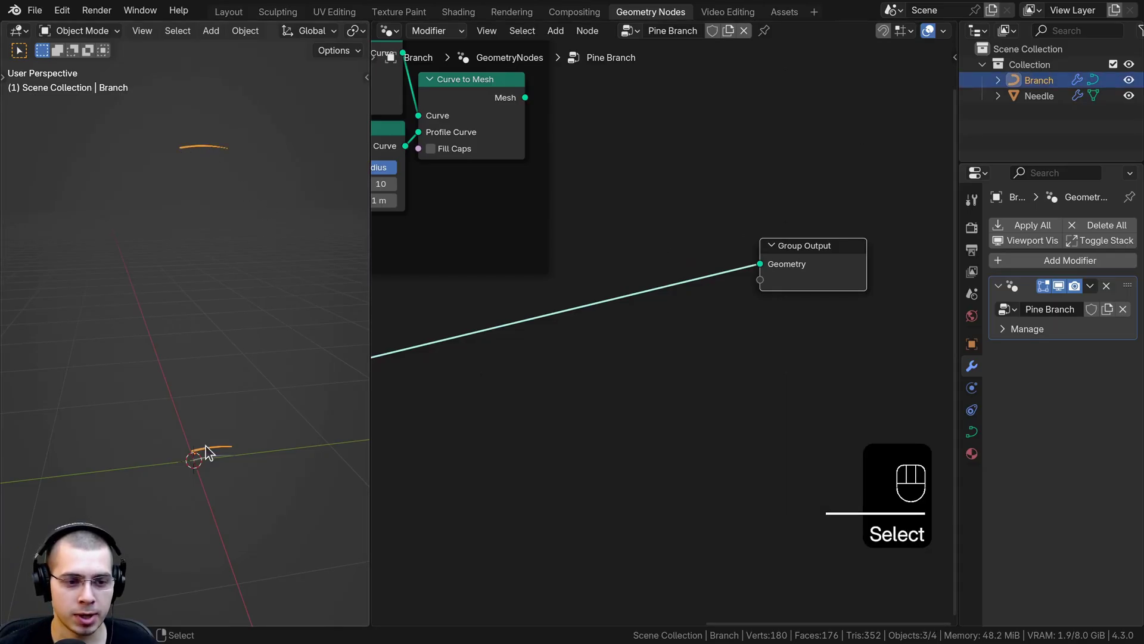
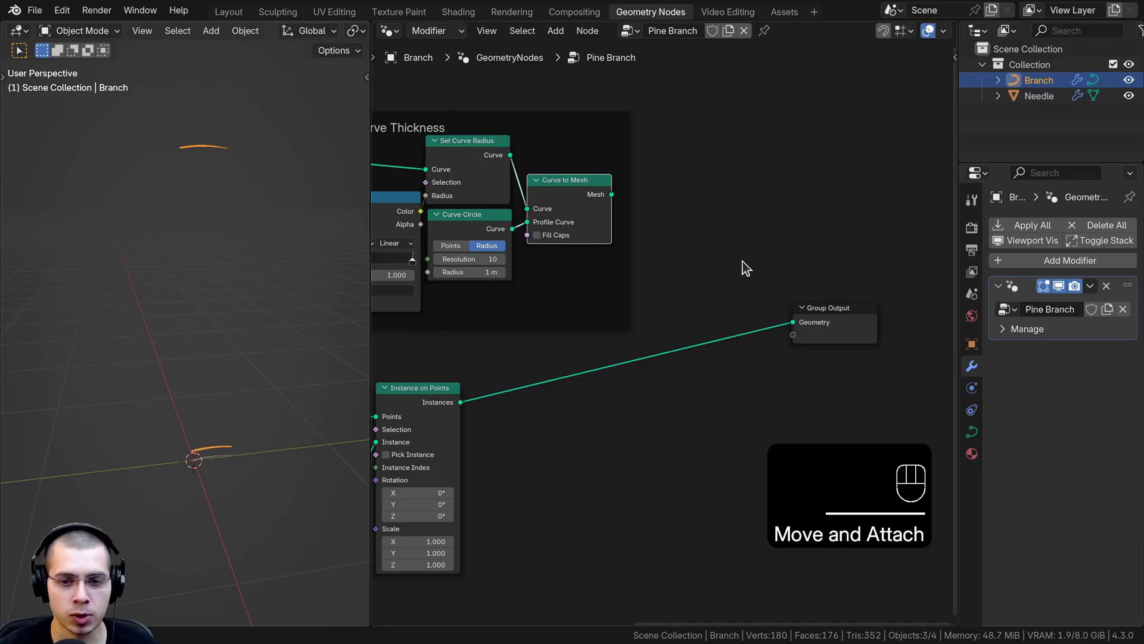
{"action": "key", "text": "shift+a"}
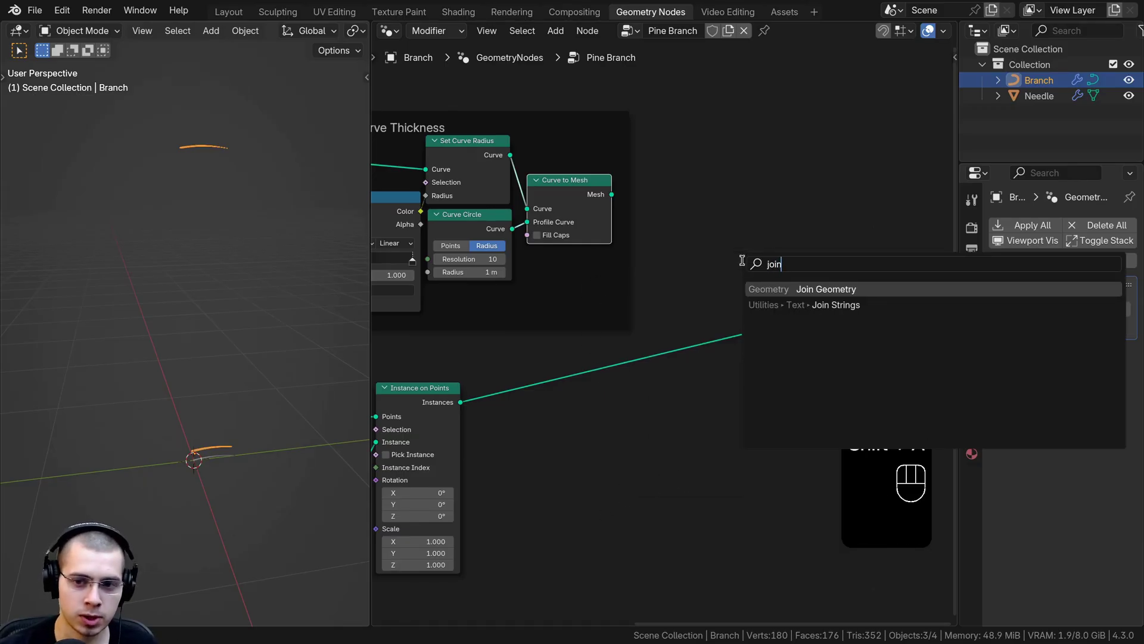
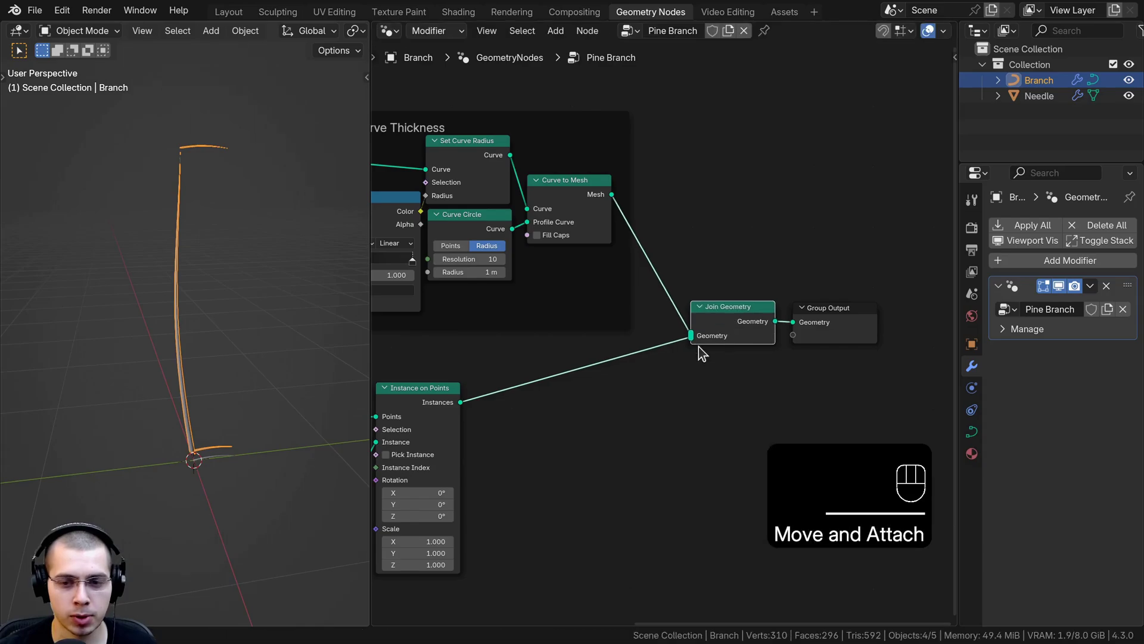
{"action": "middle_click", "coordinate": [155, 317]}
{"action": "middle_click", "coordinate": [231, 441]}
{"action": "key", "text": "a"}
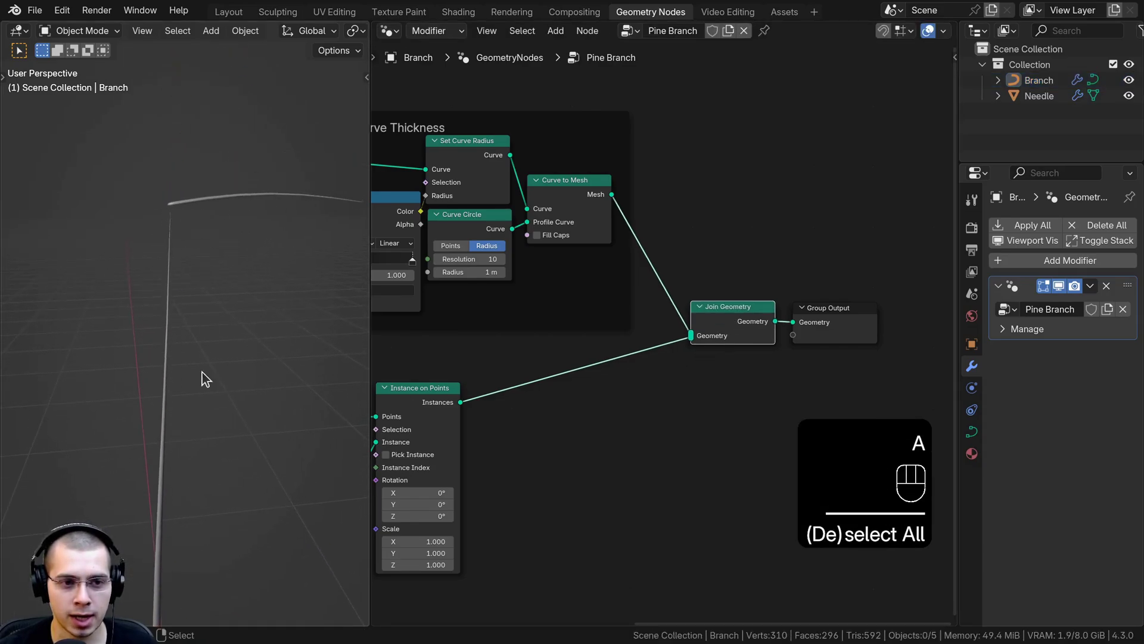
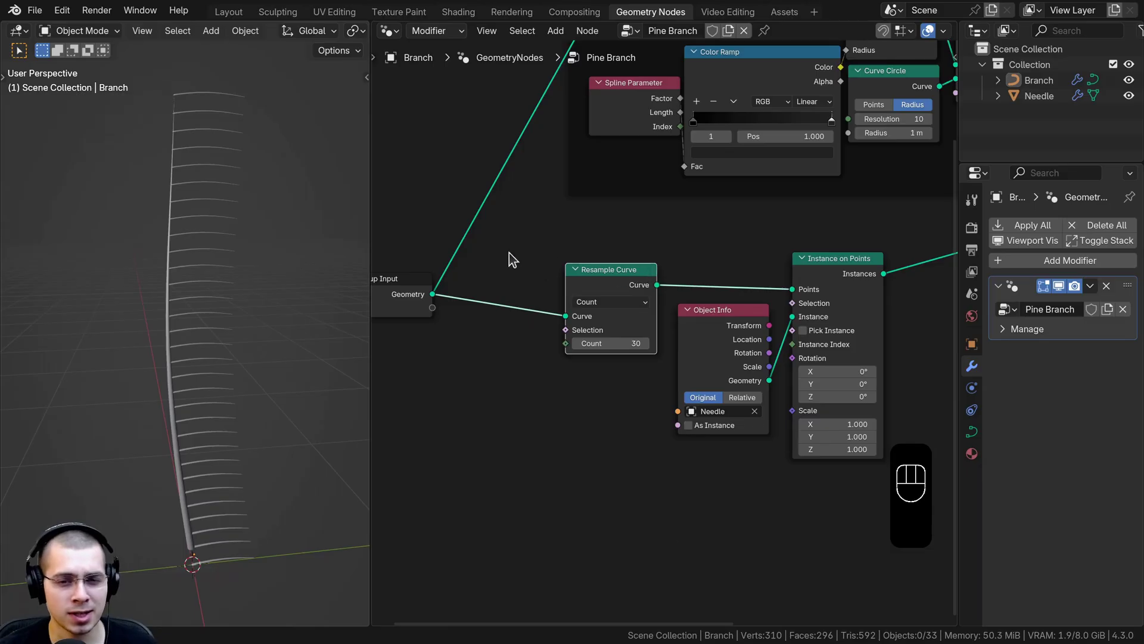
Step: Reposition branch curve control points while the Resample Curve length drops to 0.0024 m
{"action": "middle_click", "coordinate": [233, 295]}
{"action": "left_click_drag", "start_coordinate": [190, 320], "coordinate": [192, 256]}
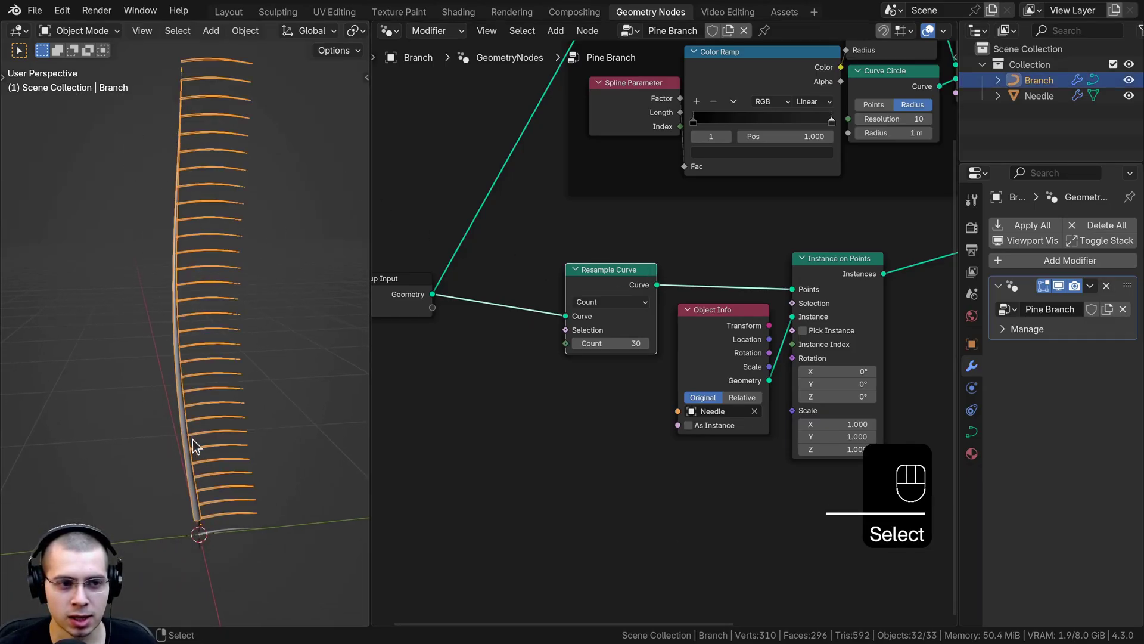
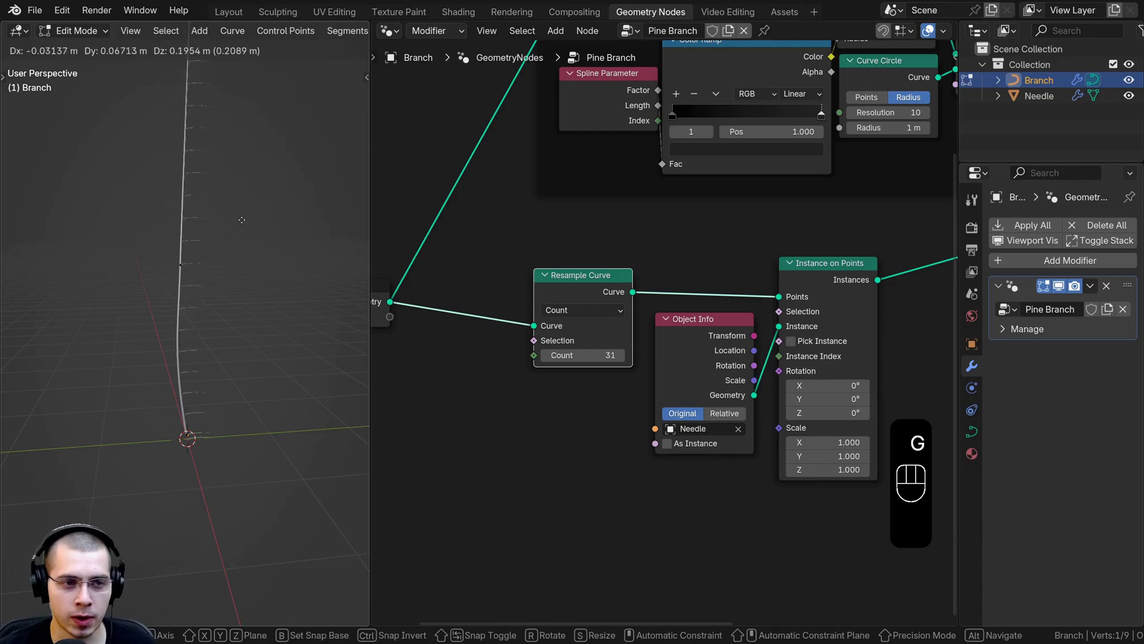
{"action": "key", "text": "g"}
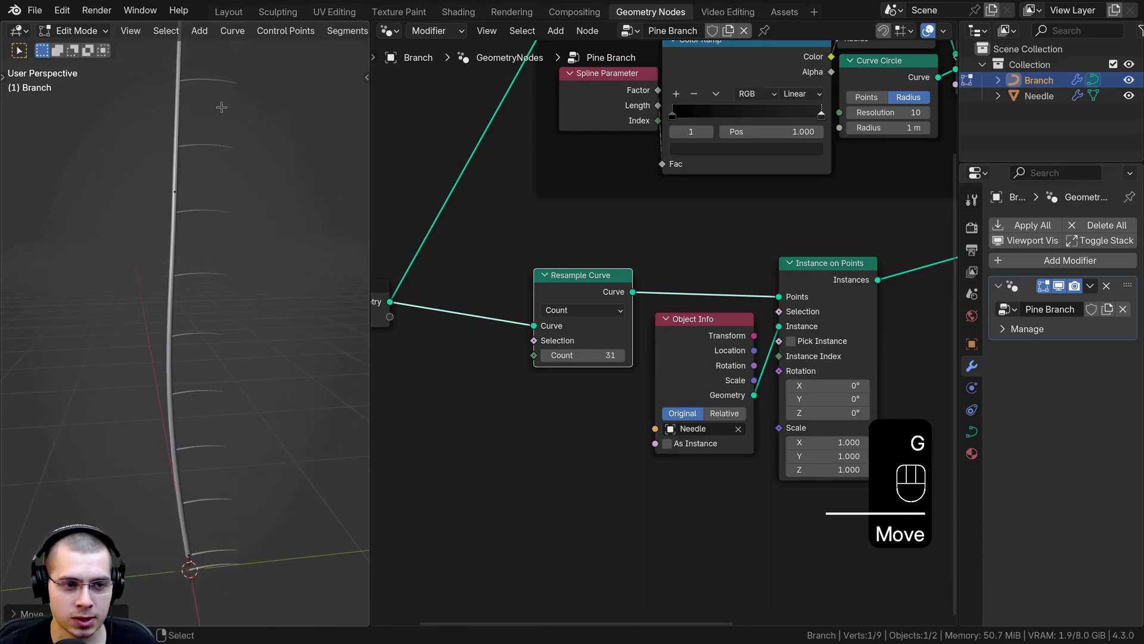
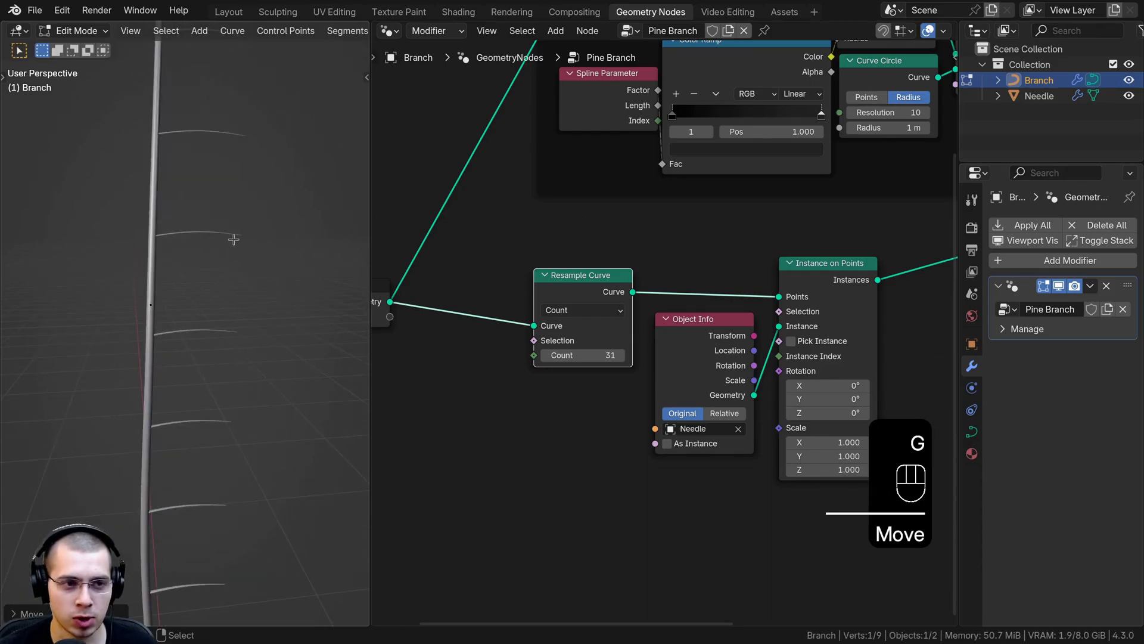
{"action": "key", "text": "g"}
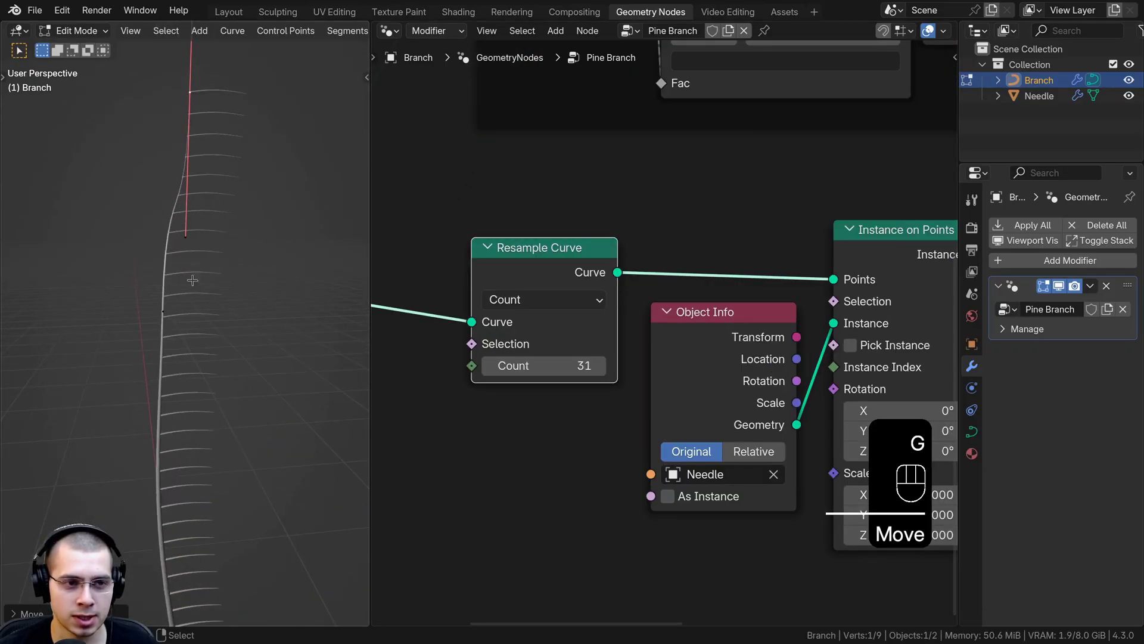
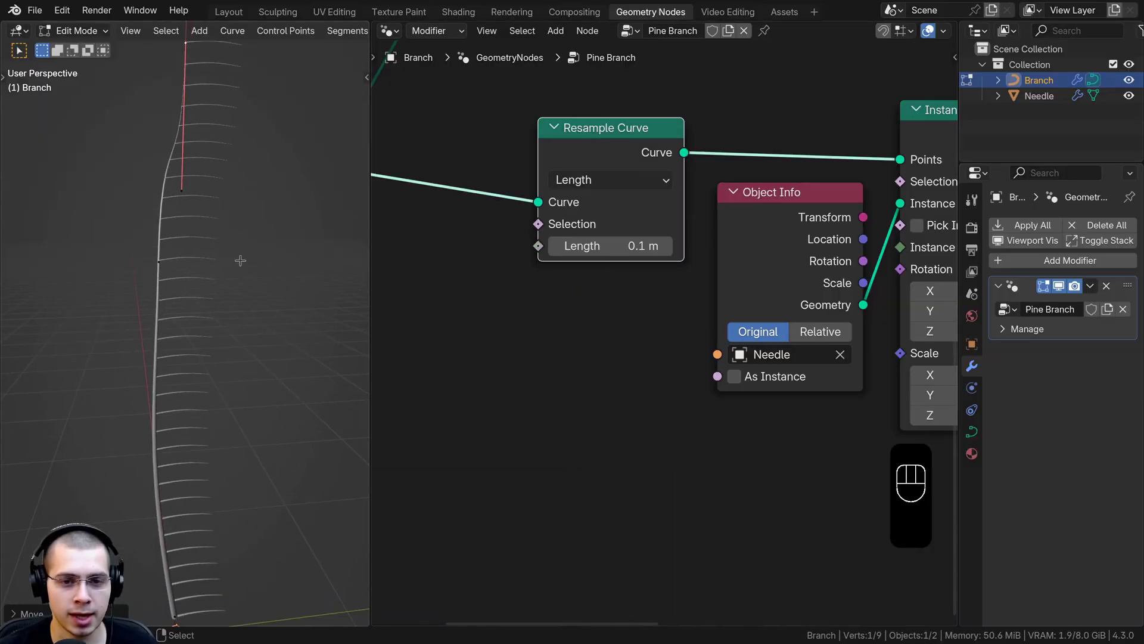
{"action": "key", "text": "g"}
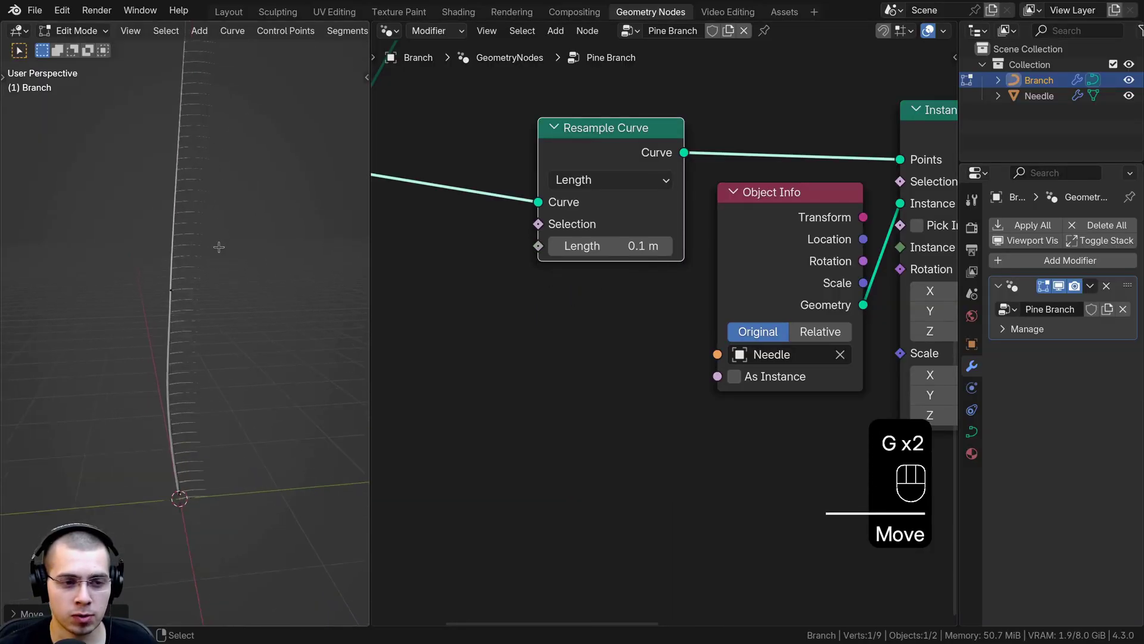
{"action": "key", "text": "g"}
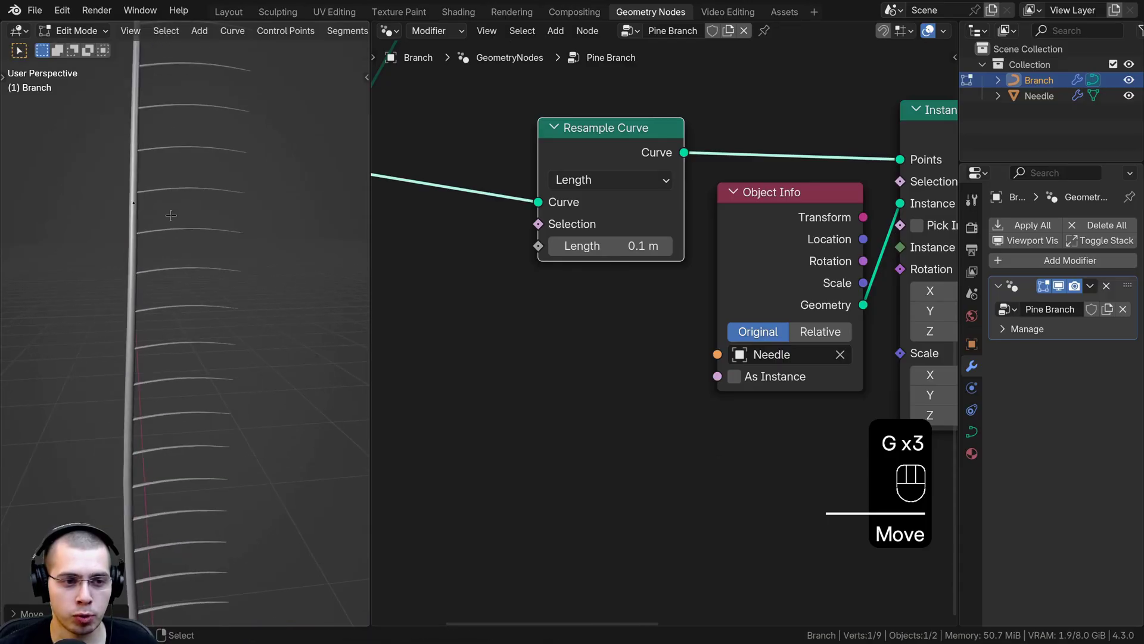
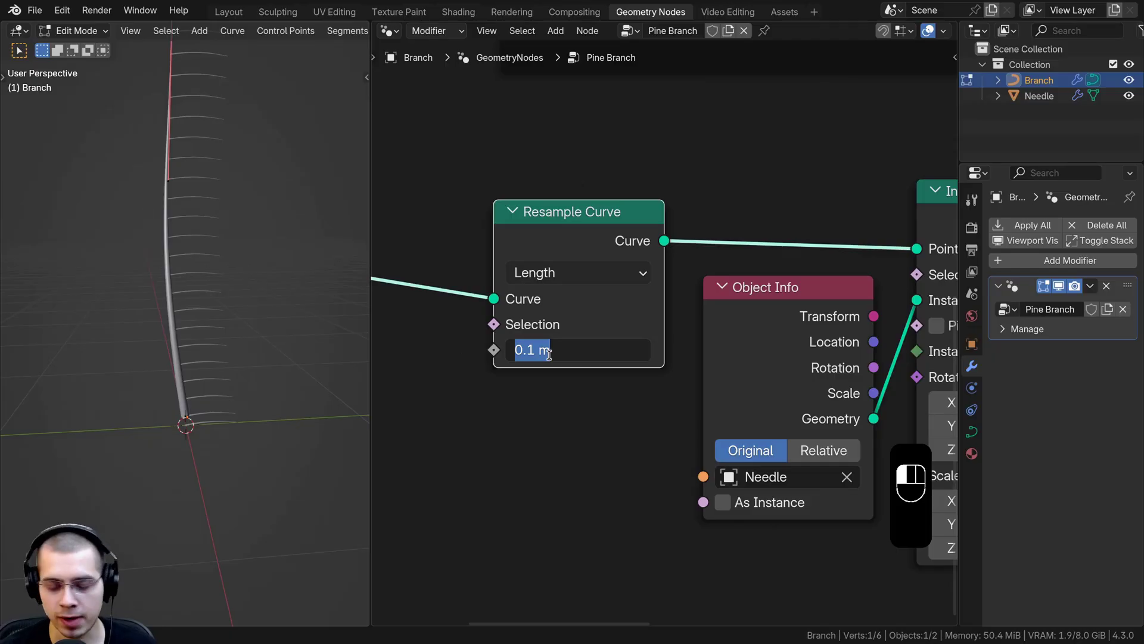
{"action": "key", "text": "0"}
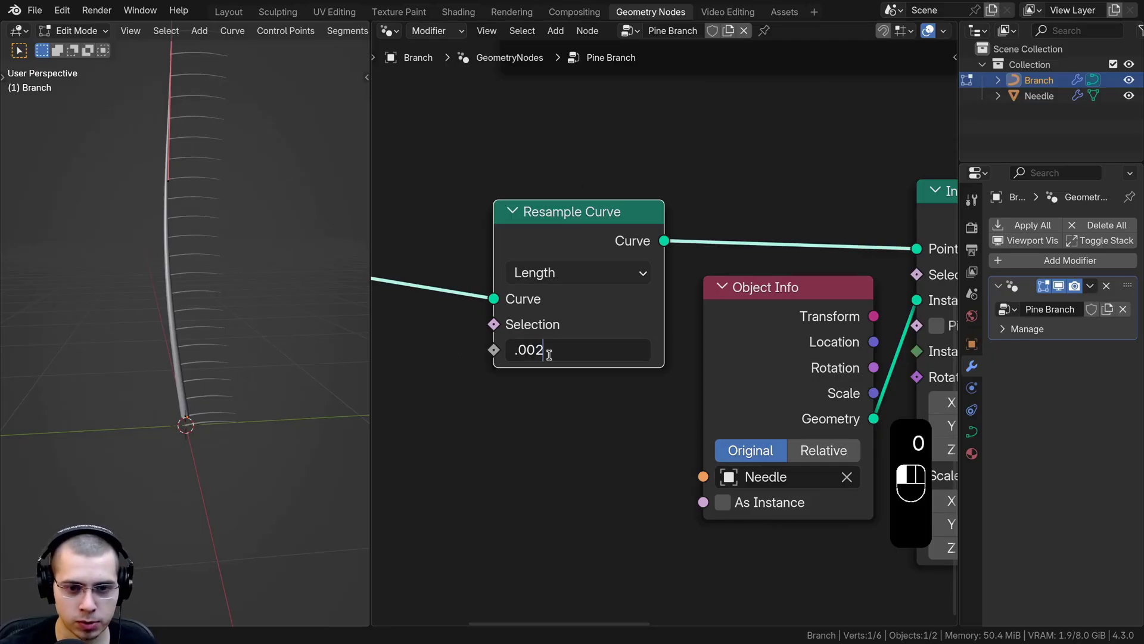
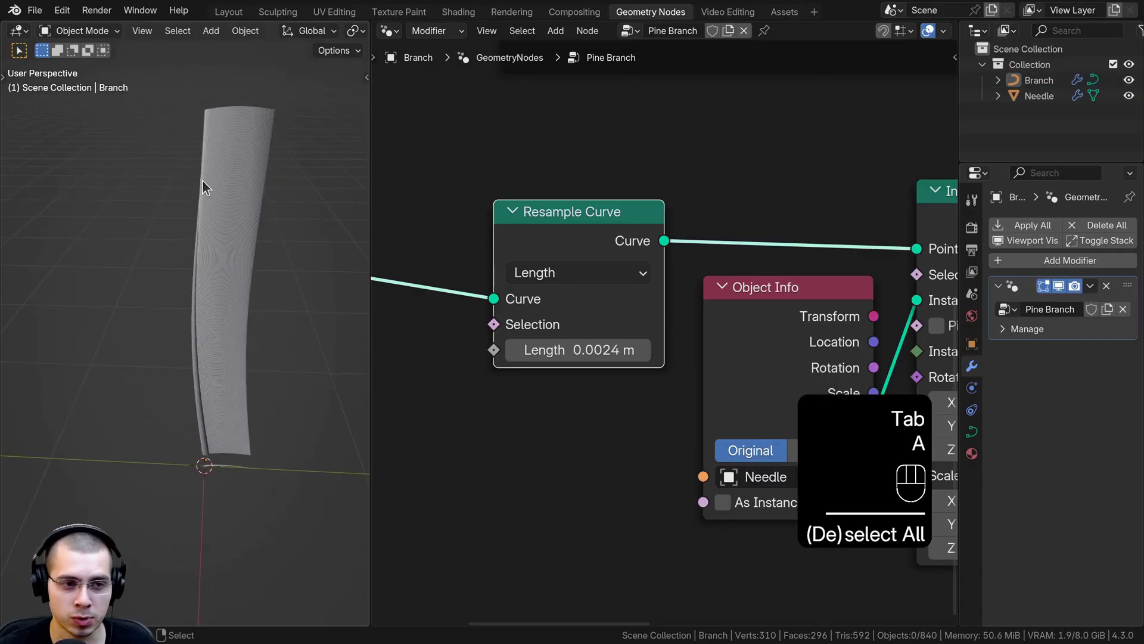
Step: Orbit around the branch to inspect the densely packed needle instances
{"action": "left_click_drag", "start_coordinate": [225, 333], "coordinate": [244, 288]}
{"action": "middle_click", "coordinate": [193, 369]}
{"action": "middle_click", "coordinate": [181, 361]}
{"action": "left_click_drag", "start_coordinate": [162, 302], "coordinate": [159, 256]}
{"action": "left_click_drag", "start_coordinate": [190, 263], "coordinate": [167, 233]}
{"action": "left_click_drag", "start_coordinate": [190, 374], "coordinate": [187, 394]}
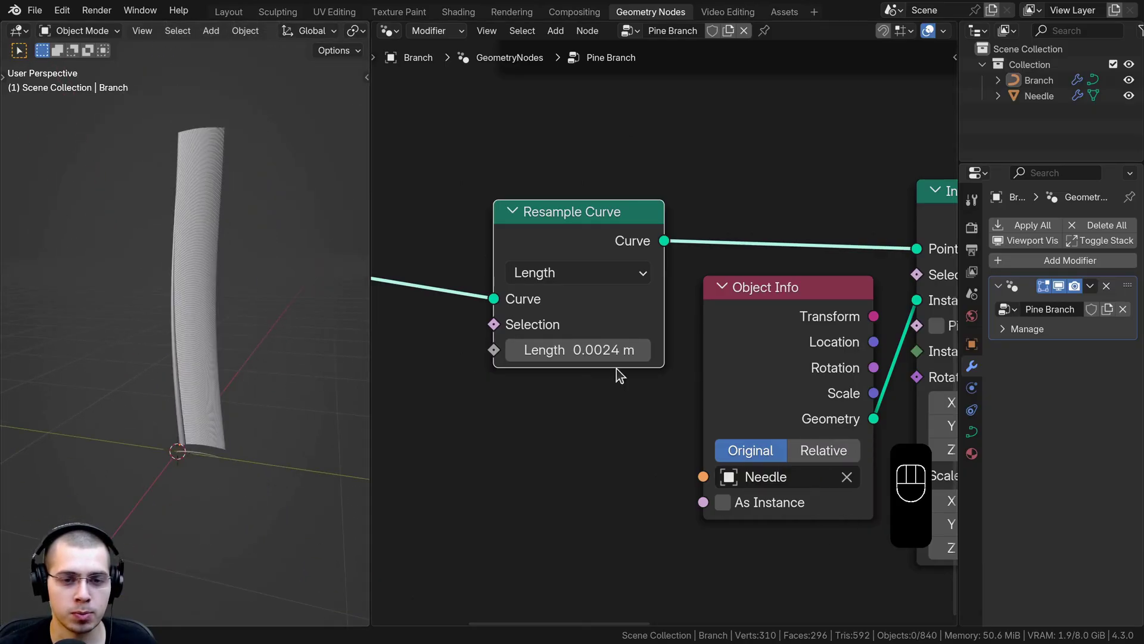
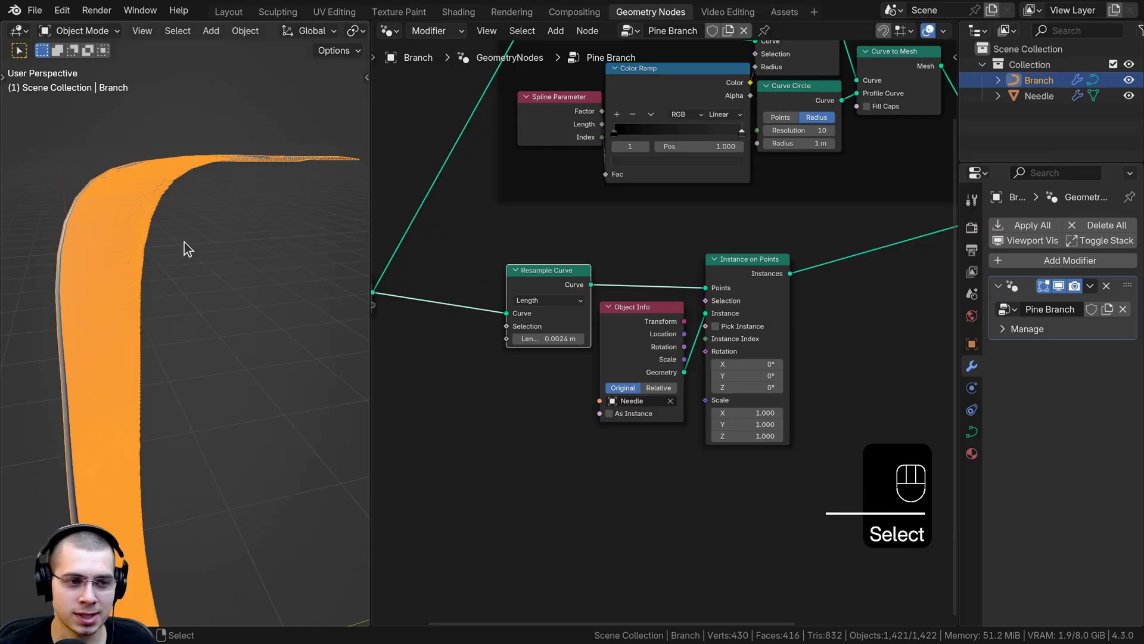
Step: Bring up the node add menu to insert a Curve Tangent for aligning needle rotation
{"action": "key", "text": "a"}
{"action": "left_click_drag", "start_coordinate": [191, 262], "coordinate": [169, 262]}
{"action": "middle_click", "coordinate": [173, 278]}
{"action": "key", "text": "shift+a"}
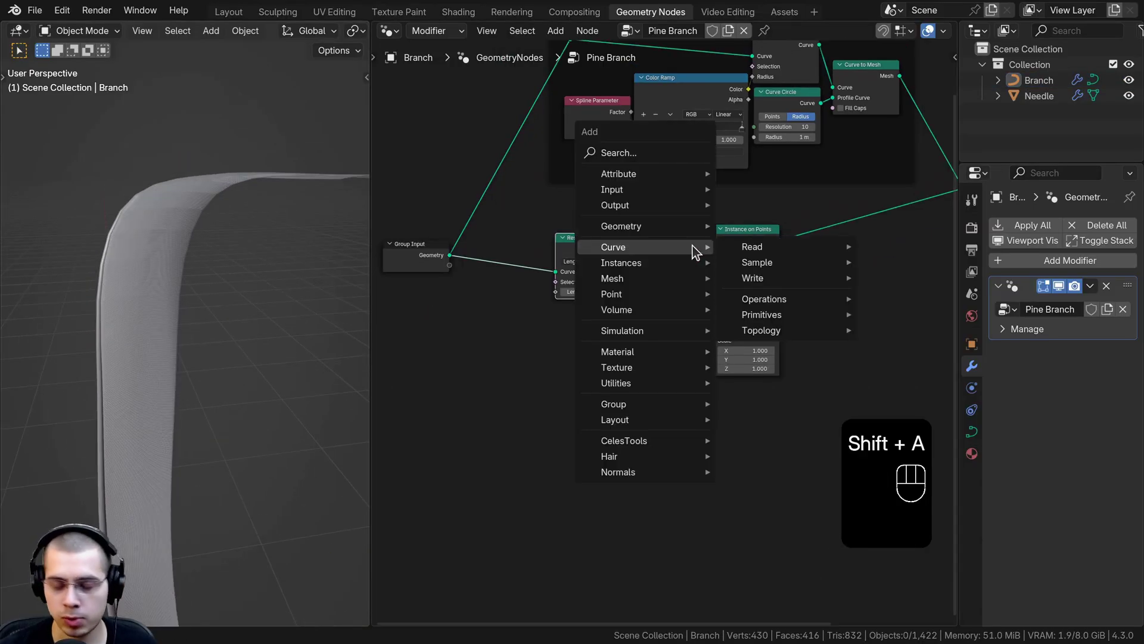
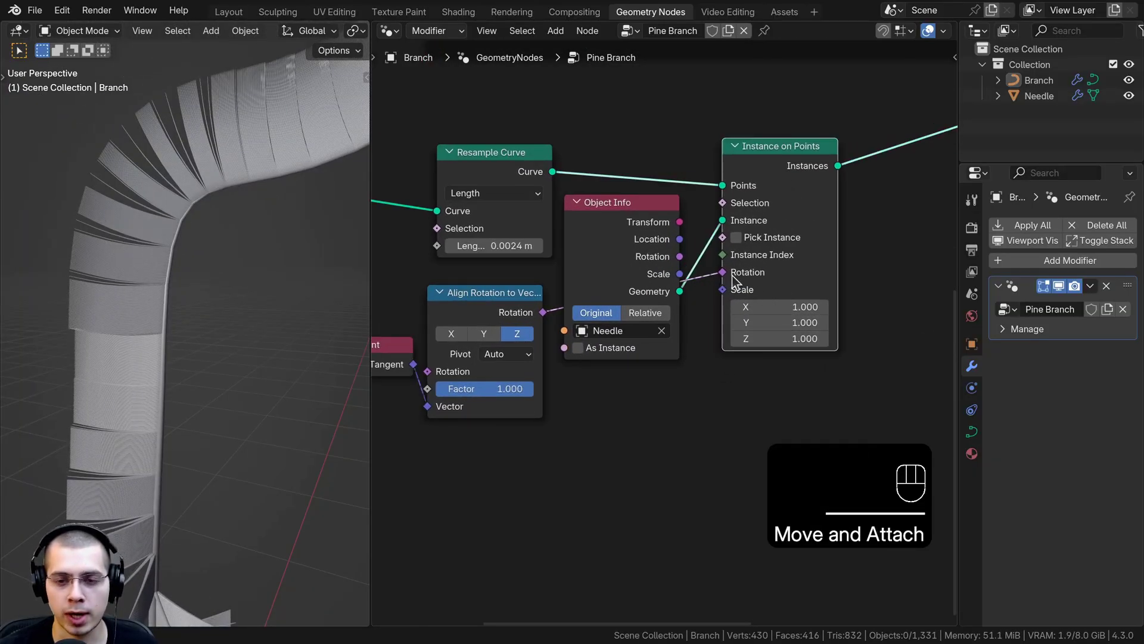
Step: Add a Random Value node (Min 0.6, Max 1) feeding the instance Scale and check the needles
{"action": "key", "text": "shift+a"}
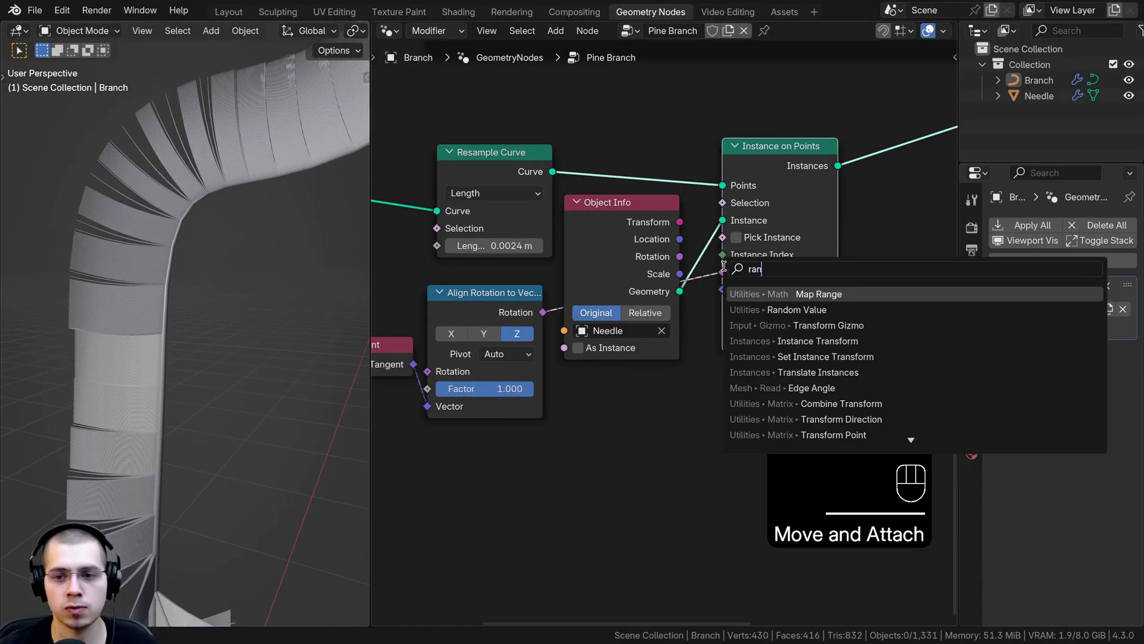
{"action": "key", "text": "shift+a"}
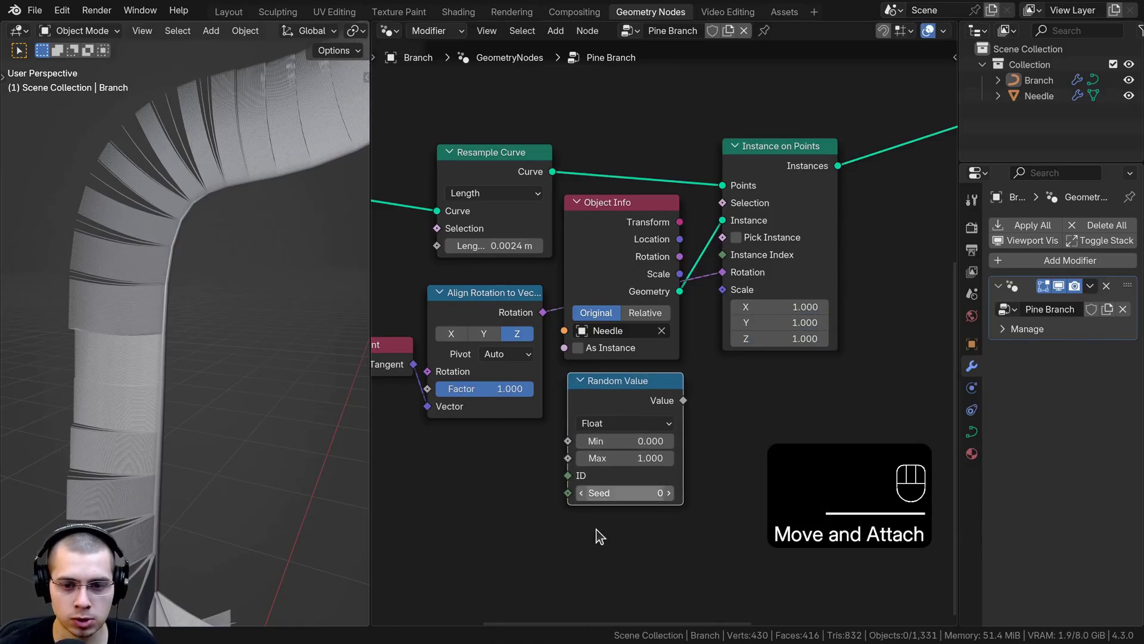
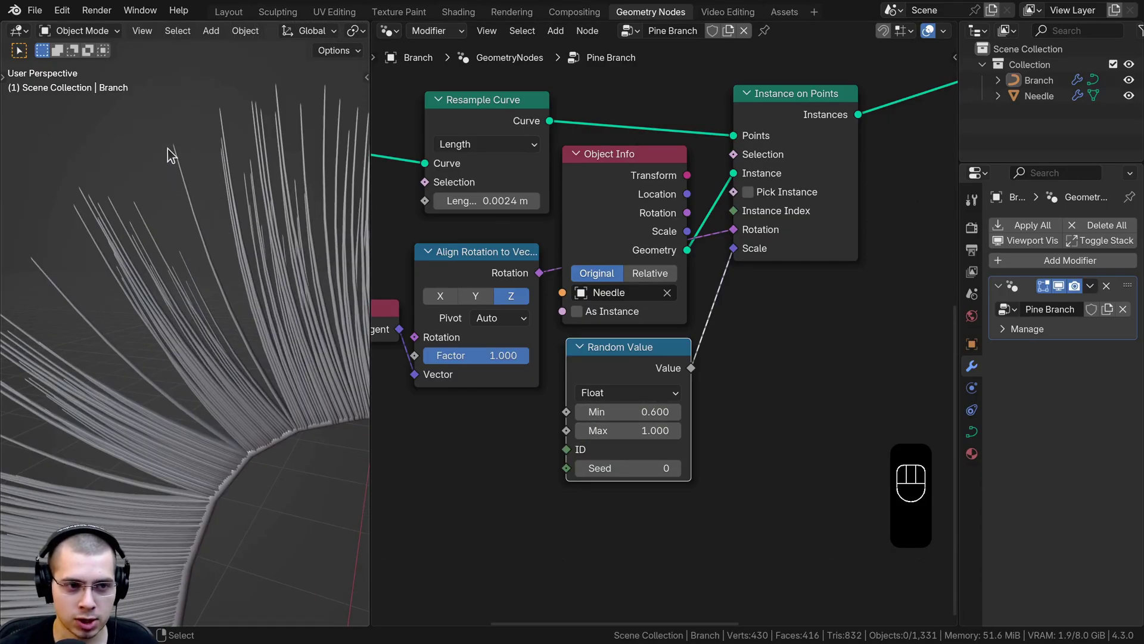
{"action": "middle_click", "coordinate": [139, 328]}
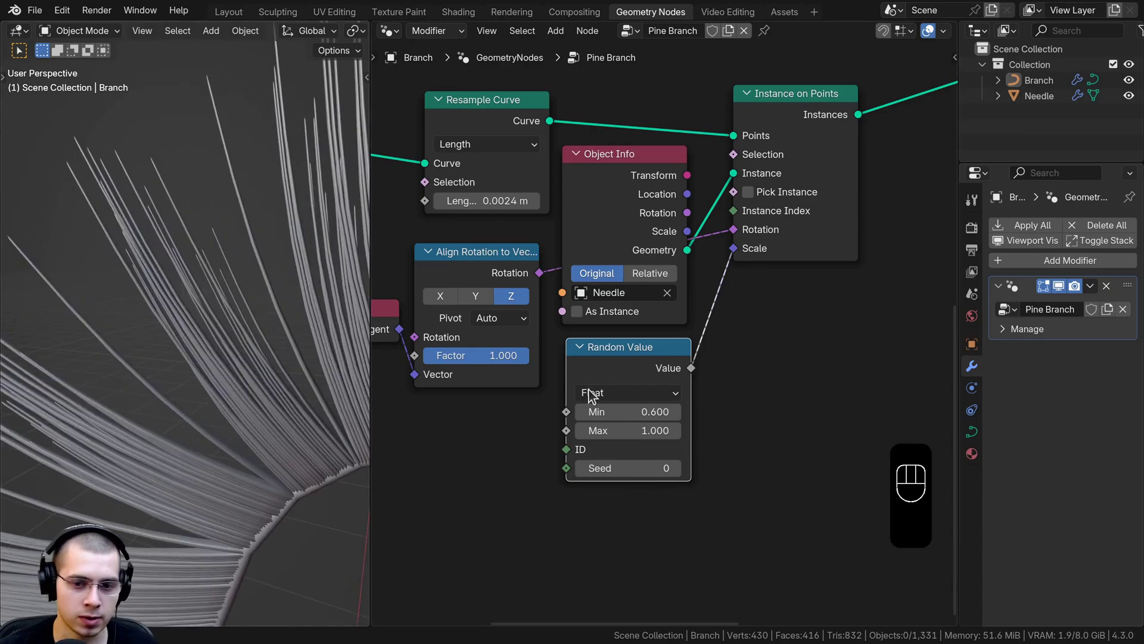
{"action": "left_click_drag", "start_coordinate": [168, 306], "coordinate": [133, 149]}
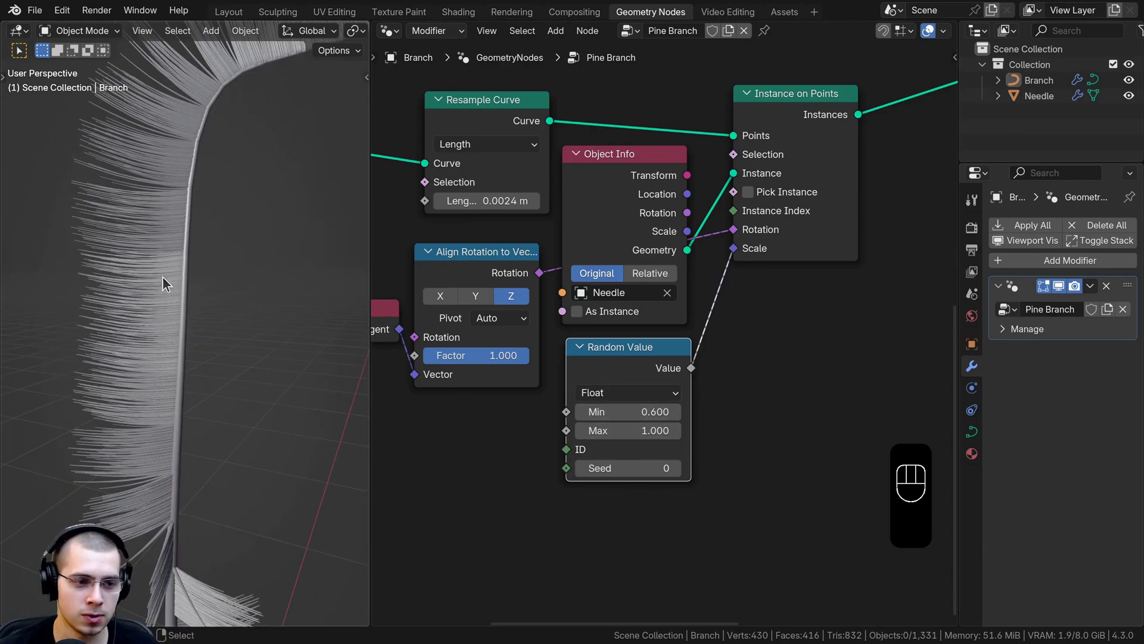
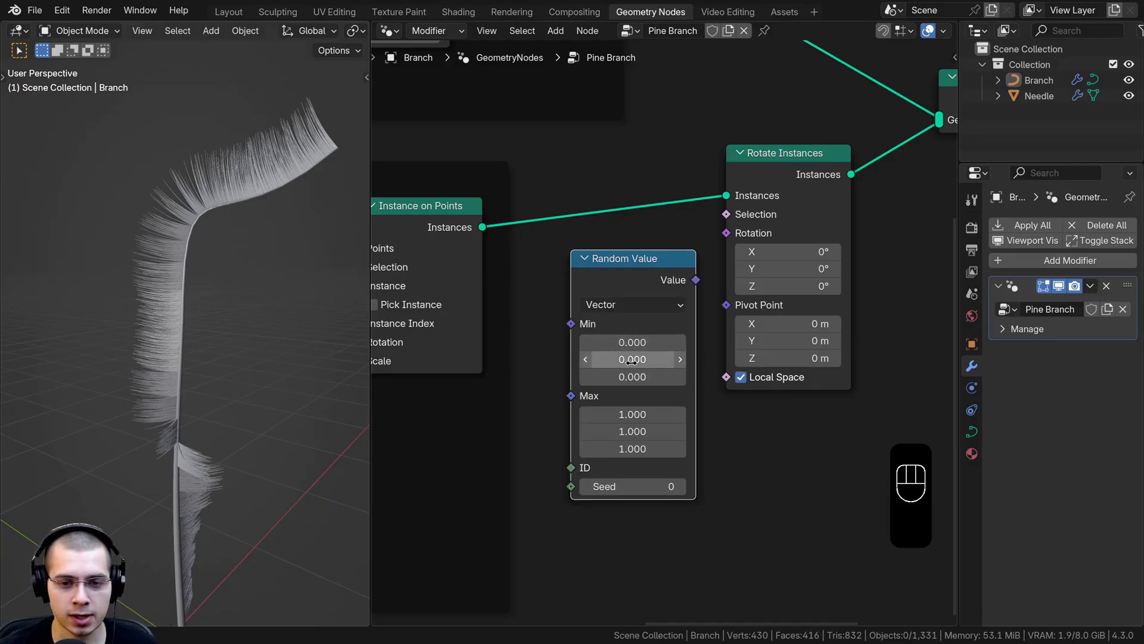
Step: Wire a vector Random Value into the Rotate Instances rotation and inspect the fanned needles
{"action": "left_click_drag", "start_coordinate": [635, 298], "coordinate": [652, 294]}
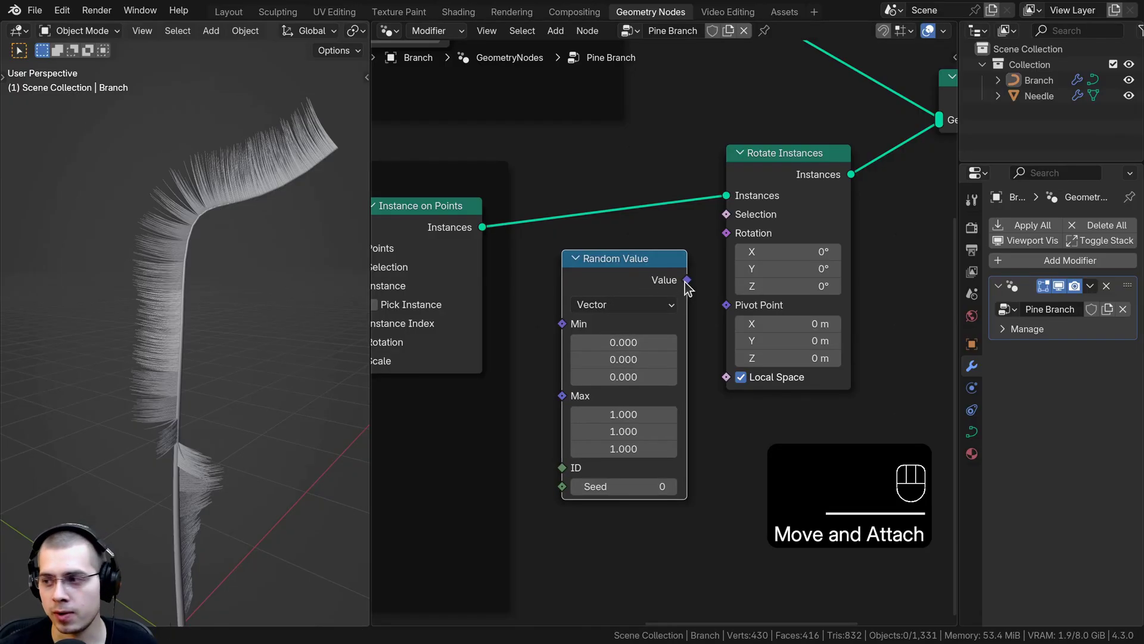
{"action": "left_click_drag", "start_coordinate": [693, 284], "coordinate": [688, 260]}
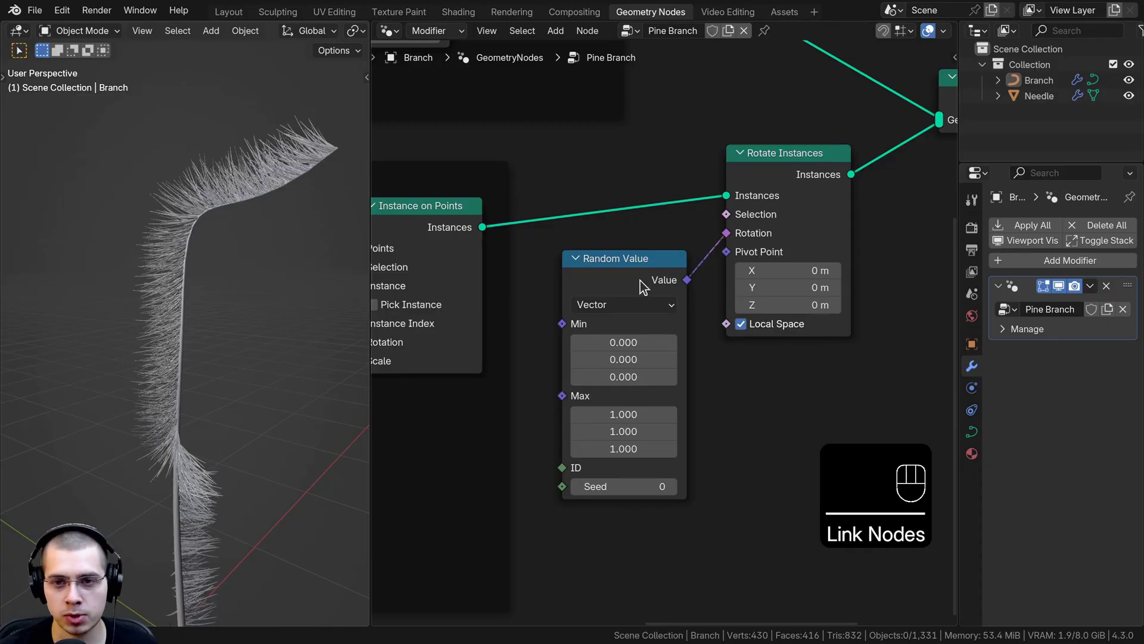
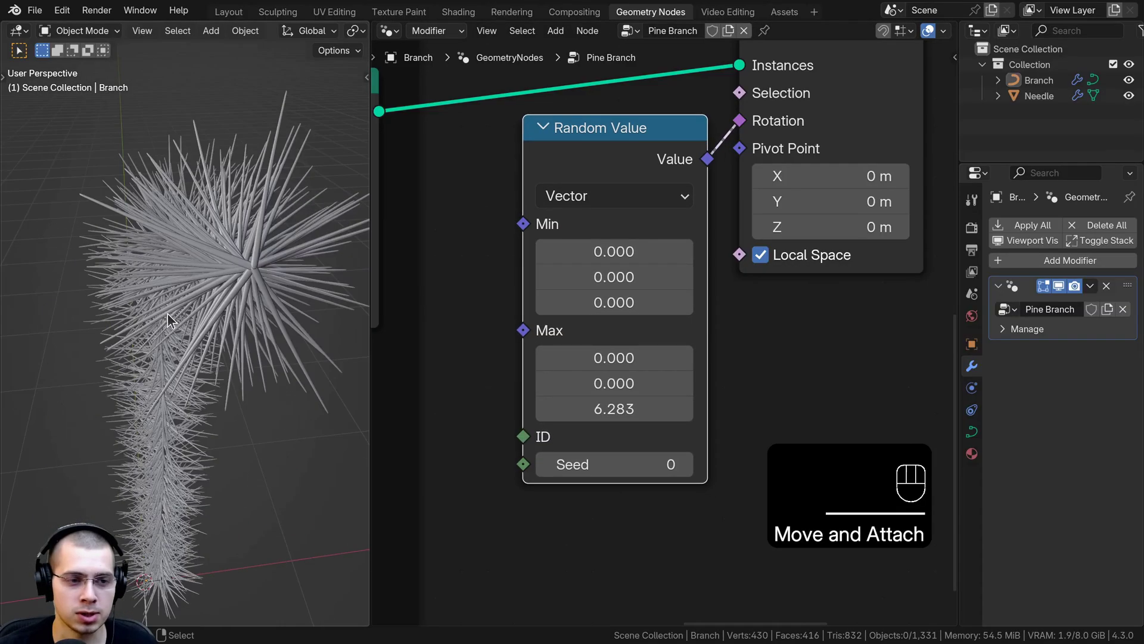
{"action": "left_click_drag", "start_coordinate": [152, 166], "coordinate": [292, 214]}
{"action": "middle_click", "coordinate": [277, 272]}
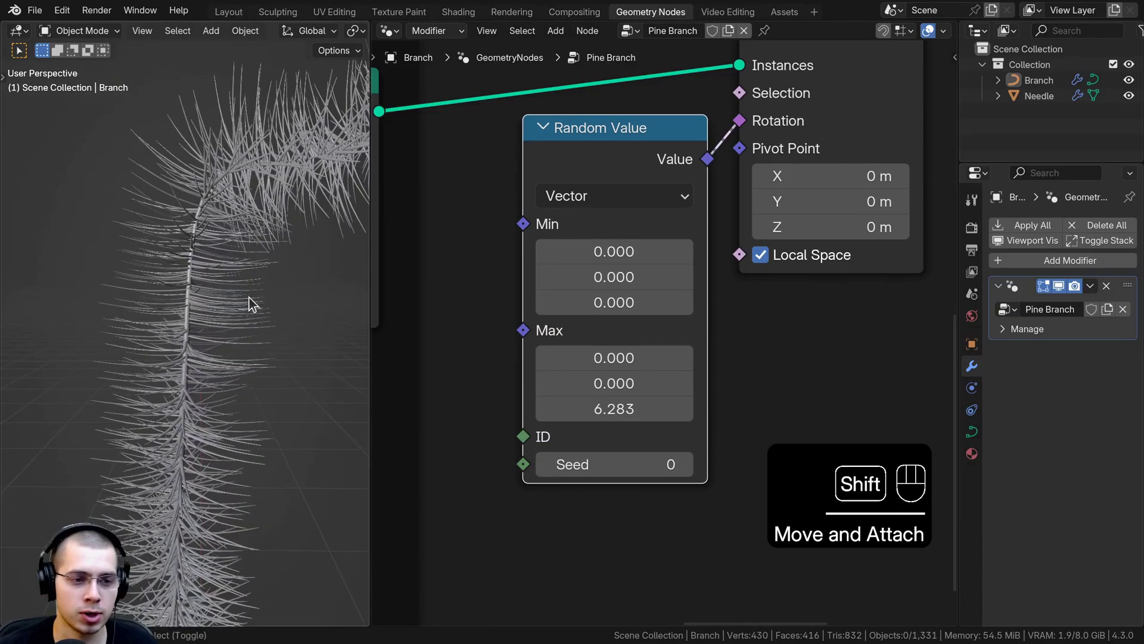
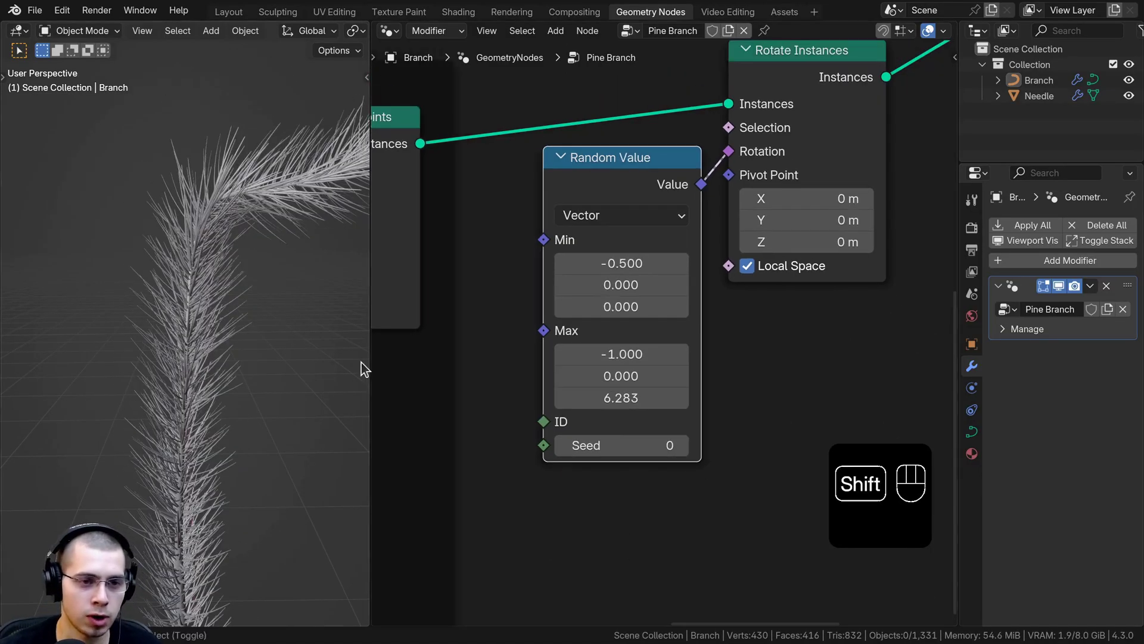
{"action": "left_click_drag", "start_coordinate": [206, 337], "coordinate": [197, 377]}
{"action": "middle_click", "coordinate": [221, 357]}
{"action": "left_click_drag", "start_coordinate": [172, 208], "coordinate": [154, 192]}
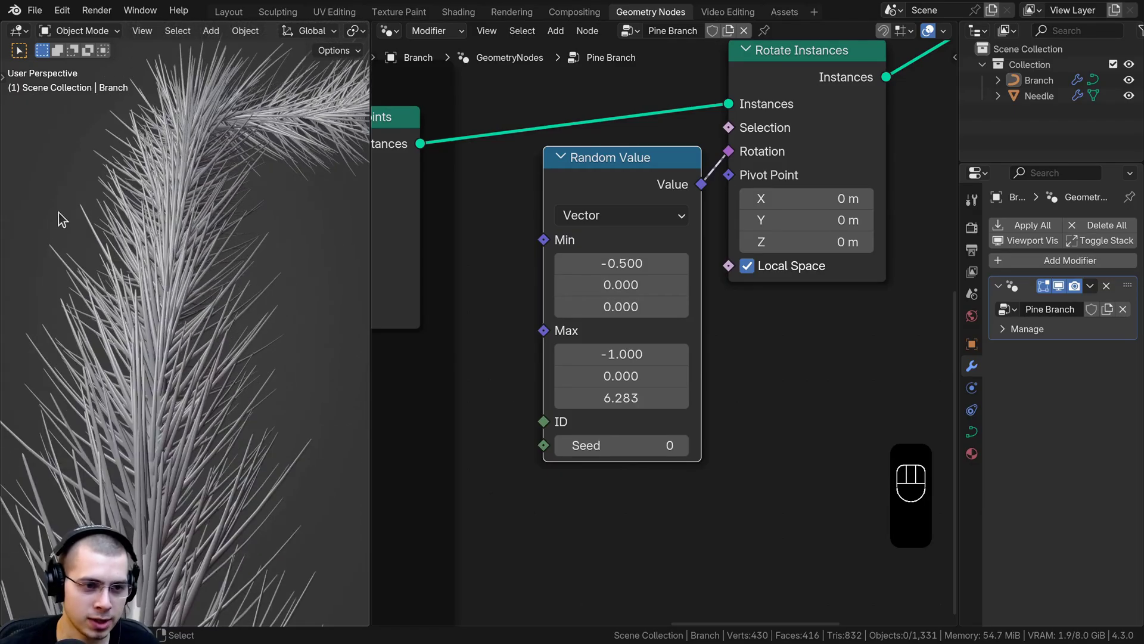
Step: Enlarge the 3D view and orbit the branch to review the needle spread along its curve
{"action": "key", "text": "ctrl+space"}
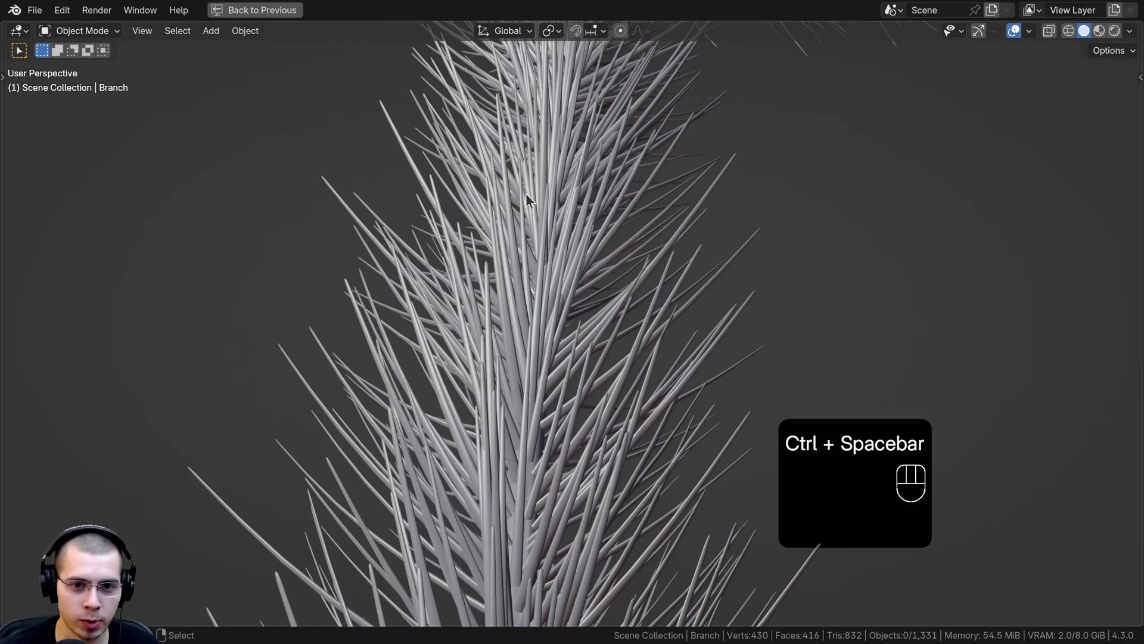
{"action": "middle_click", "coordinate": [429, 364]}
{"action": "left_click_drag", "start_coordinate": [465, 333], "coordinate": [491, 321]}
{"action": "middle_click", "coordinate": [502, 306]}
{"action": "left_click_drag", "start_coordinate": [455, 349], "coordinate": [349, 399]}
{"action": "left_click_drag", "start_coordinate": [449, 329], "coordinate": [438, 443]}
{"action": "key", "text": "a"}
{"action": "left_click", "coordinate": [550, 562]}
{"action": "key", "text": "a"}
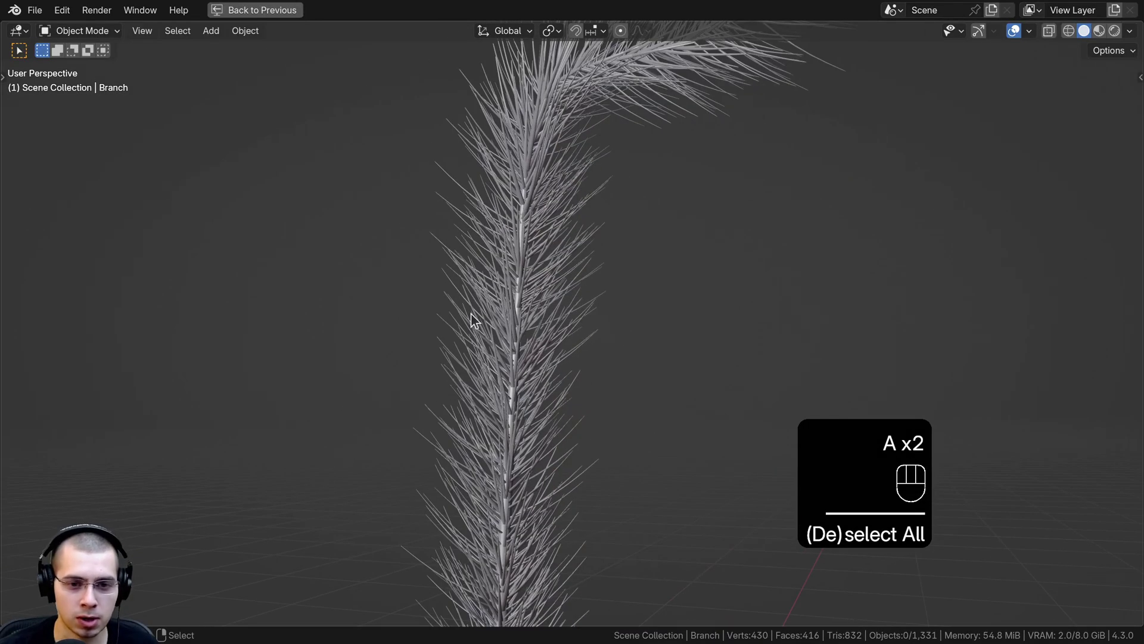
{"action": "left_click_drag", "start_coordinate": [496, 207], "coordinate": [484, 345]}
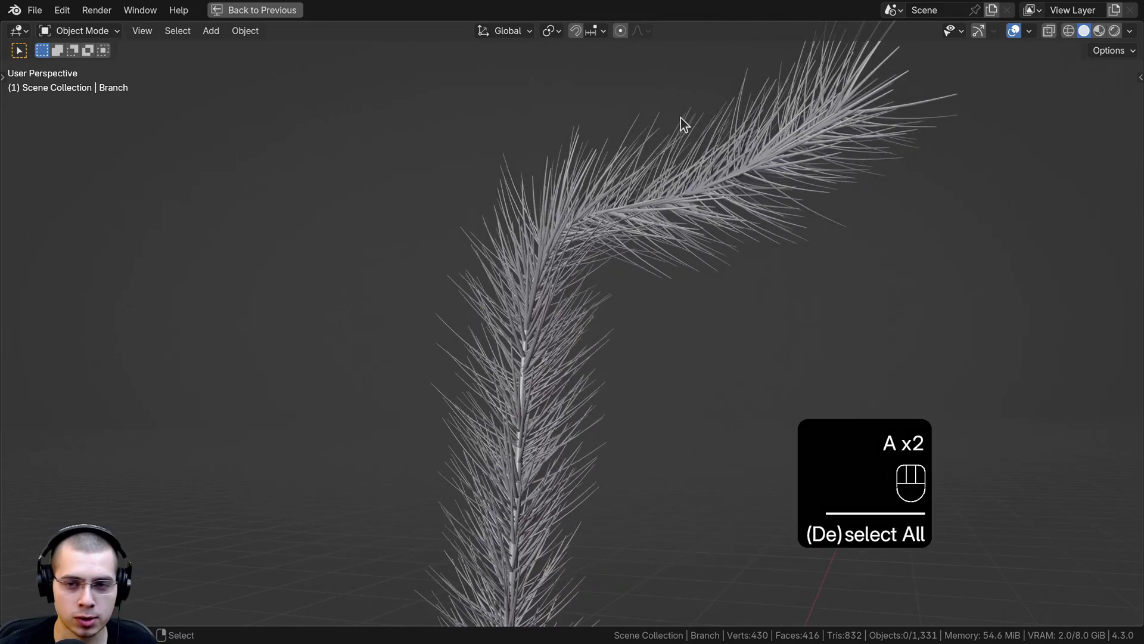
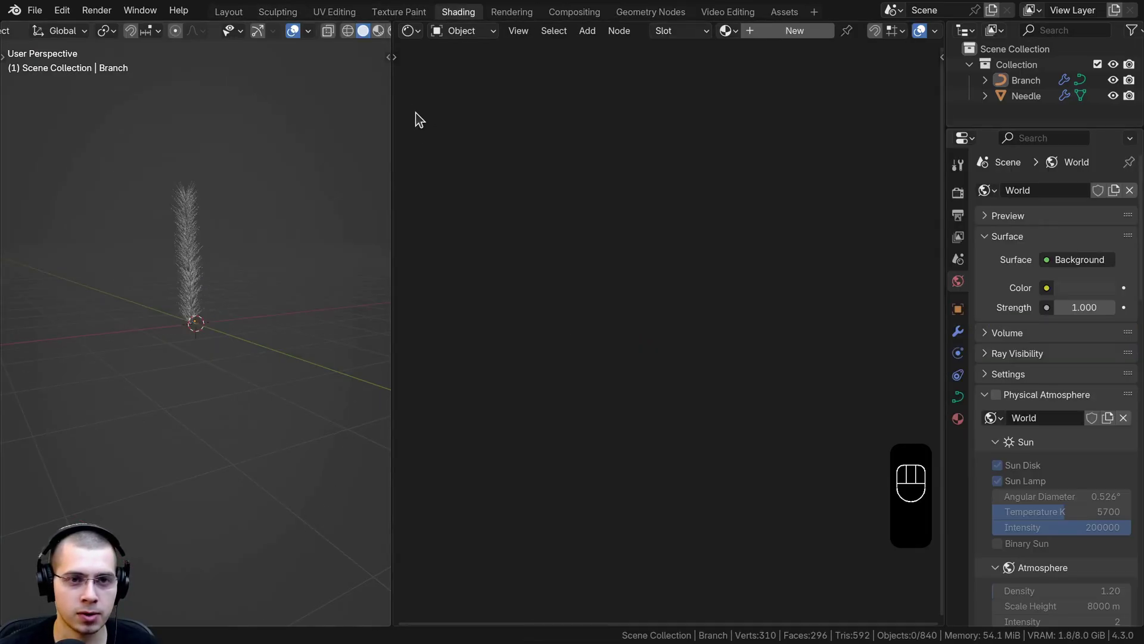
Step: Select the Branch object and create a new Principled BSDF material for it
{"action": "middle_click", "coordinate": [230, 248]}
{"action": "left_click", "coordinate": [223, 186]}
{"action": "left_click", "coordinate": [782, 149]}
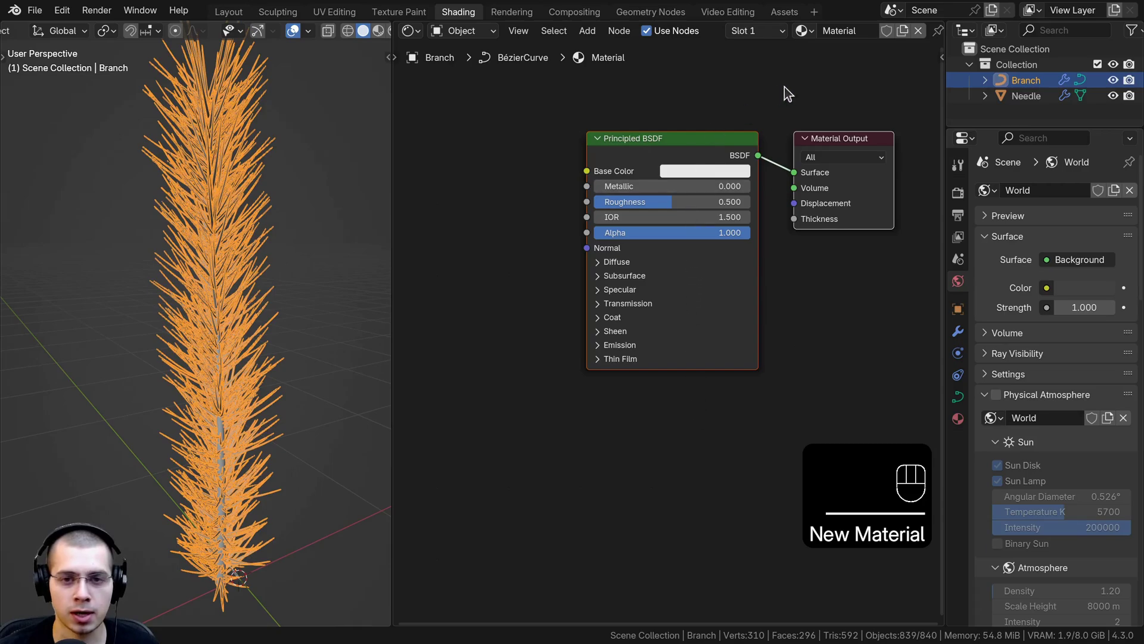
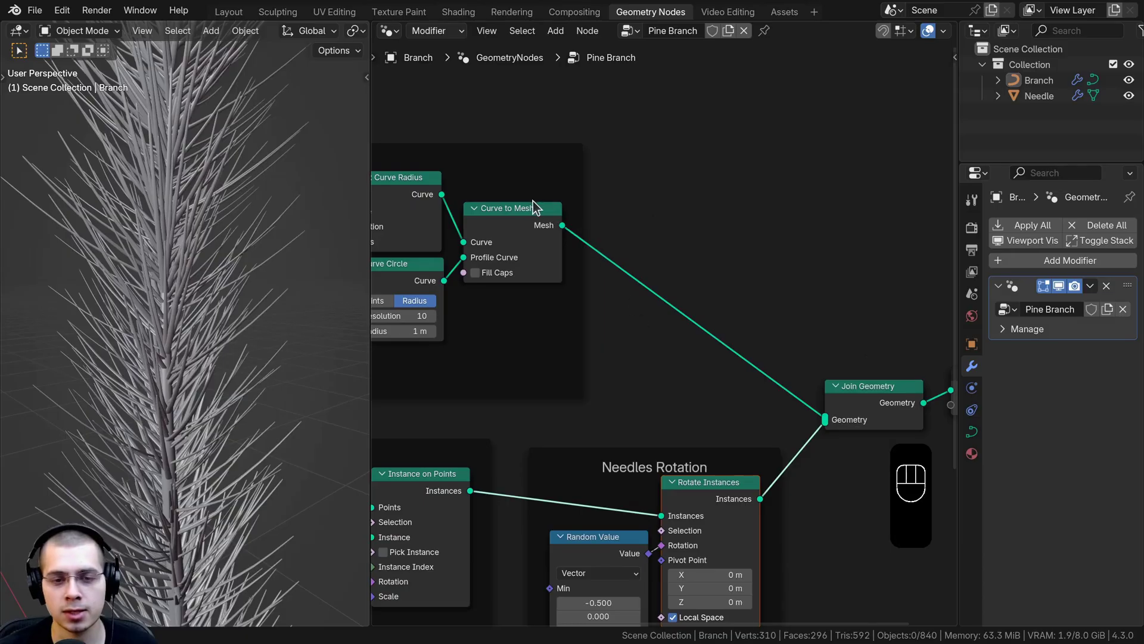
Step: Add a Set Material node assigning the Branch material to the stem, then move to Shading
{"action": "key", "text": "shift+a"}
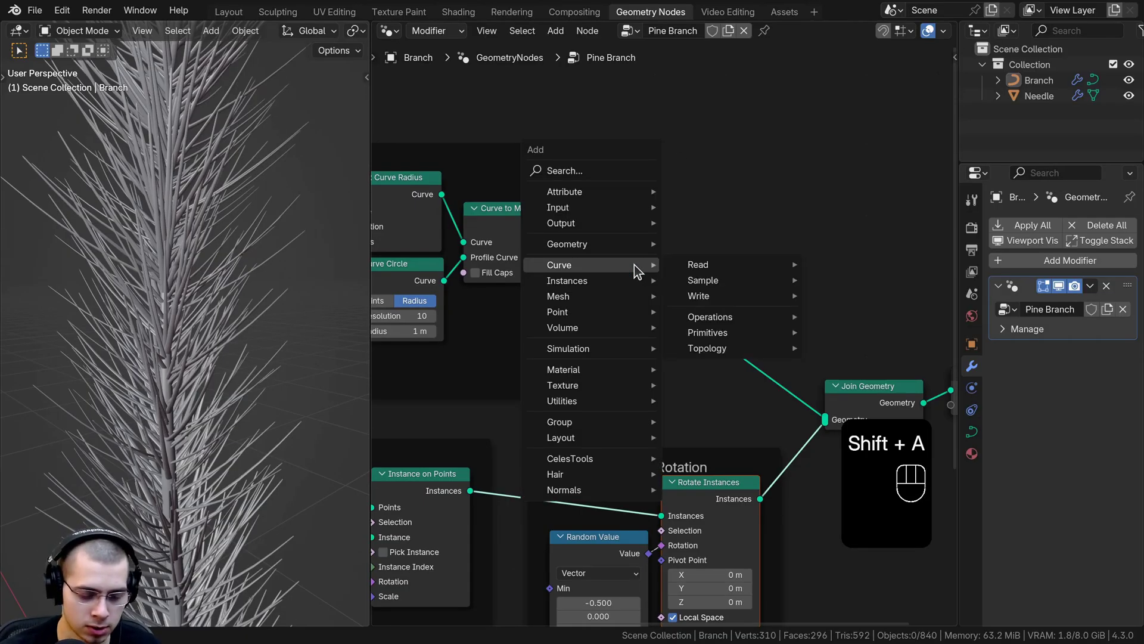
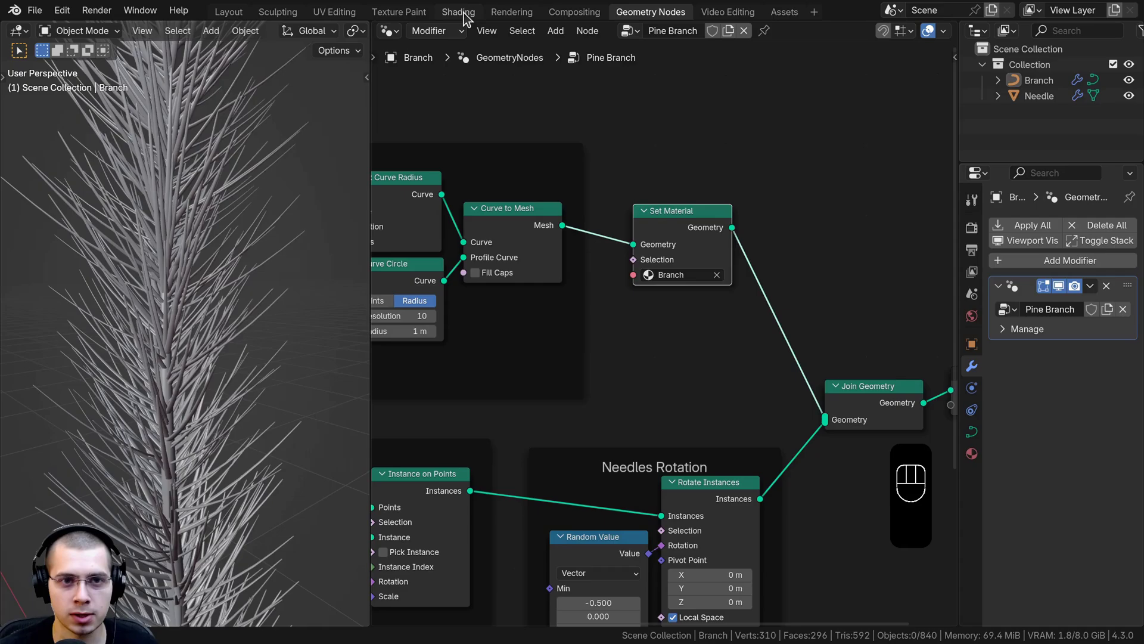
{"action": "left_click", "coordinate": [467, 19]}
Step: Zoom in on the orange stem and bring up the shader add menu for a Noise Texture
{"action": "middle_click", "coordinate": [258, 309]}
{"action": "middle_click", "coordinate": [237, 302]}
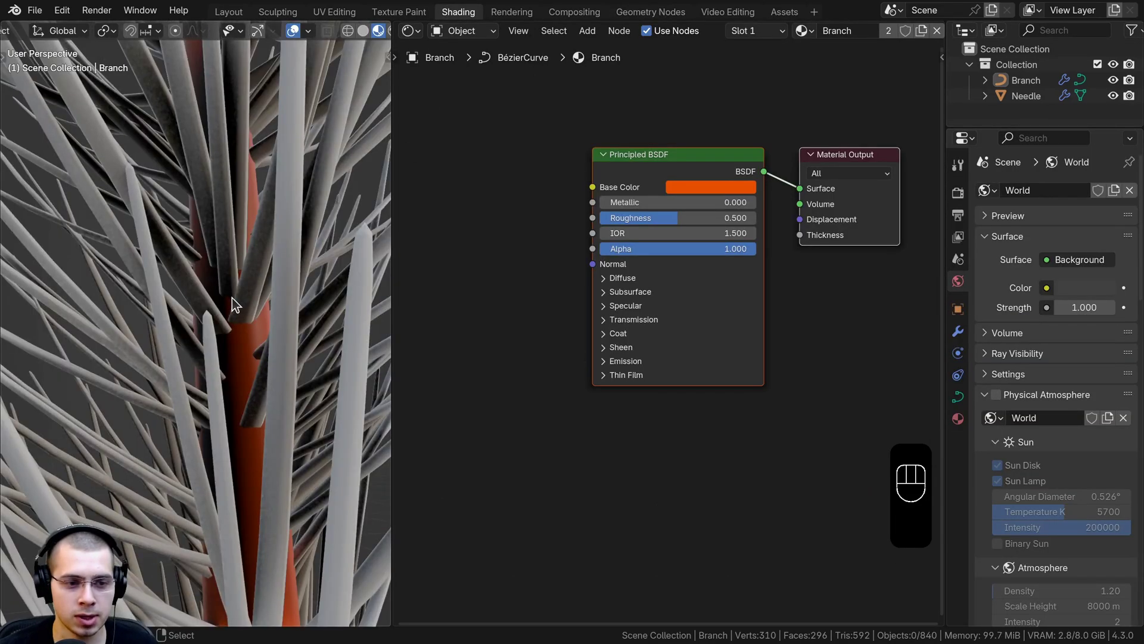
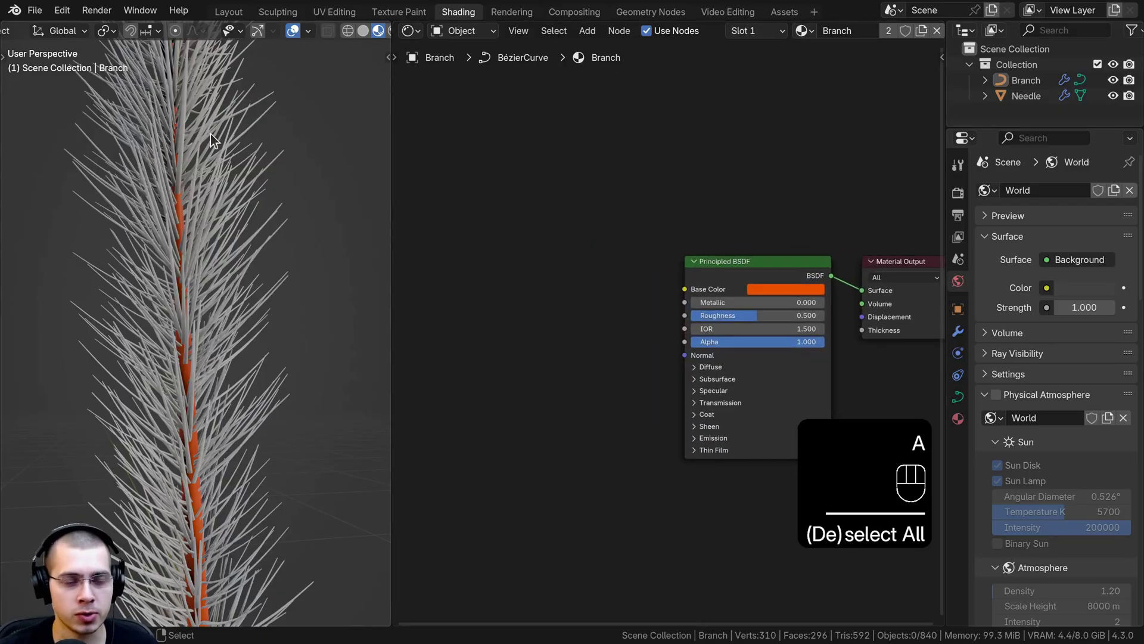
{"action": "left_click_drag", "start_coordinate": [175, 383], "coordinate": [167, 400]}
{"action": "middle_click", "coordinate": [178, 379]}
{"action": "left_click_drag", "start_coordinate": [639, 328], "coordinate": [662, 258]}
{"action": "key", "text": "shift+a"}
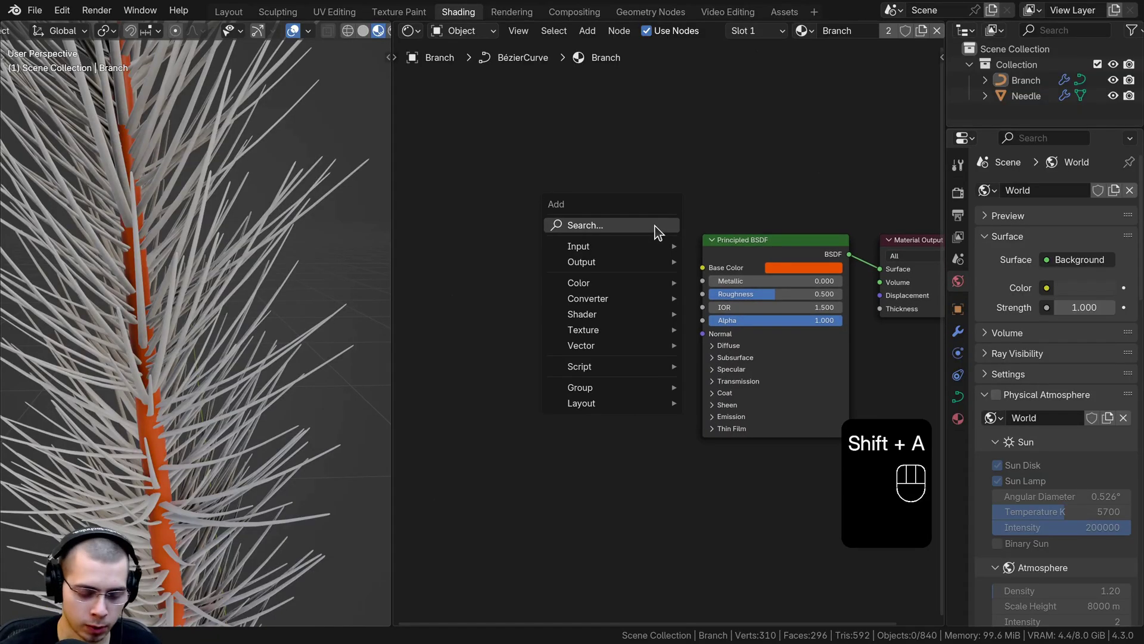
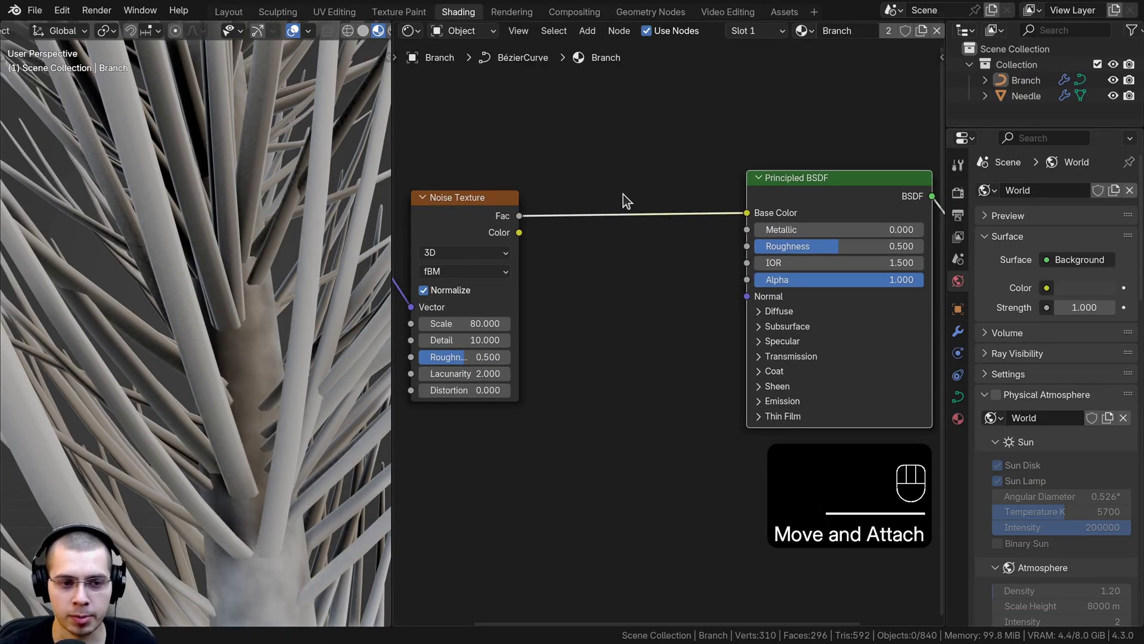
Step: Insert a Mix Color node driven by the noise Fac, with A dark brown and B lighter brown
{"action": "key", "text": "shift+a"}
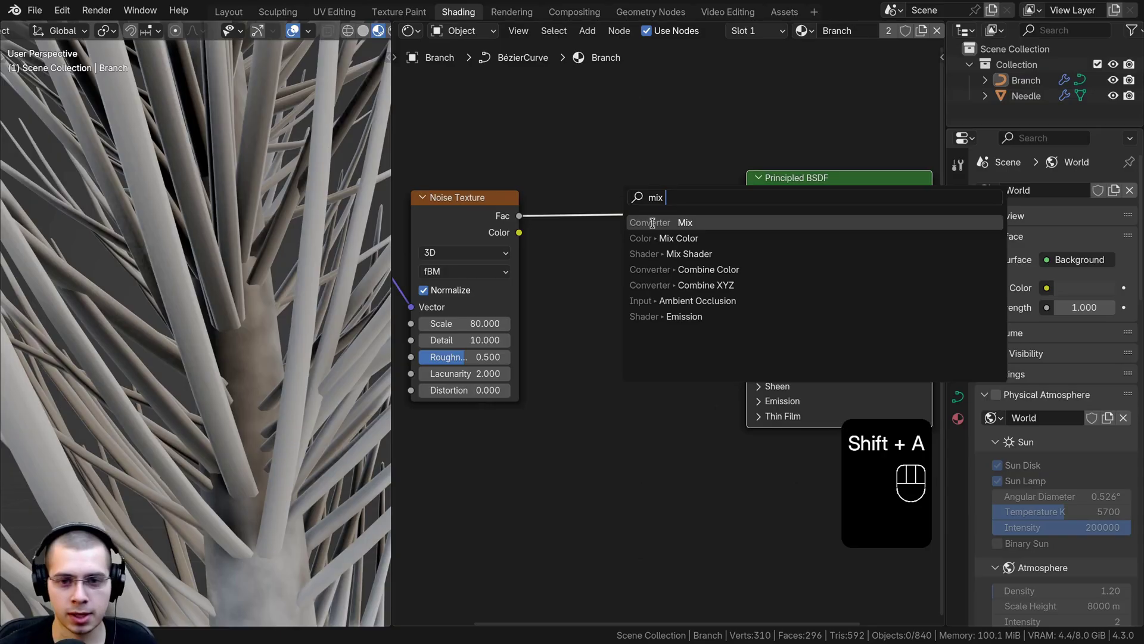
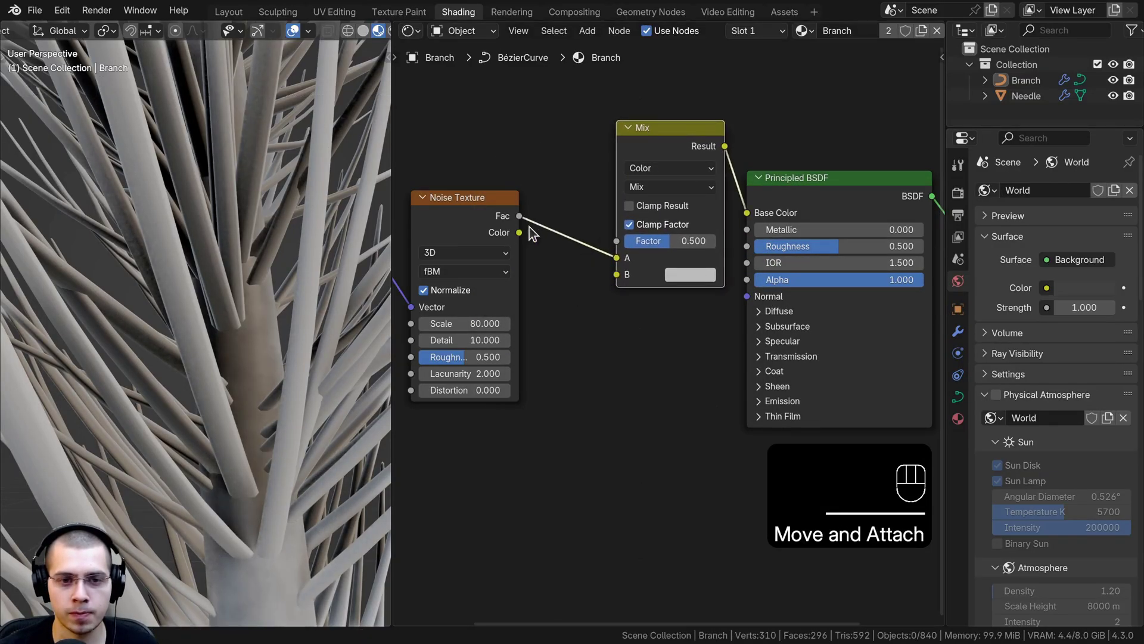
{"action": "left_click_drag", "start_coordinate": [602, 258], "coordinate": [509, 400]}
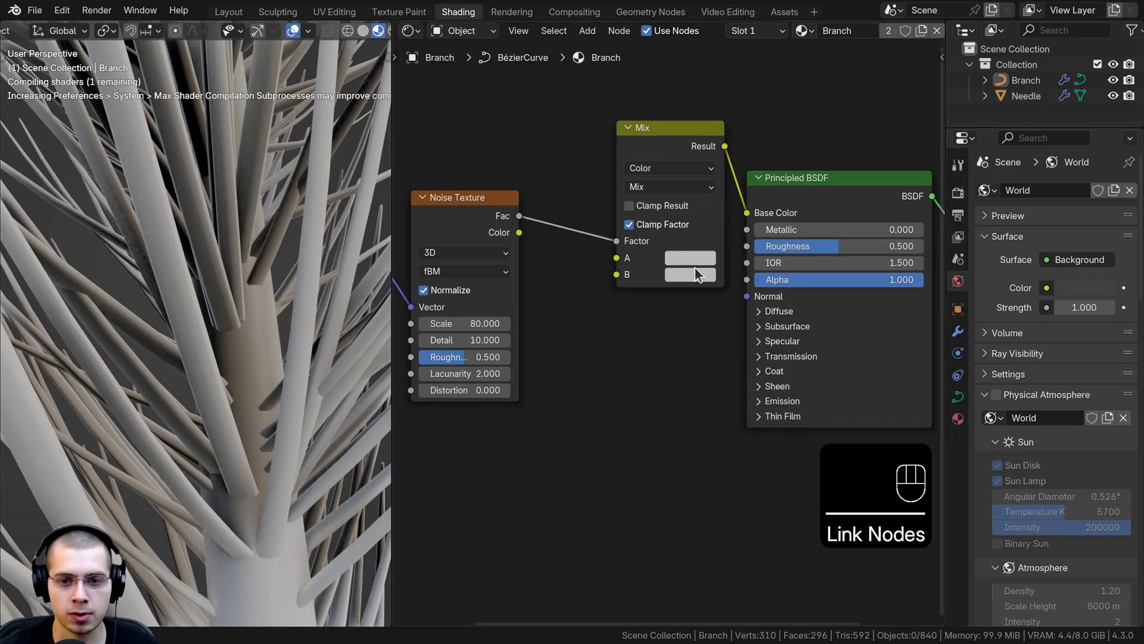
{"action": "left_click", "coordinate": [693, 263]}
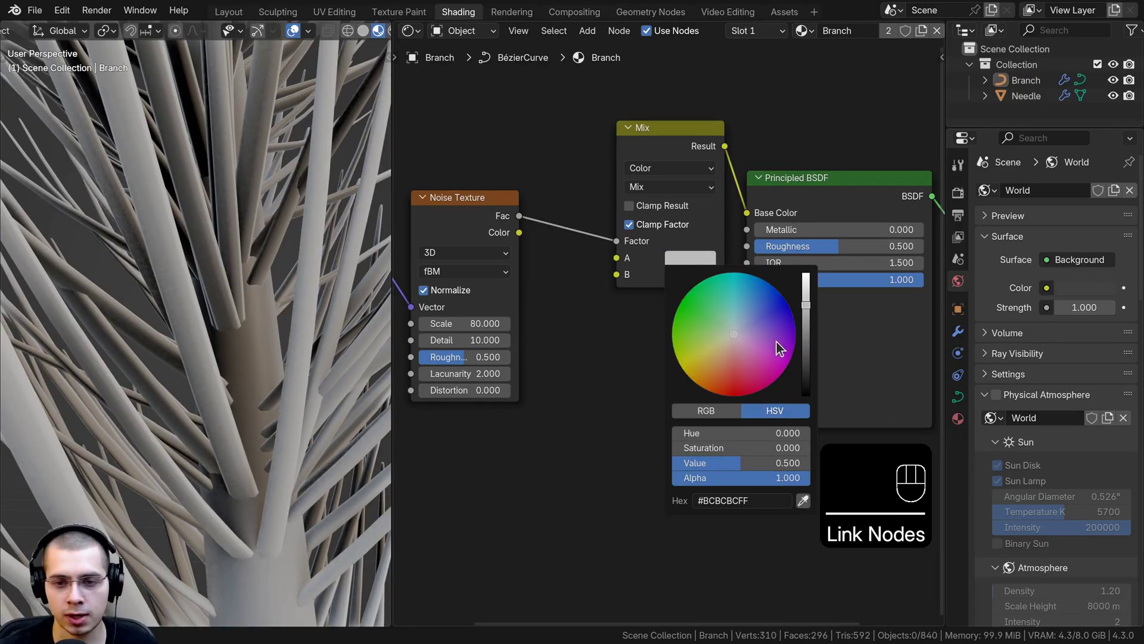
{"action": "left_click_drag", "start_coordinate": [214, 272], "coordinate": [219, 243]}
{"action": "middle_click", "coordinate": [219, 245]}
{"action": "double_click", "coordinate": [702, 250]}
{"action": "middle_click", "coordinate": [715, 314]}
{"action": "left_click", "coordinate": [674, 156]}
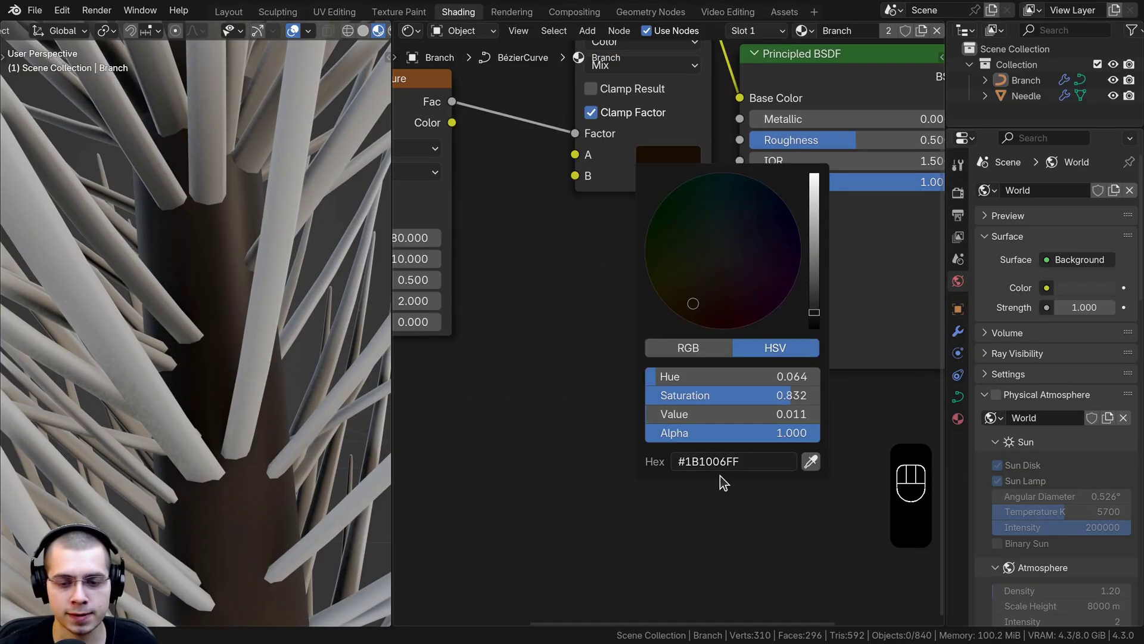
{"action": "left_click", "coordinate": [664, 182]}
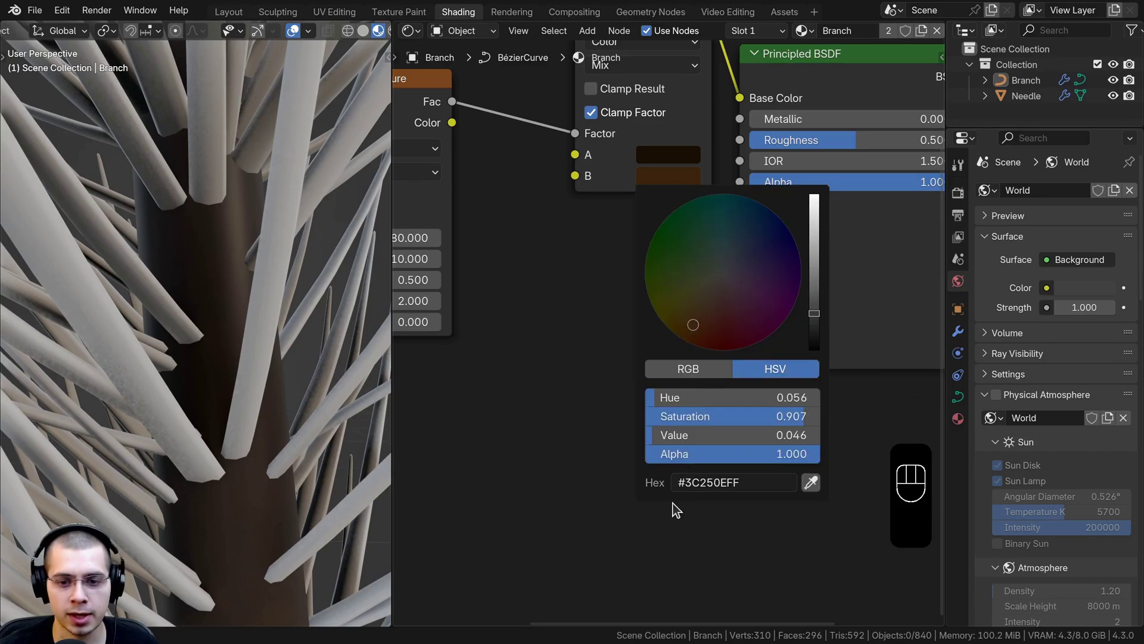
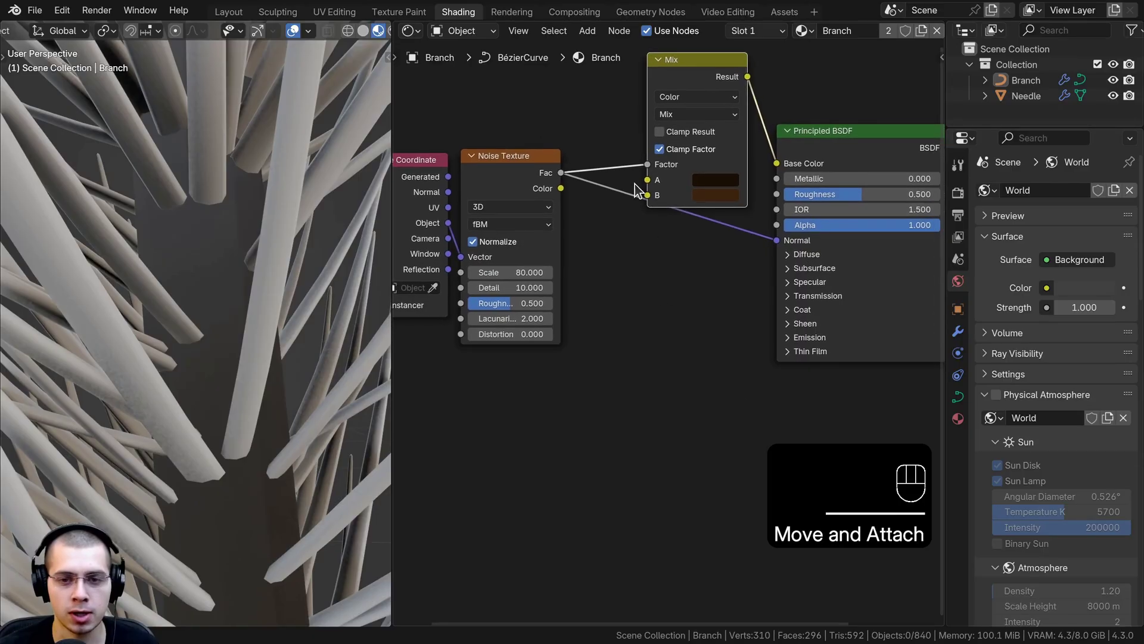
Step: Search for a Bump node to add noise-driven bump detail to the stem
{"action": "key", "text": "shift+a"}
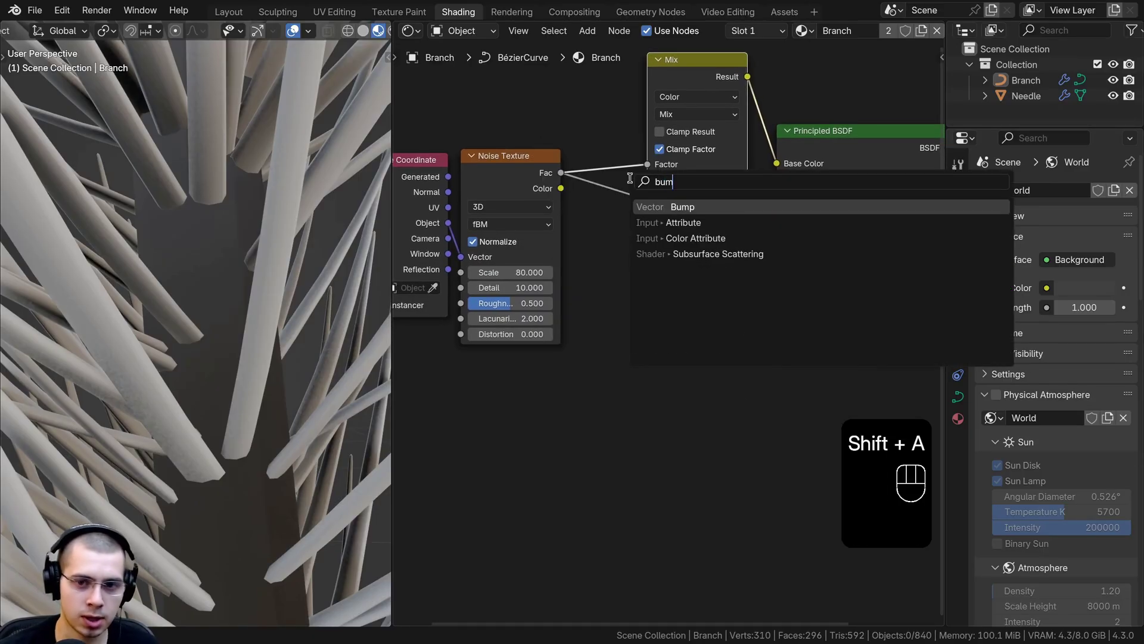
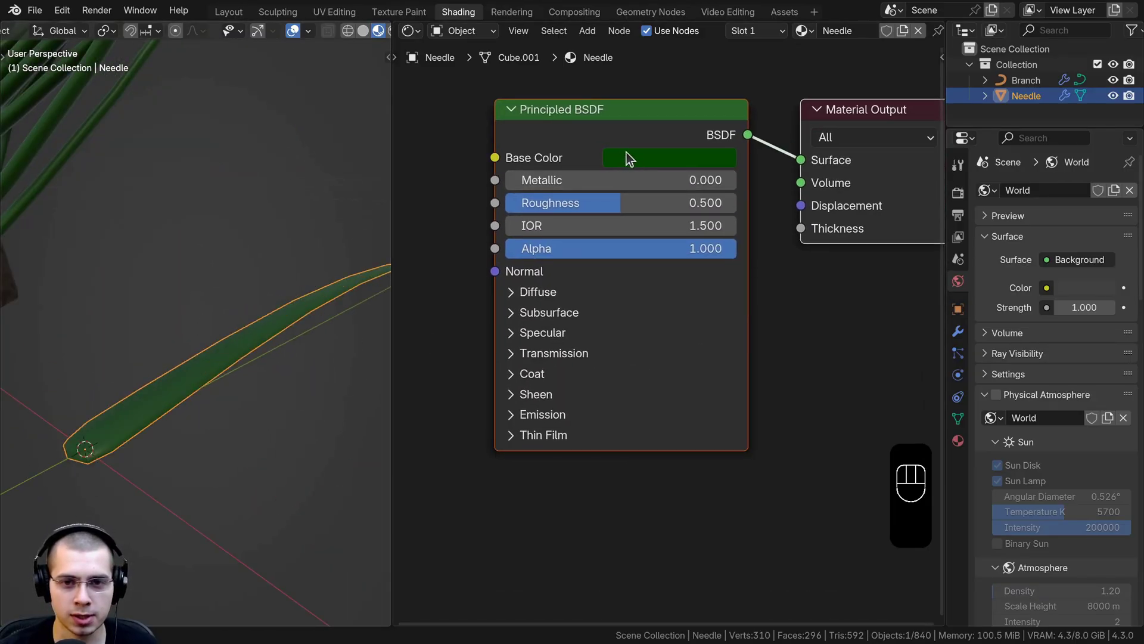
Step: Load christmas_photo_studio_01_1k.hdr as the world environment texture lighting the branch
{"action": "left_click", "coordinate": [634, 156]}
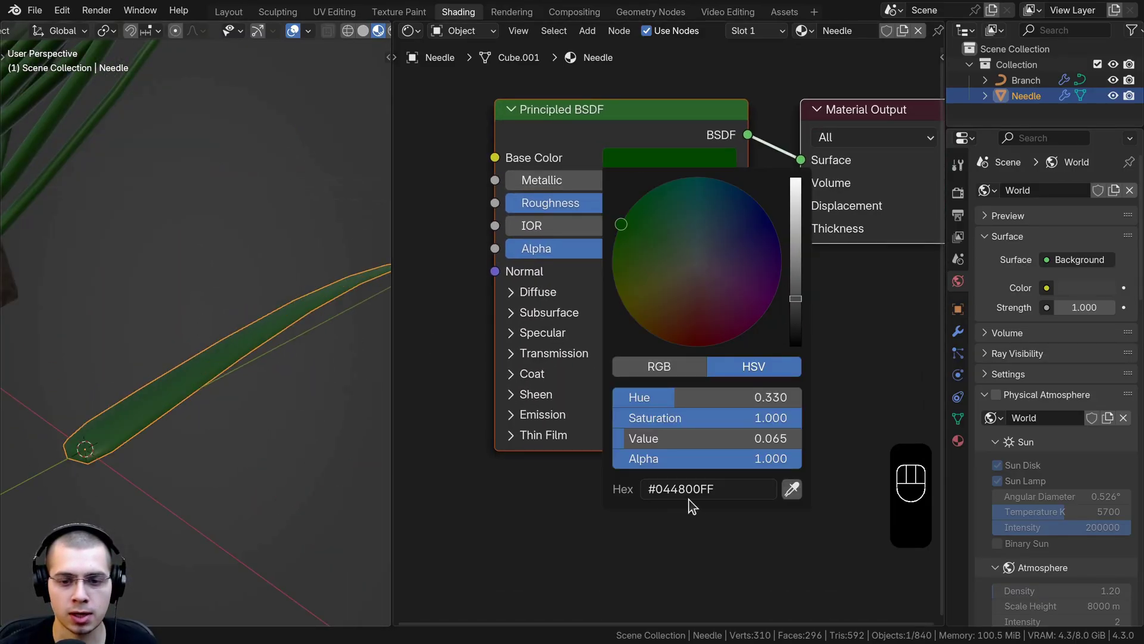
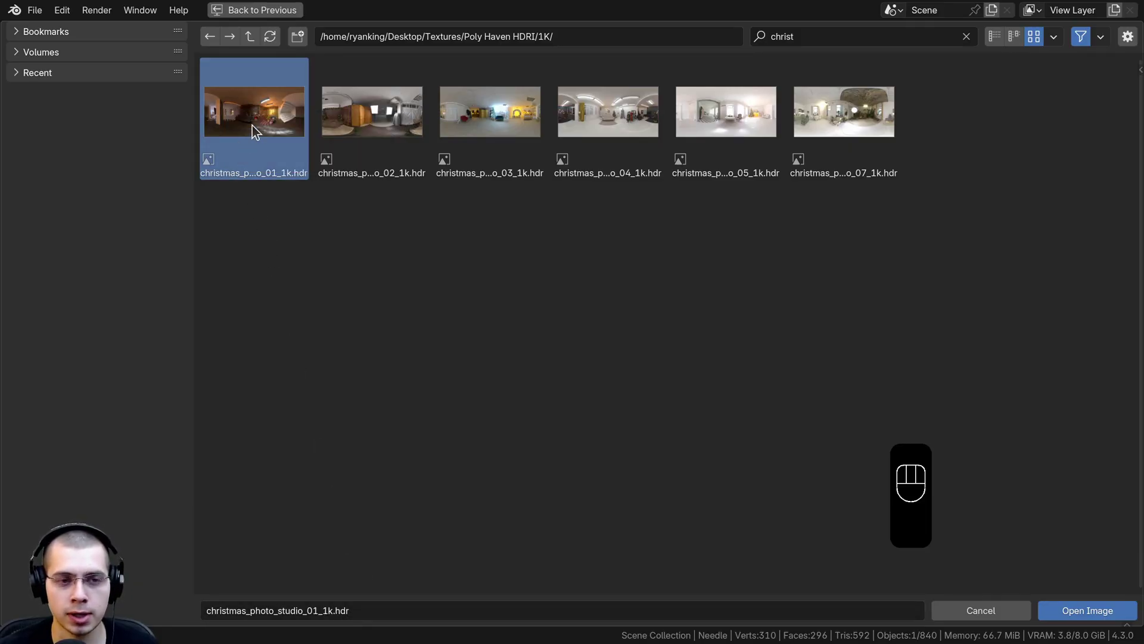
{"action": "left_click", "coordinate": [1086, 621]}
{"action": "middle_click", "coordinate": [507, 359]}
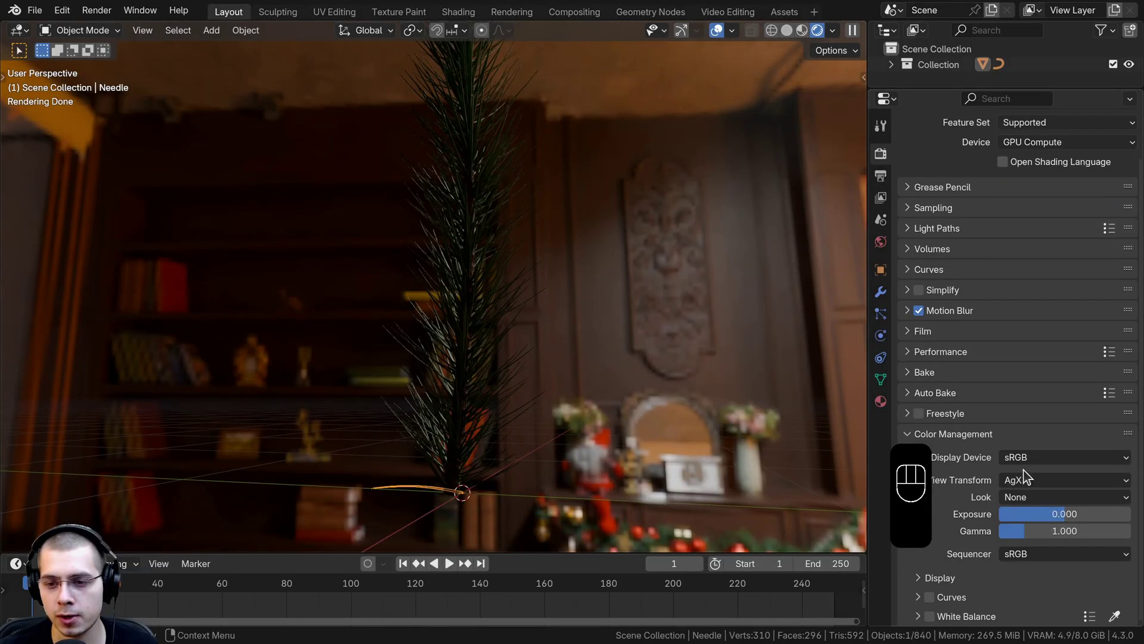
Step: Orbit and zoom around the branch to inspect the needles glinting under the studio lighting
{"action": "left_click_drag", "start_coordinate": [1043, 507], "coordinate": [1035, 386]}
{"action": "middle_click", "coordinate": [647, 361]}
{"action": "left_click_drag", "start_coordinate": [694, 336], "coordinate": [578, 290]}
{"action": "left_click_drag", "start_coordinate": [608, 315], "coordinate": [549, 382]}
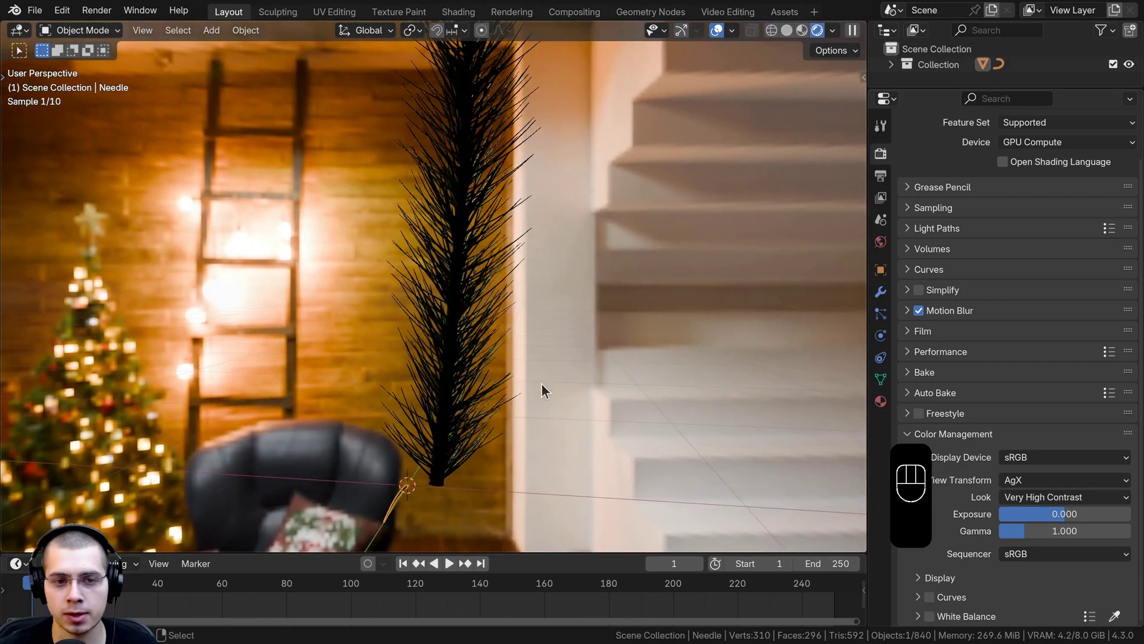
{"action": "left_click_drag", "start_coordinate": [911, 334], "coordinate": [935, 366]}
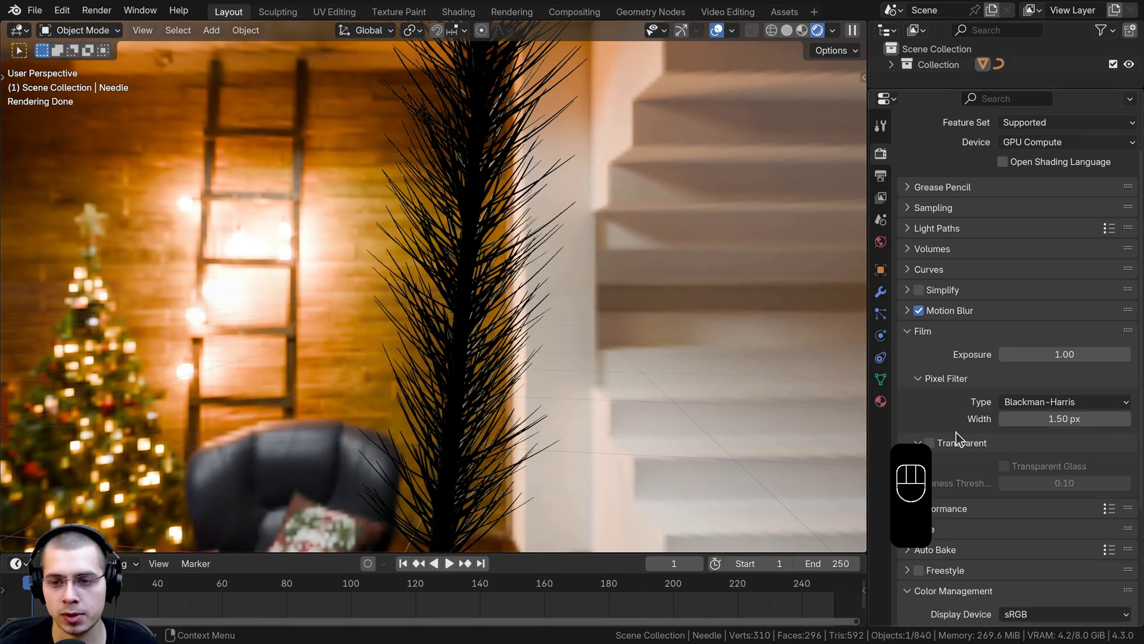
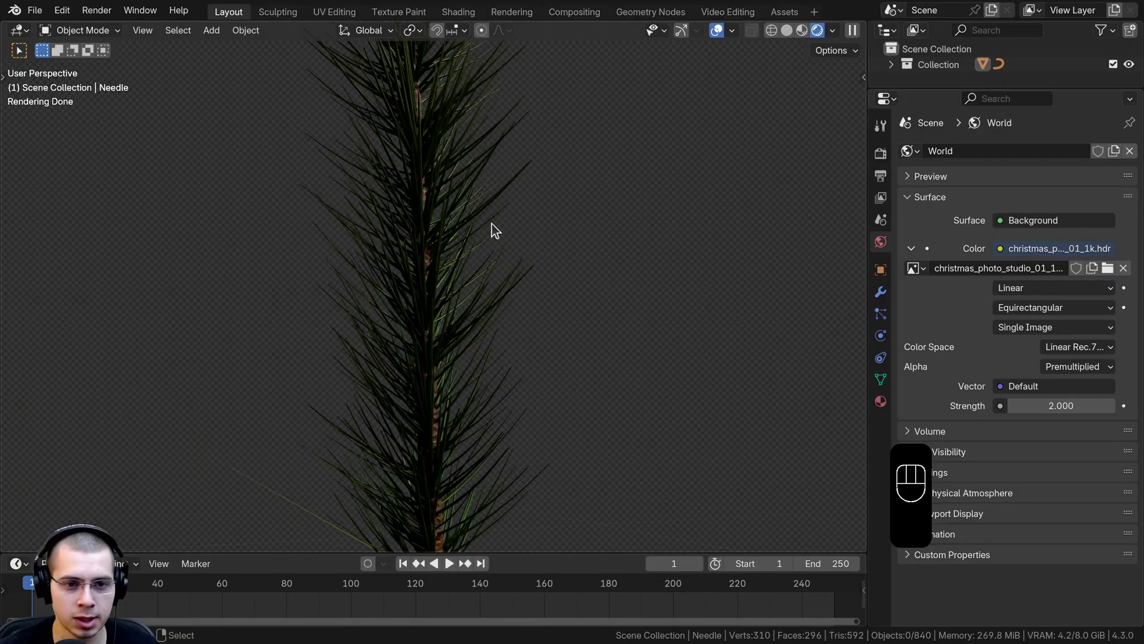
{"action": "middle_click", "coordinate": [614, 218]}
{"action": "middle_click", "coordinate": [651, 227]}
{"action": "middle_click", "coordinate": [517, 281]}
{"action": "middle_click", "coordinate": [555, 288]}
{"action": "left_click_drag", "start_coordinate": [521, 207], "coordinate": [525, 255]}
{"action": "middle_click", "coordinate": [520, 264]}
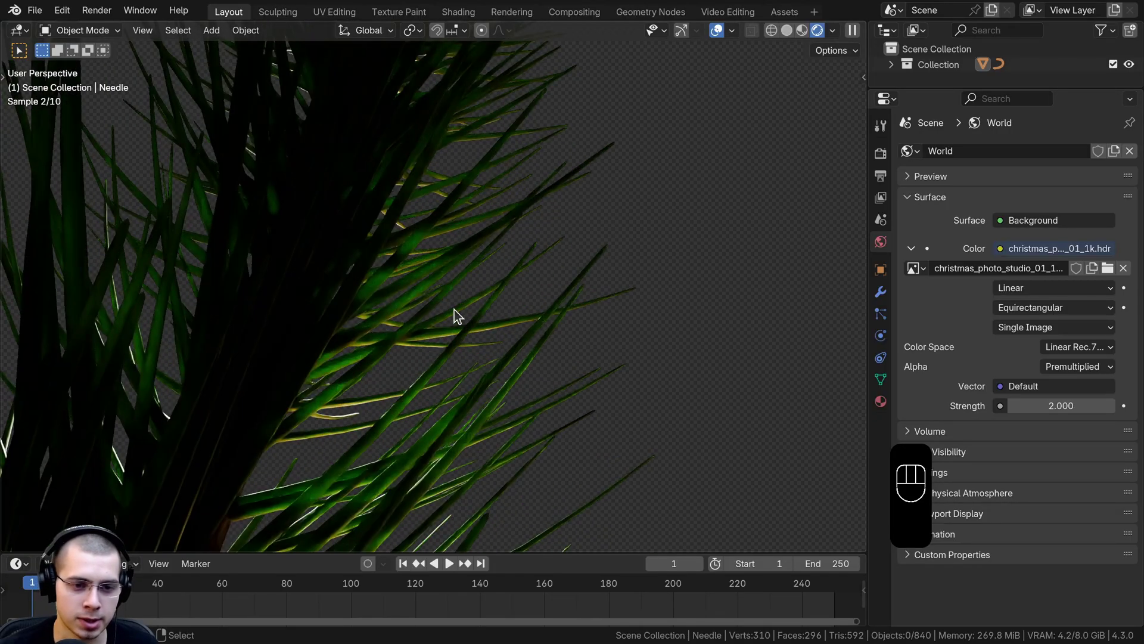
{"action": "middle_click", "coordinate": [457, 283]}
{"action": "left_click_drag", "start_coordinate": [299, 345], "coordinate": [251, 364]}
Step: Add an area light over the branch and save the scene as Pine Branch.blend
{"action": "key", "text": "shift+a"}
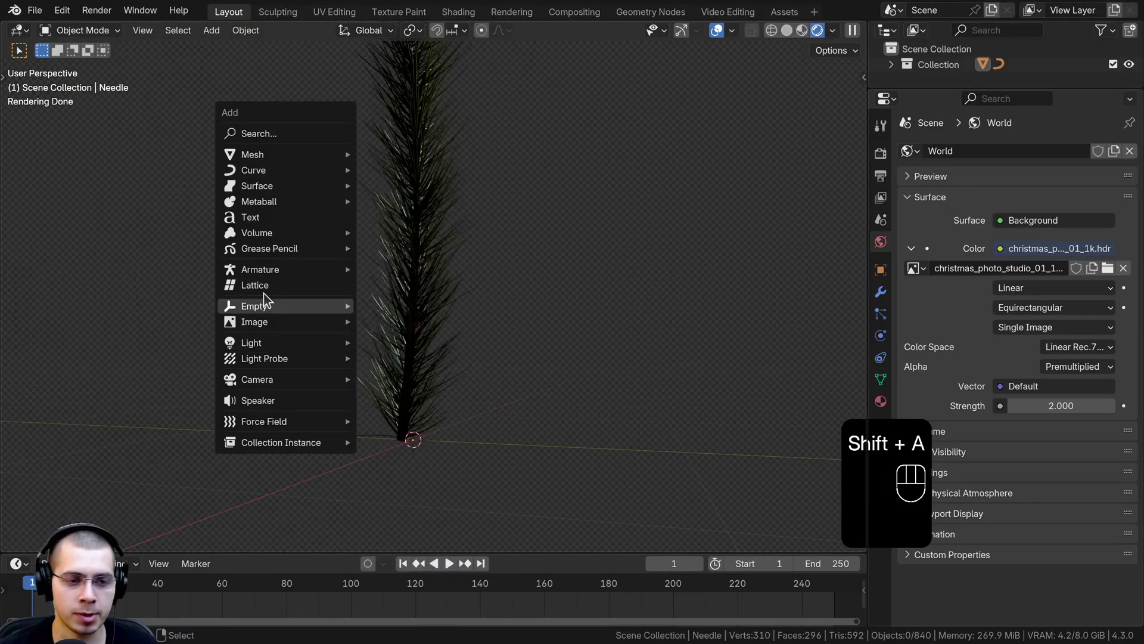
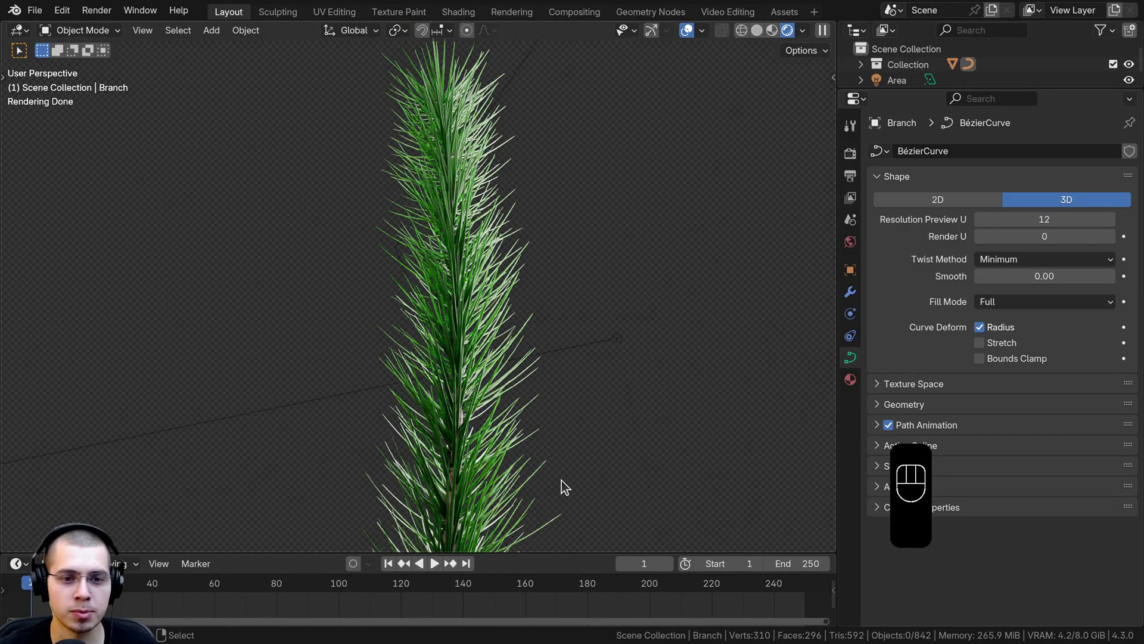
{"action": "left_click_drag", "start_coordinate": [523, 322], "coordinate": [479, 367]}
{"action": "key", "text": "ctrl+s"}
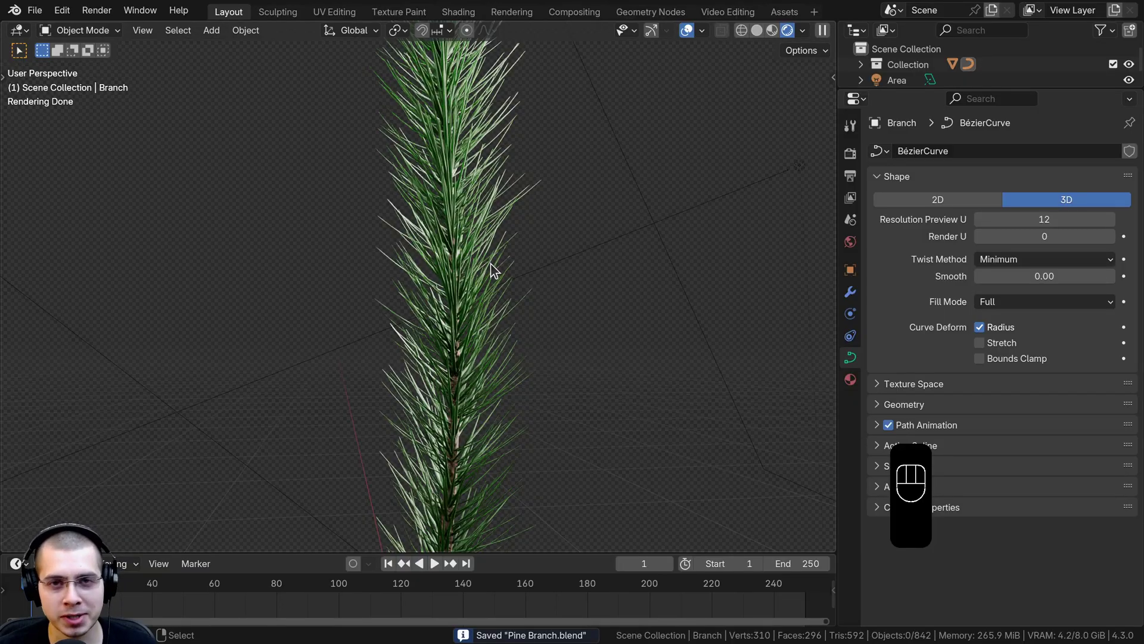